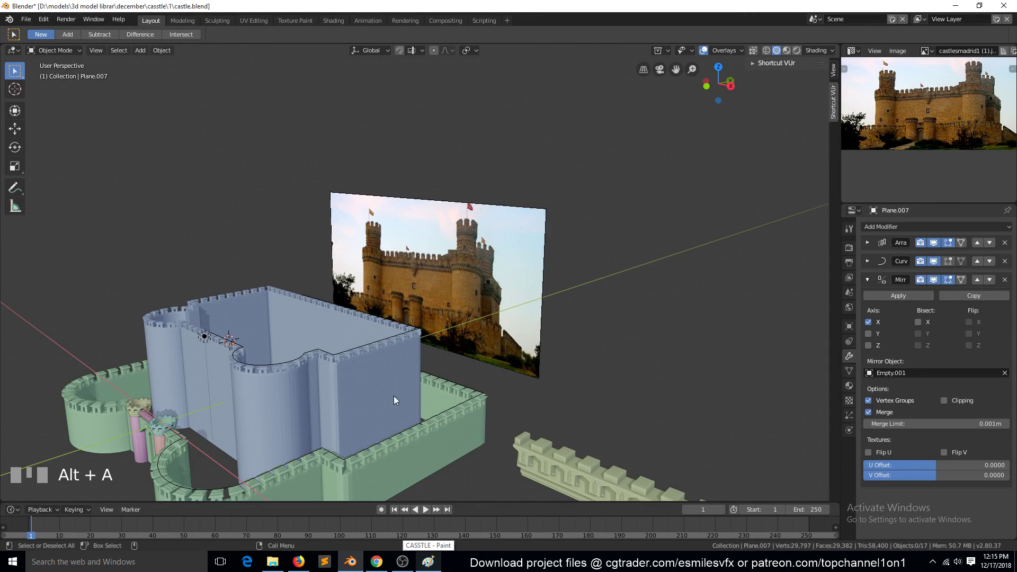
Select the keep wall and switch to top view to compare its outline with the outer wall
left_click(402, 401)
key("KP_7")
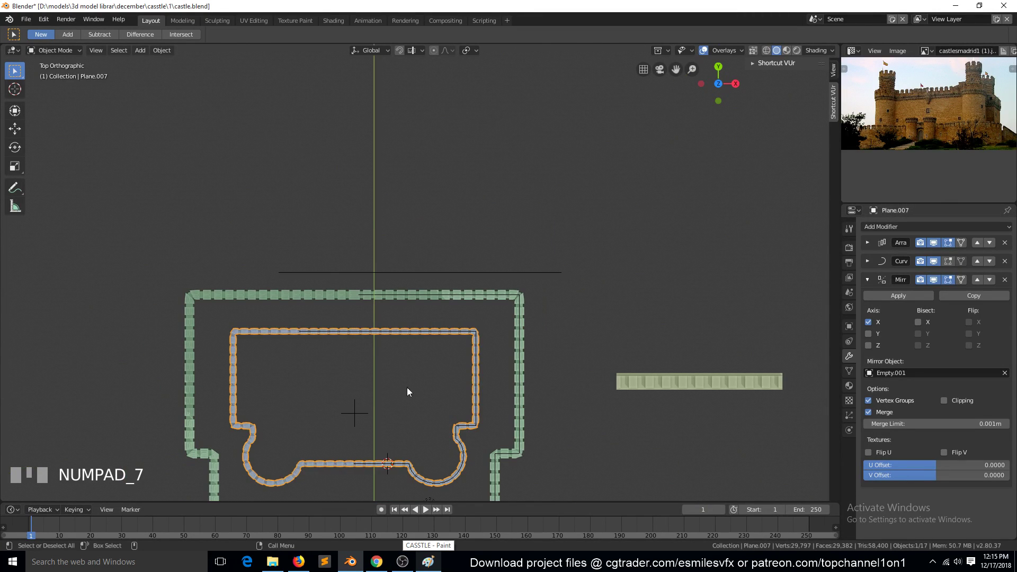
key("`")
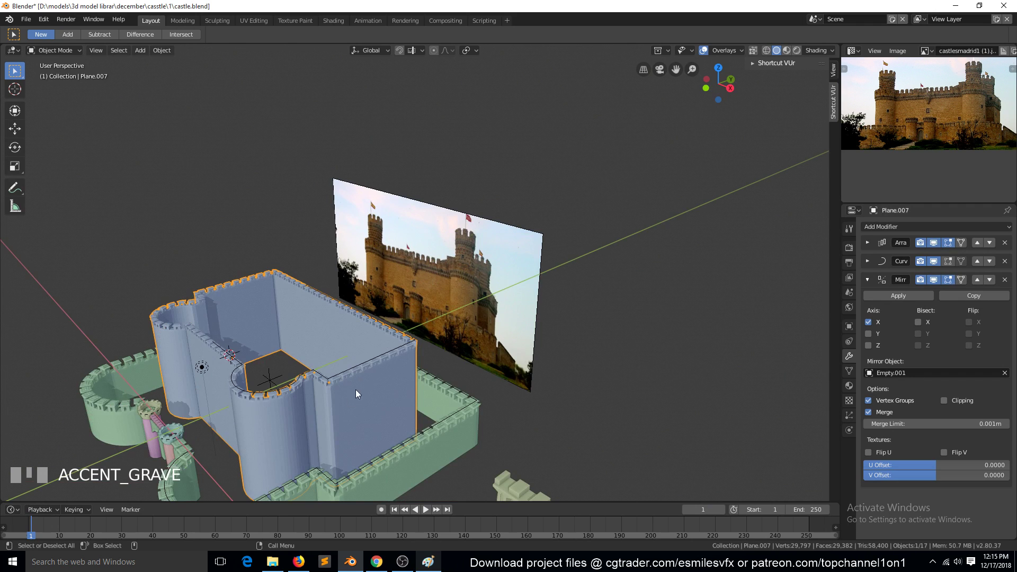
scroll("up", 3)
key("KP_7")
left_click(419, 347)
left_click(480, 382)
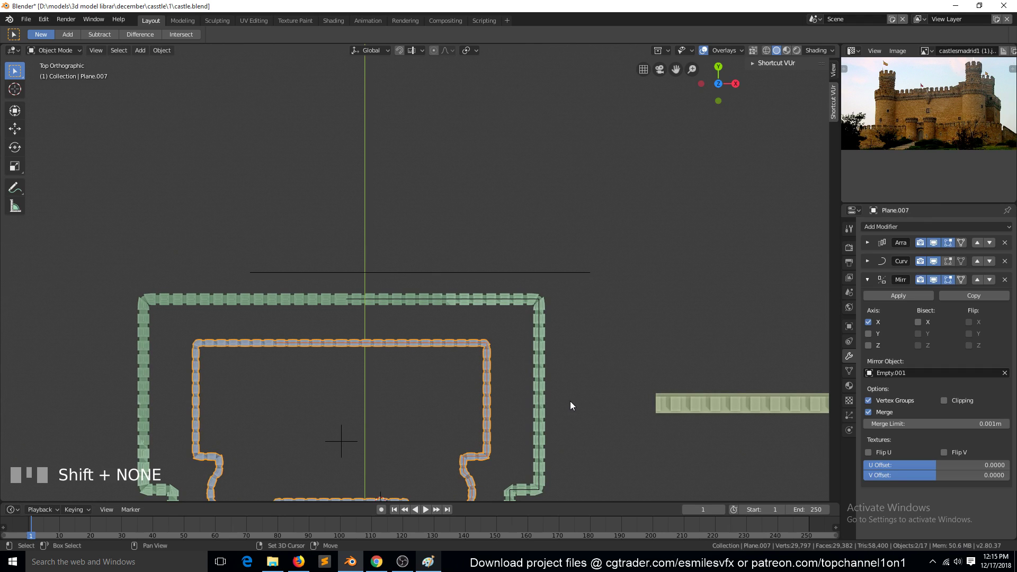
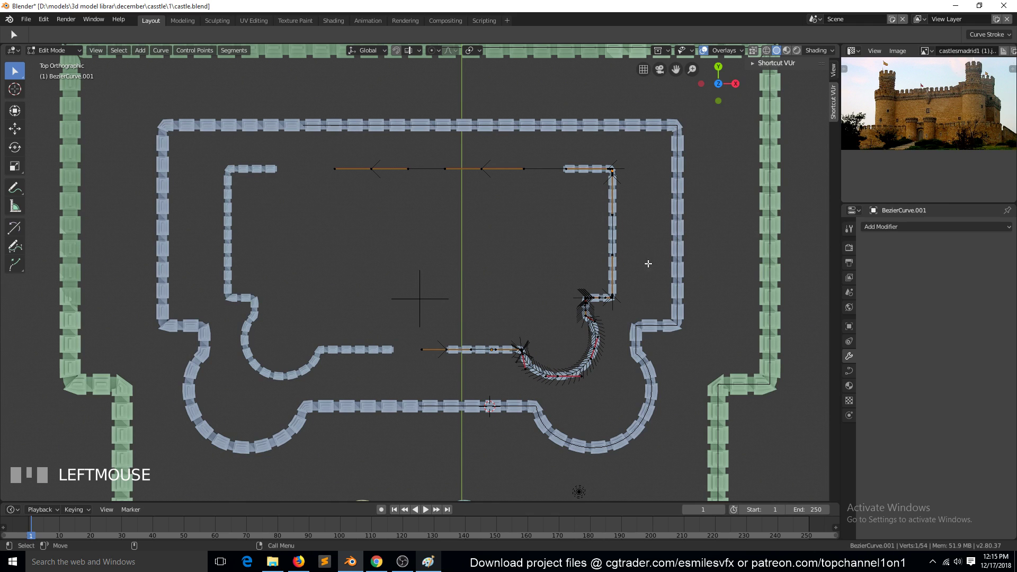
Edit BezierCurve.001 and begin circle-selecting points around its curved corner
scroll("up", 3)
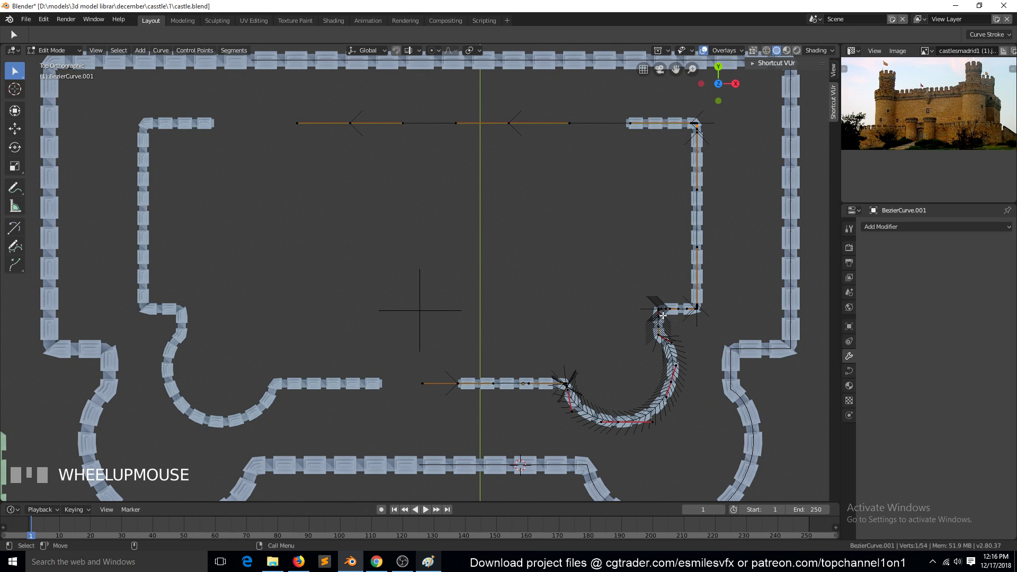
scroll("down", 3)
scroll("up", 3)
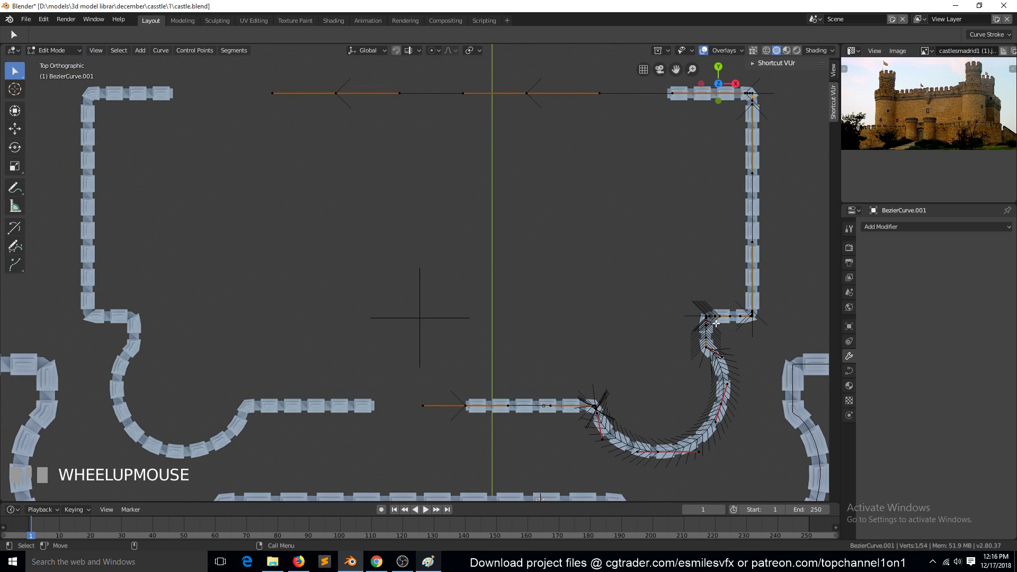
key("c")
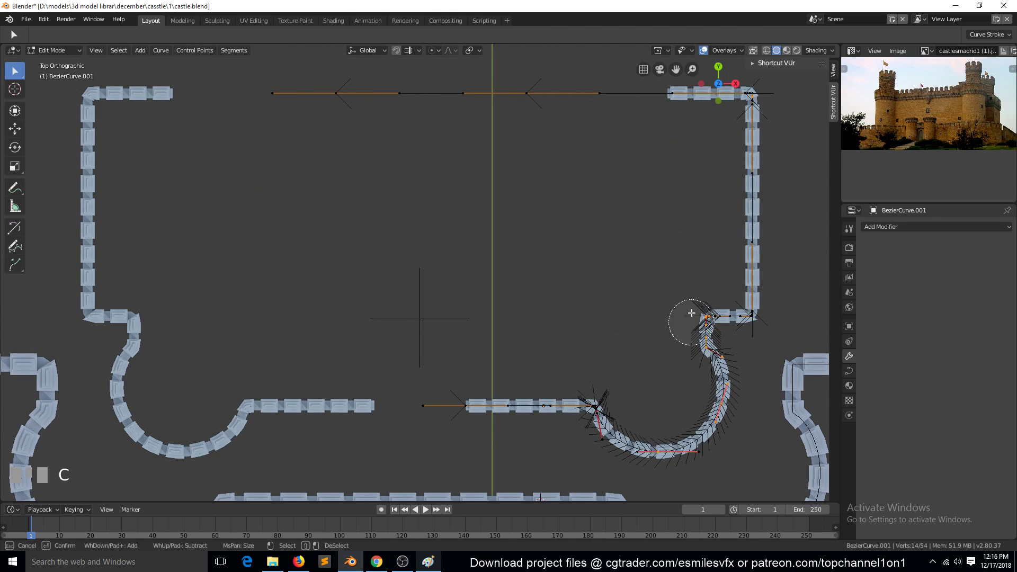
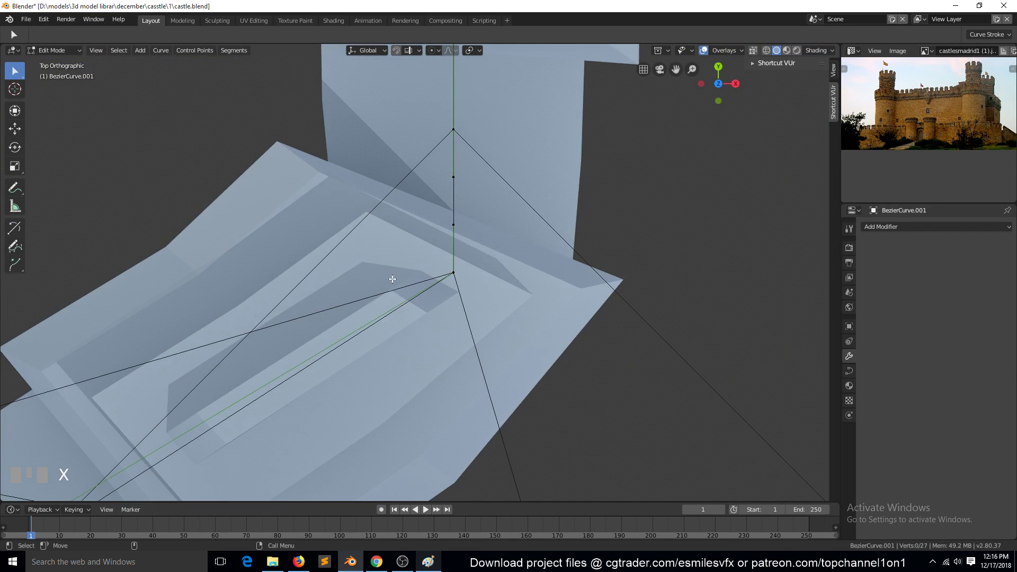
Remove extra control points and scale handles to round the bottom-right bend, then frame the outline
scroll("down", 3)
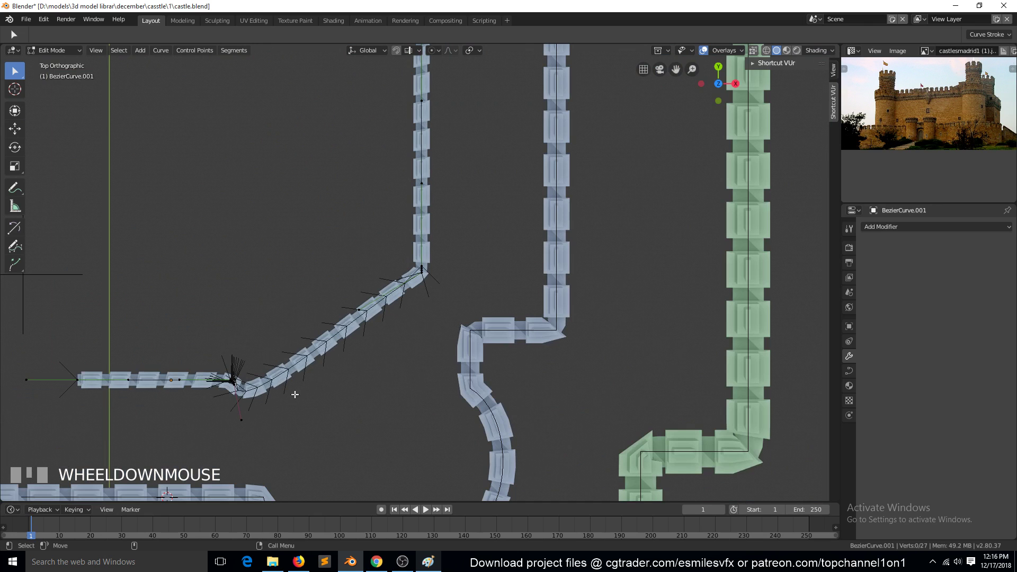
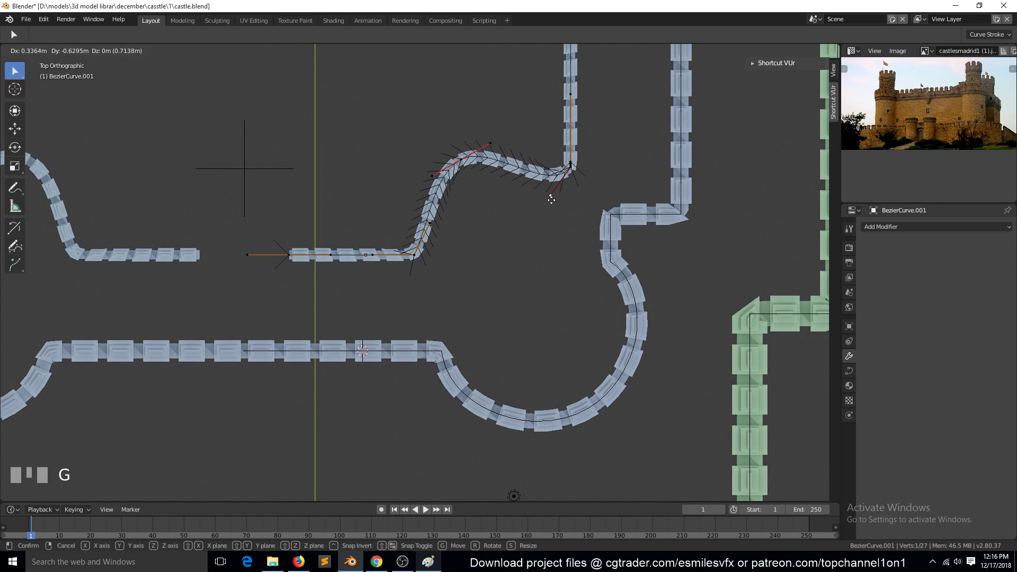
scroll("down", 3)
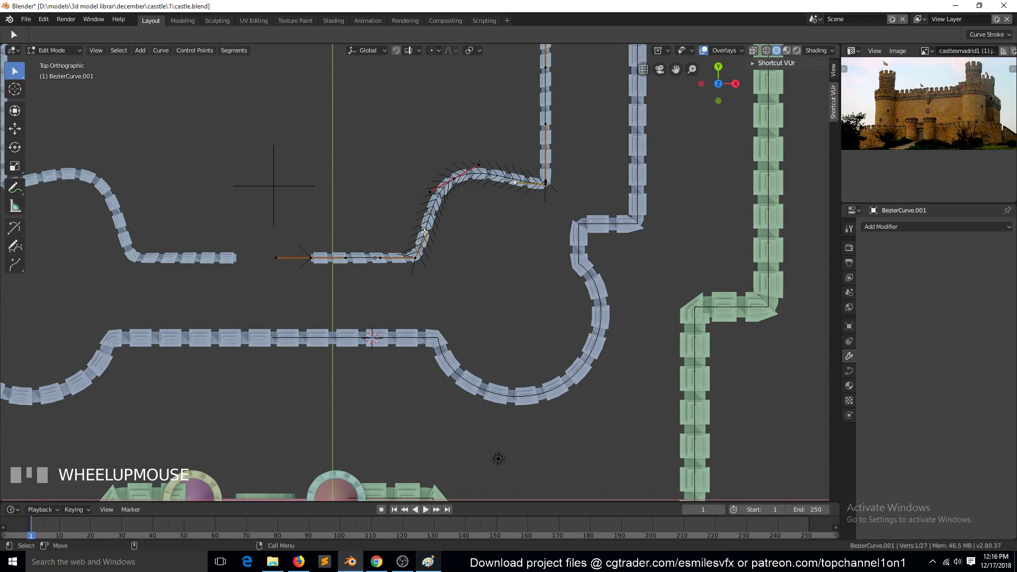
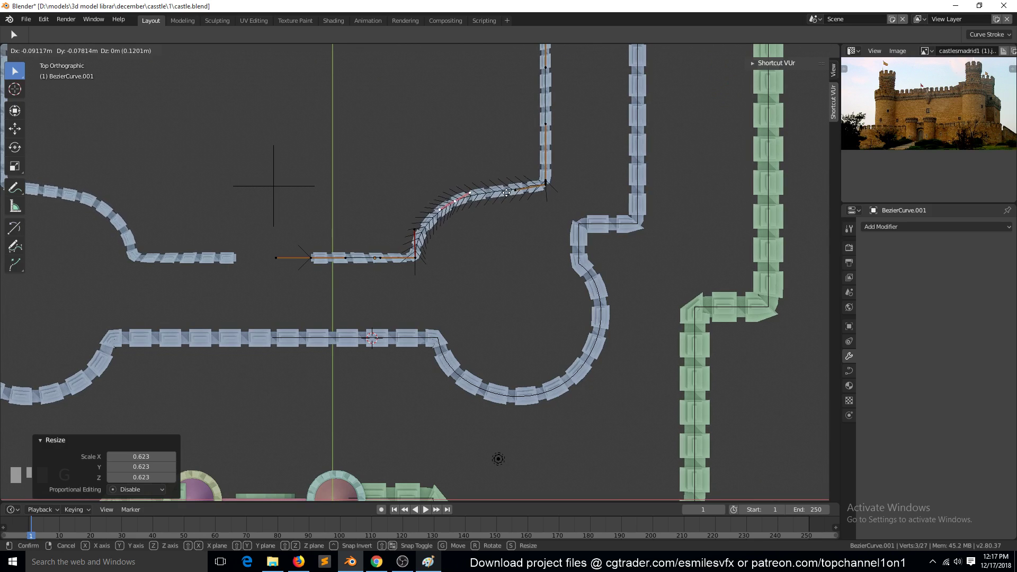
key("s")
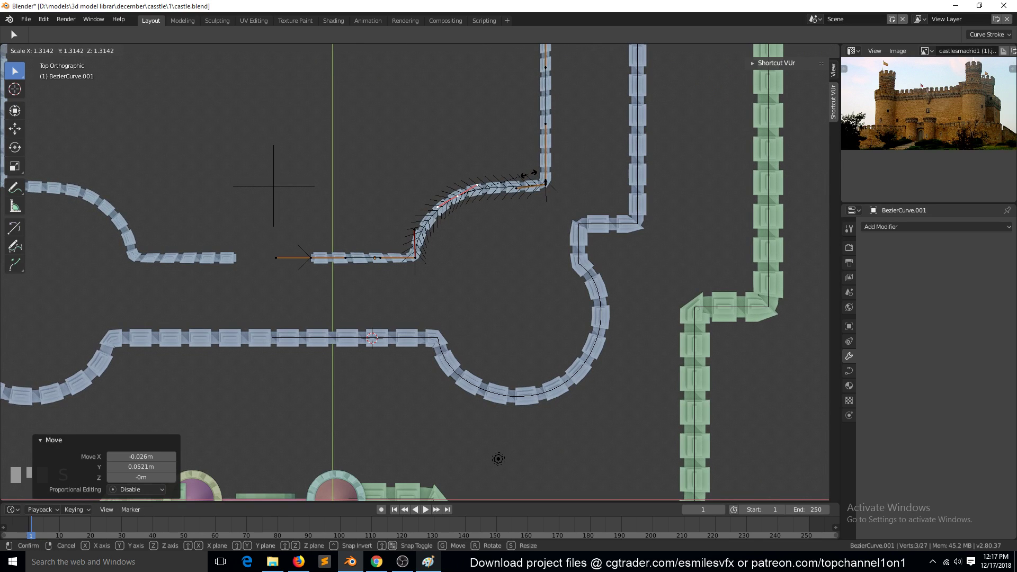
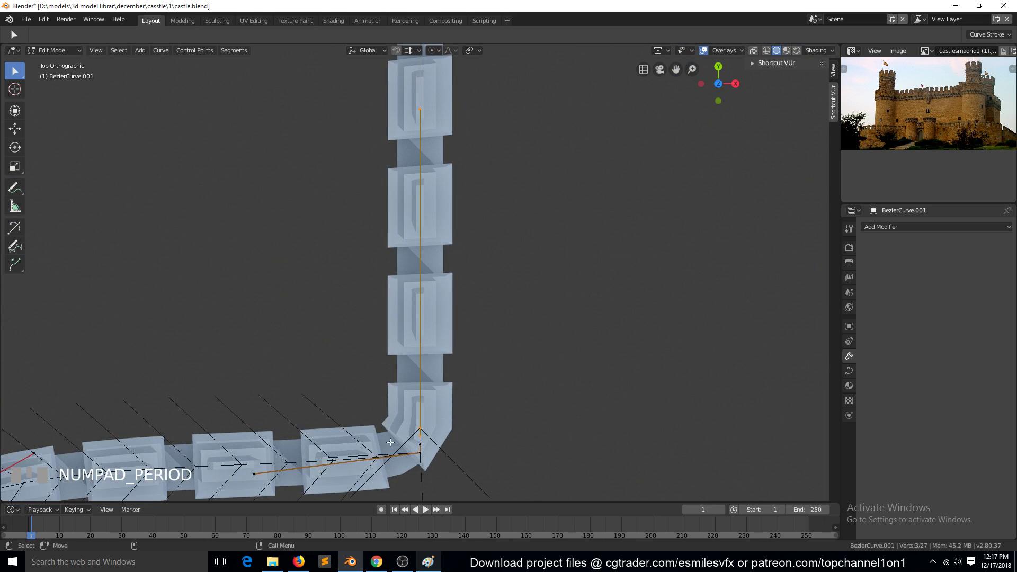
key("x")
scroll("down", 3)
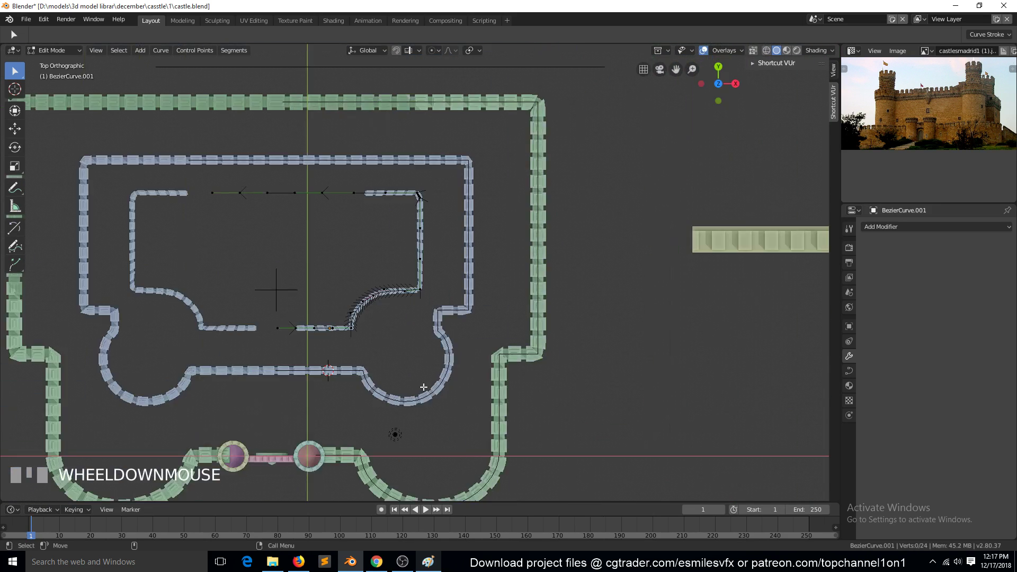
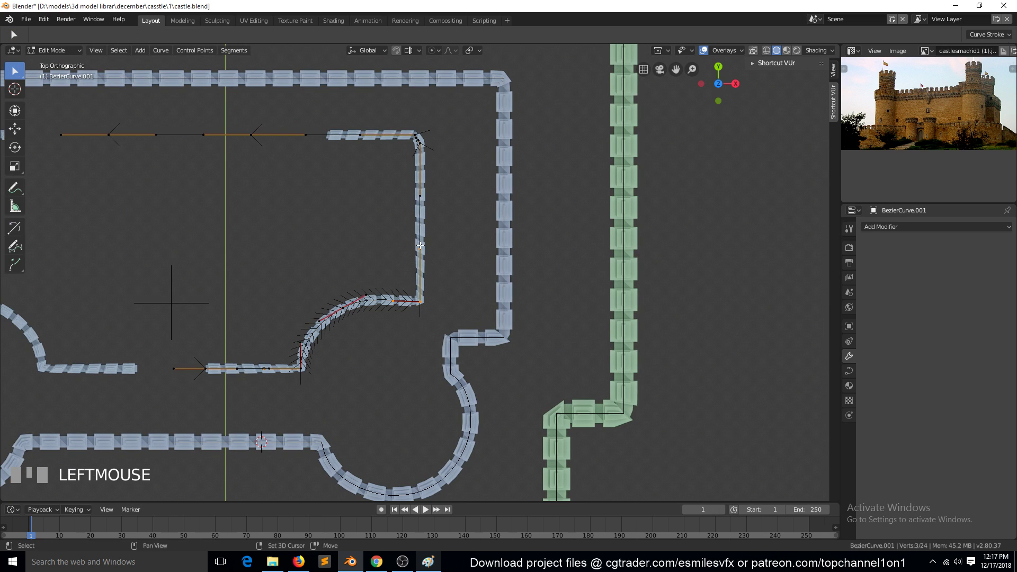
Move the corner point along Y, widen its handles and nudge it so the bend sweeps into the lower wall
key("g")
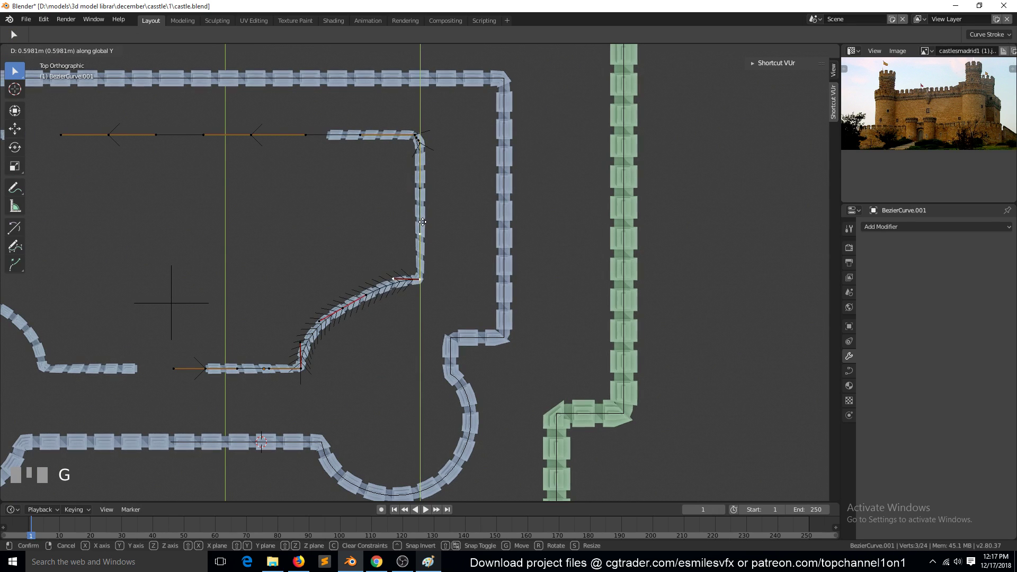
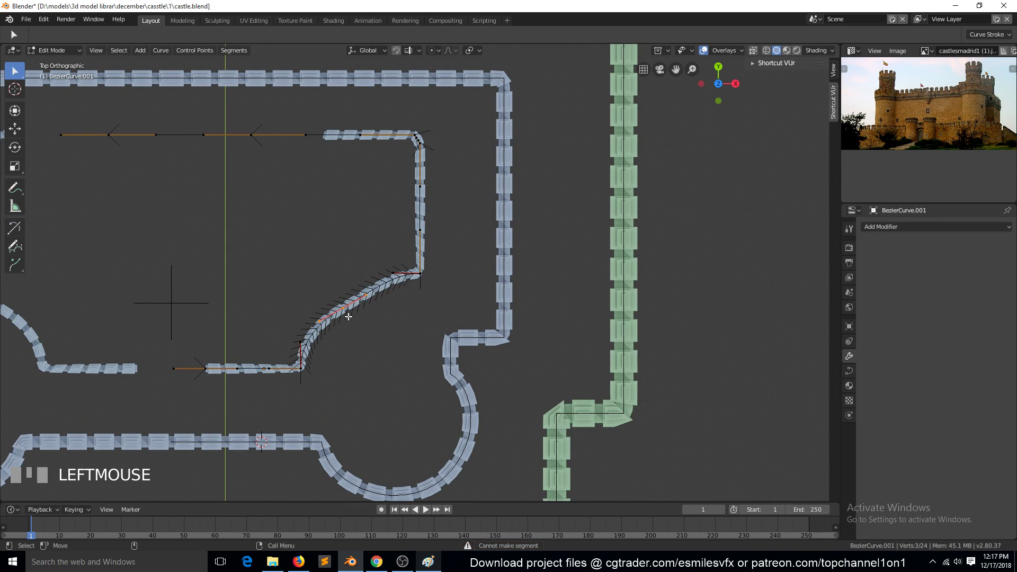
key("g")
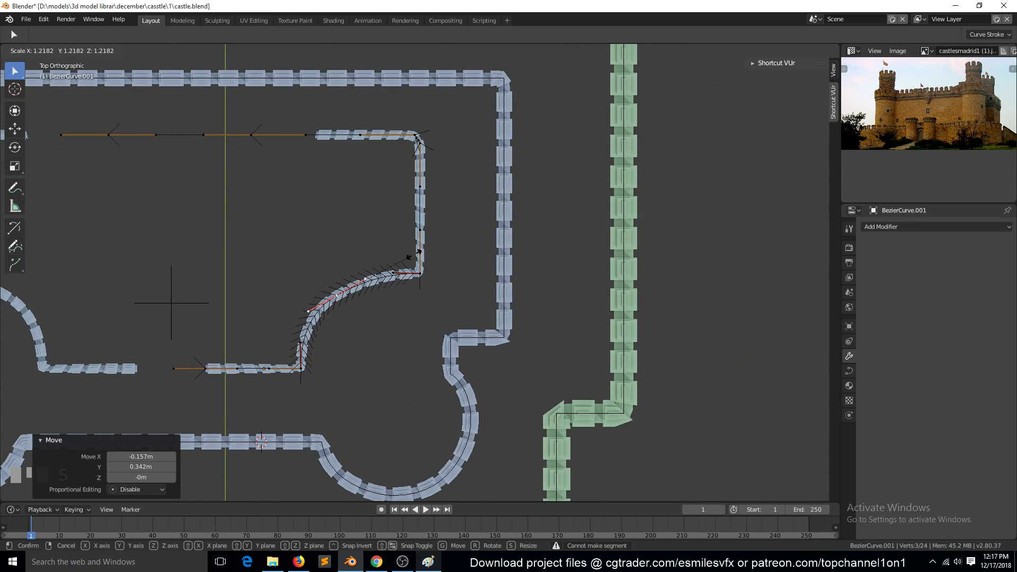
key("g")
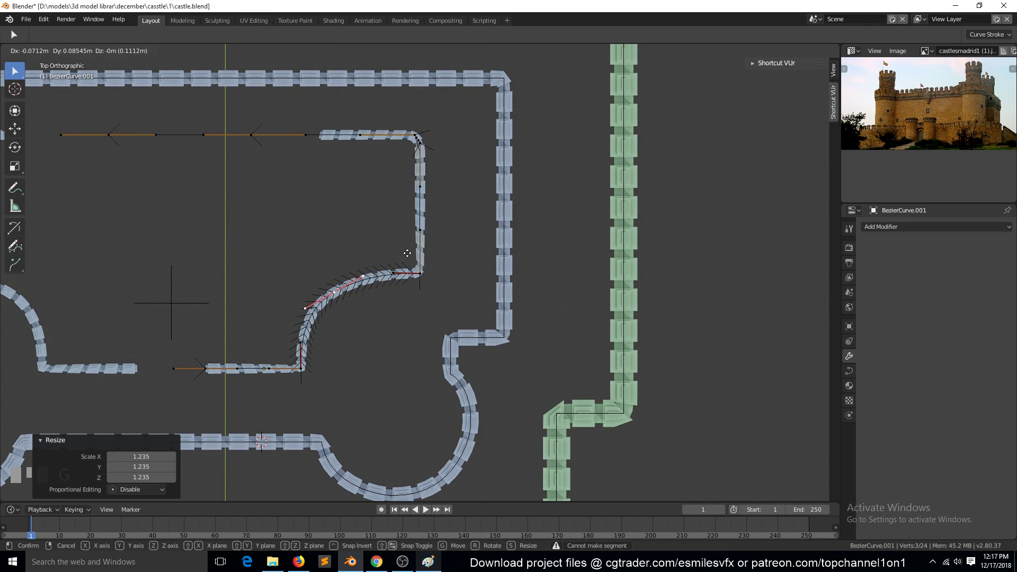
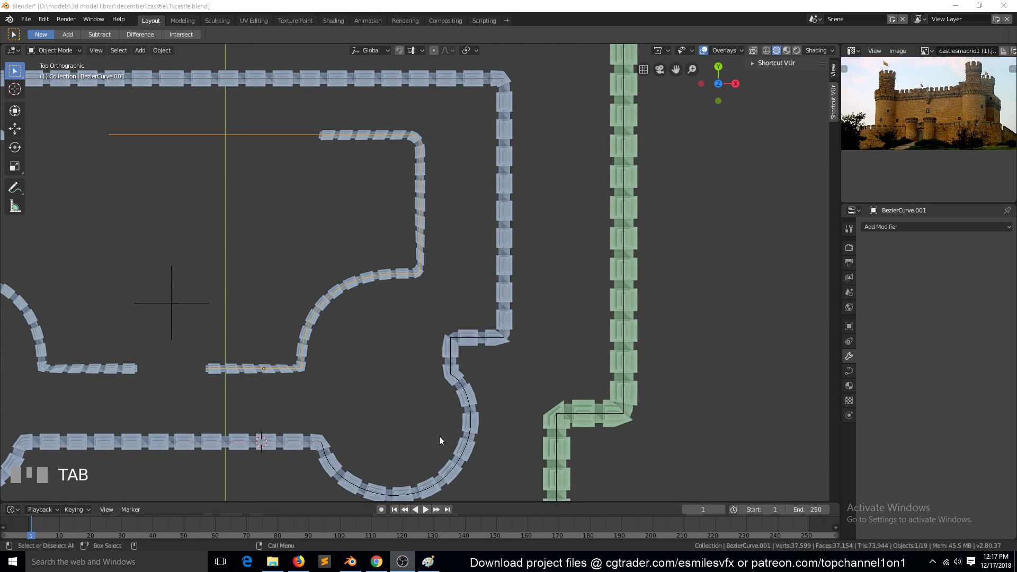
Scale Plane.004 wider along X to close the wall gap and save the castle file
left_click(385, 348)
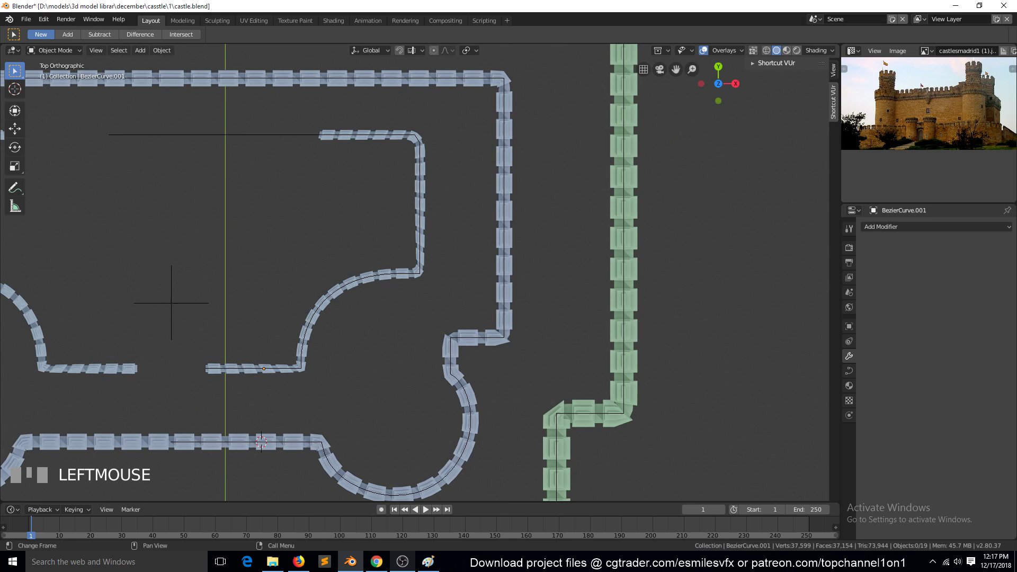
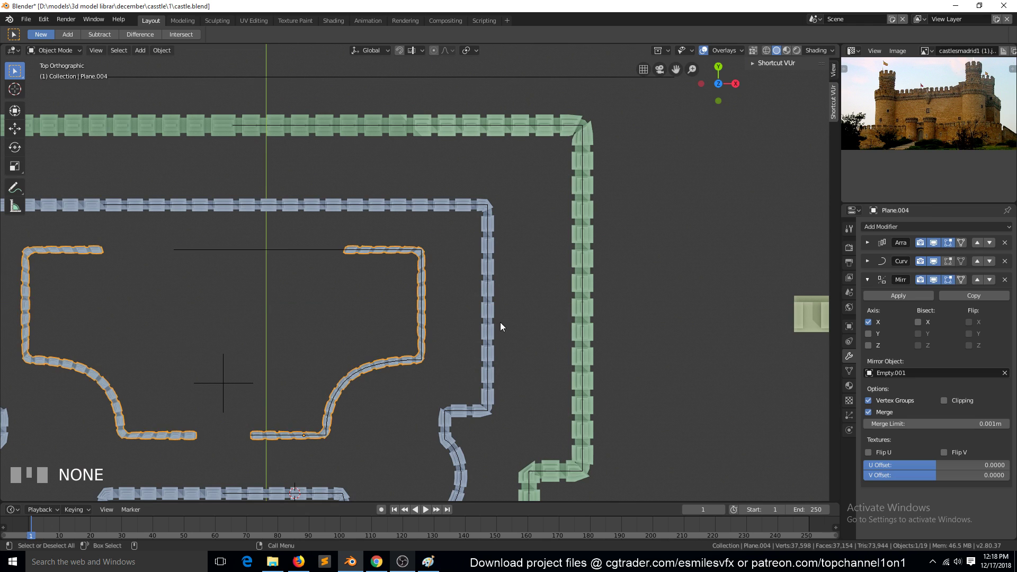
key("s")
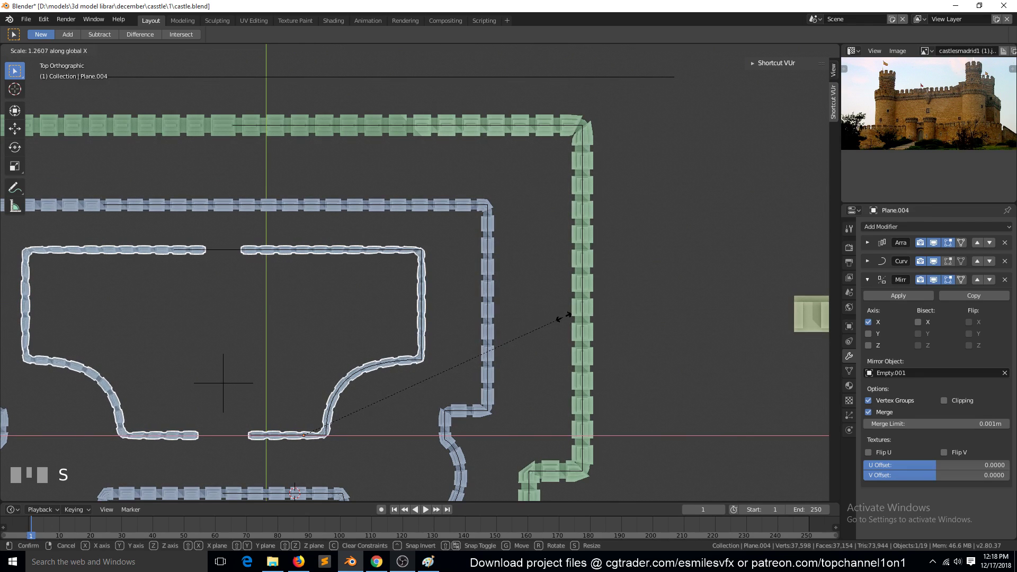
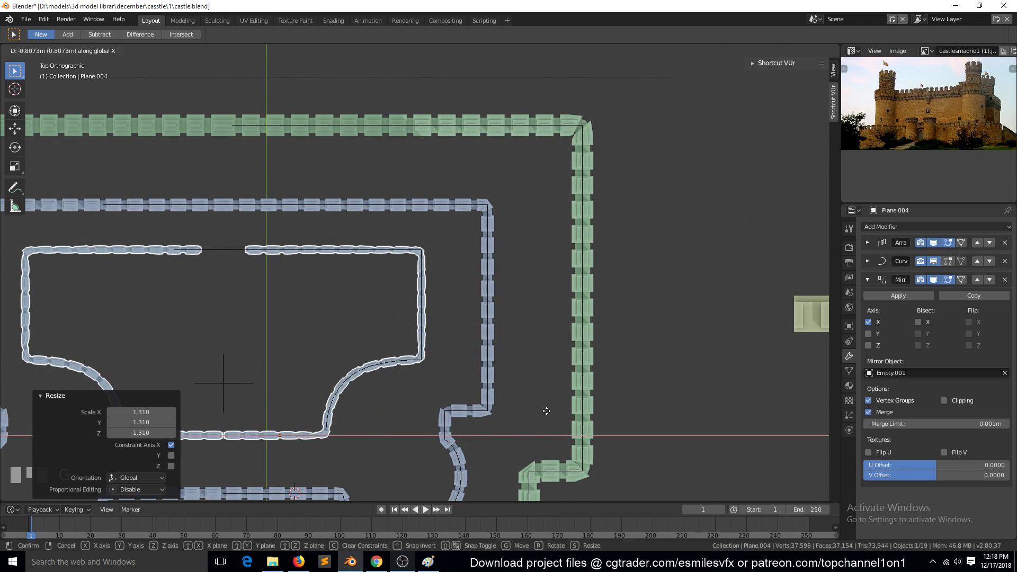
key("s")
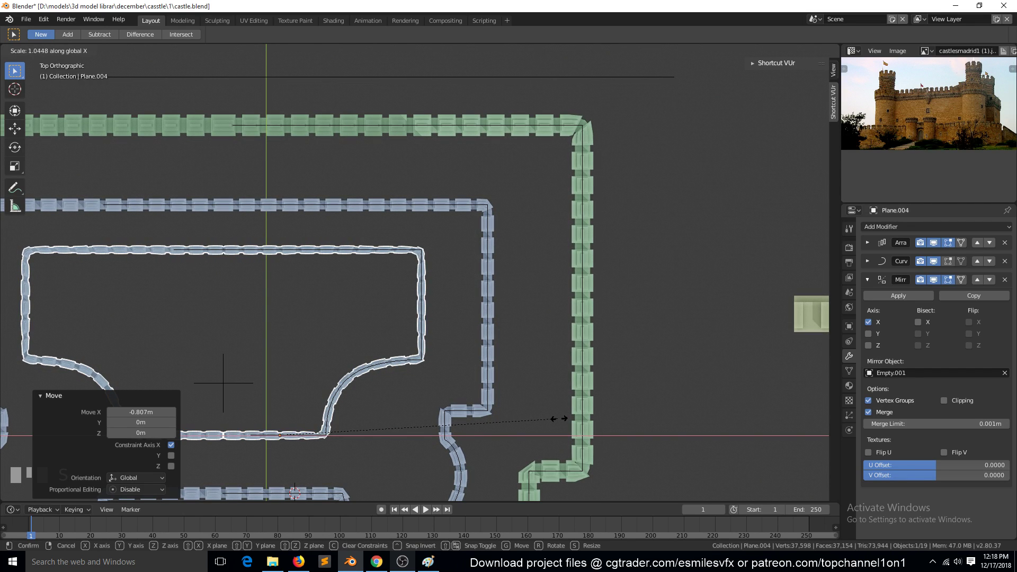
key("alt+a")
key("`")
key("`")
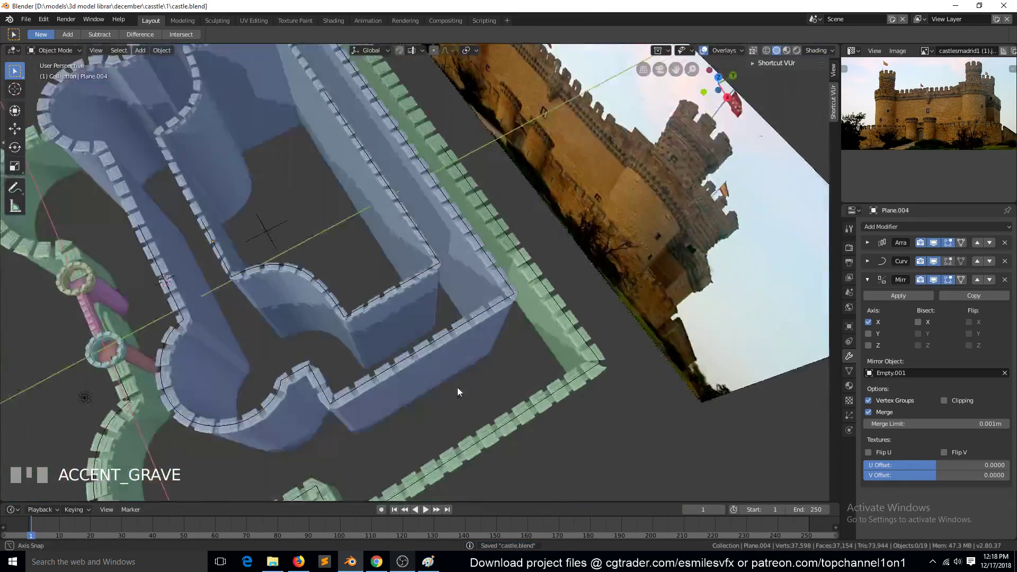
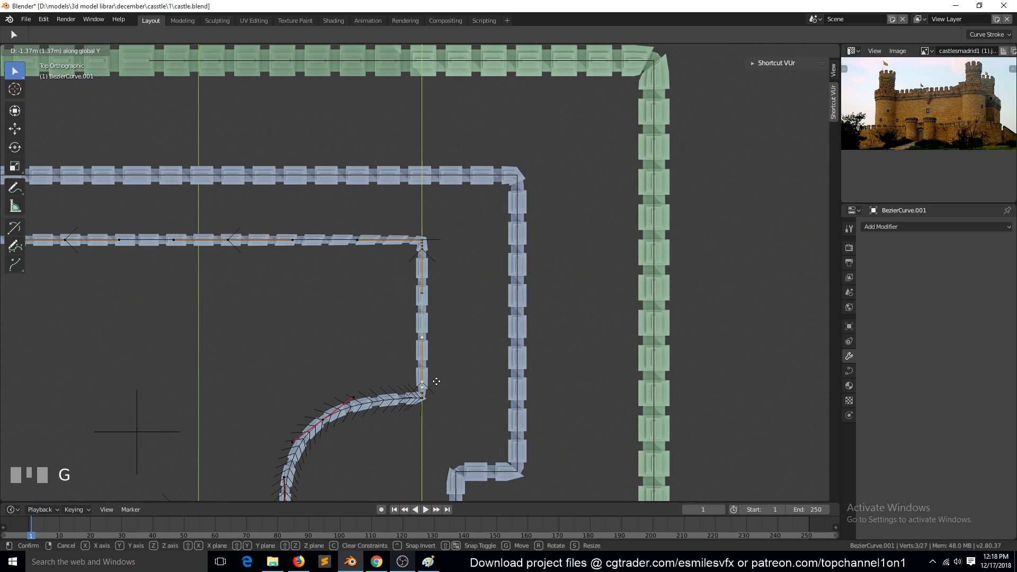
Move selected guide-curve points along Y and leave Edit Mode
scroll("up", 3)
key("Tab")
scroll("down", 3)
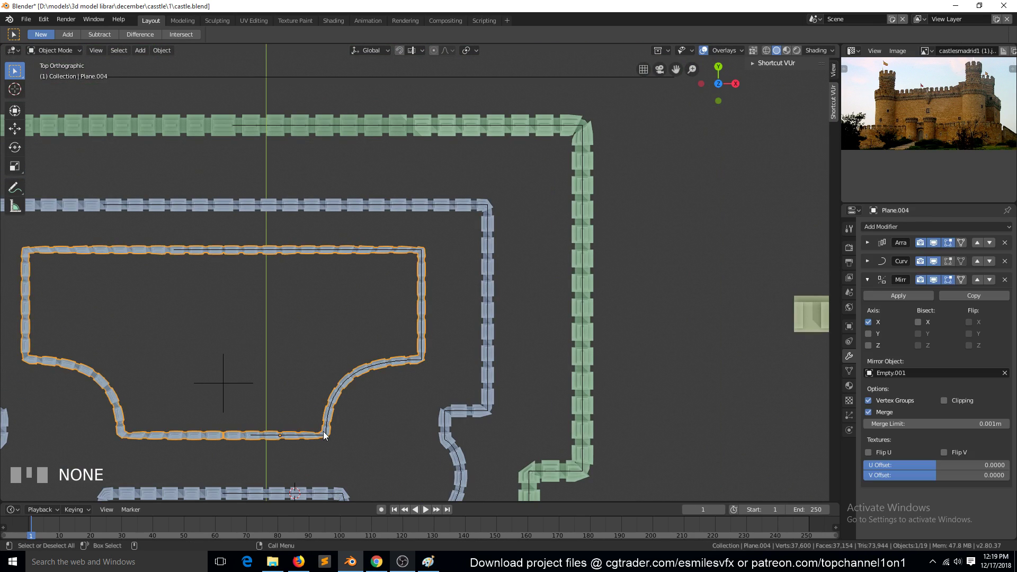
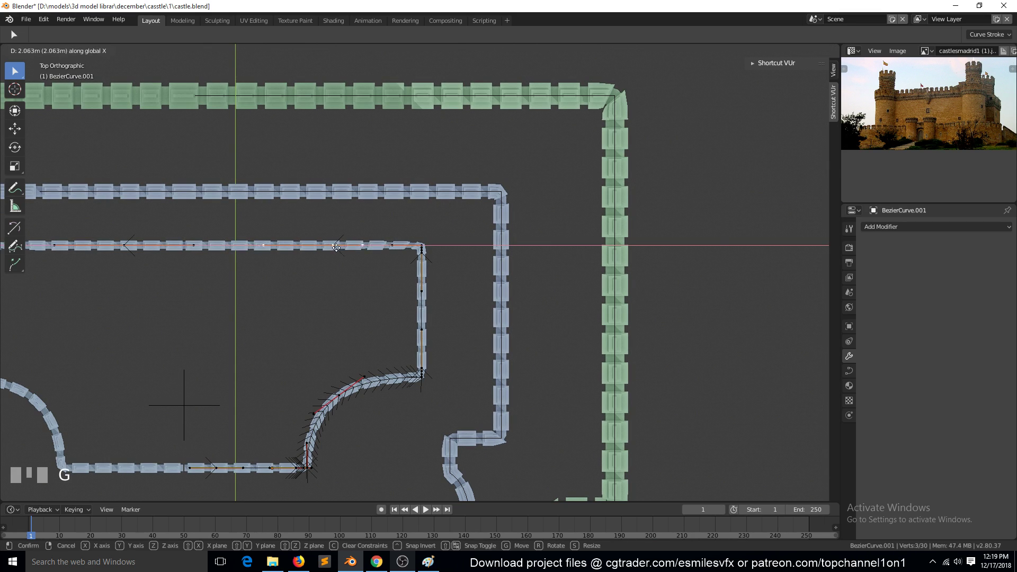
Lower the guide curve's top edge and reposition its corner along Y, then exit editing
scroll("down", 3)
key("alt+a")
key("`")
key("KP_7")
scroll("up", 3)
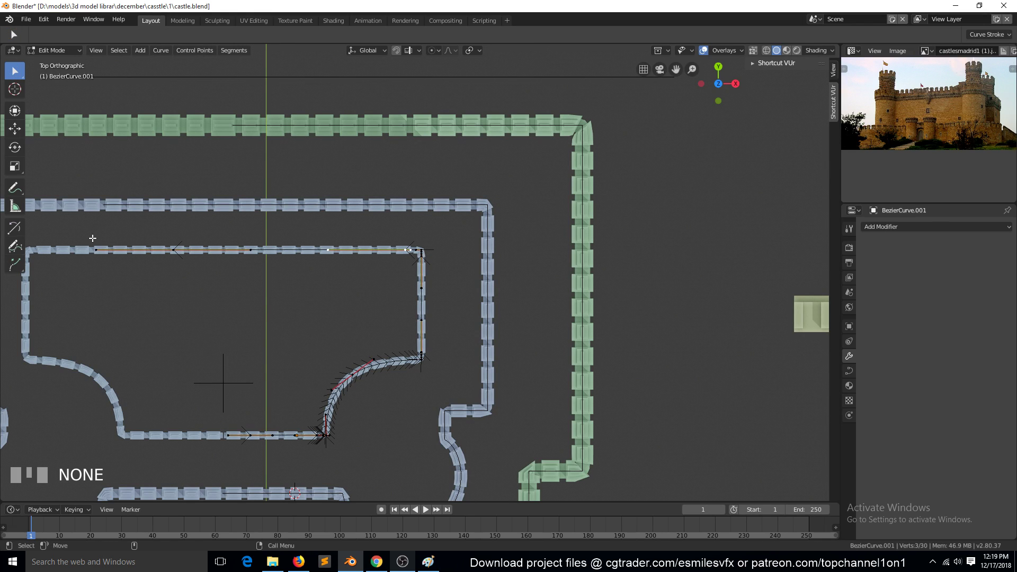
key("b")
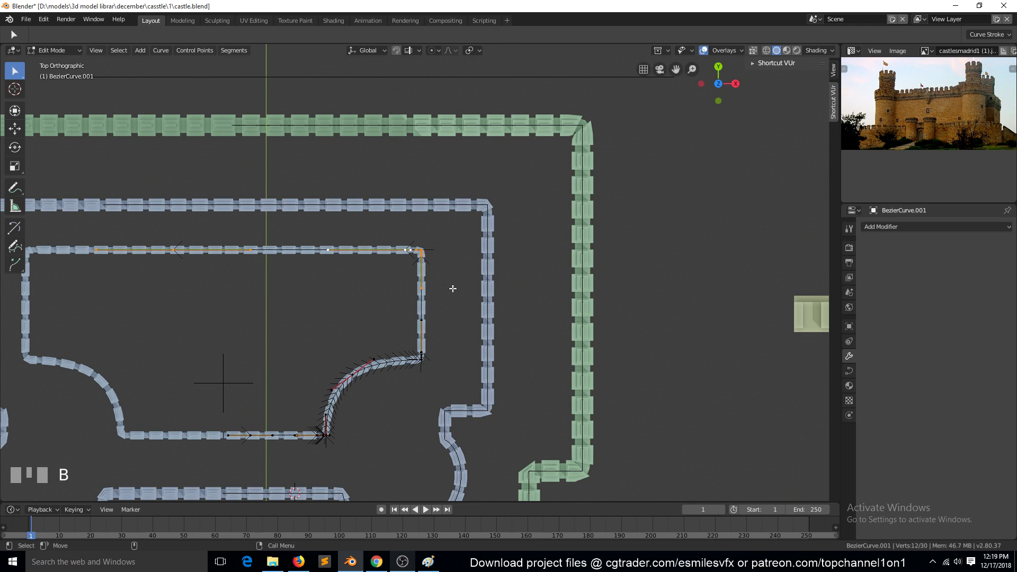
key("g")
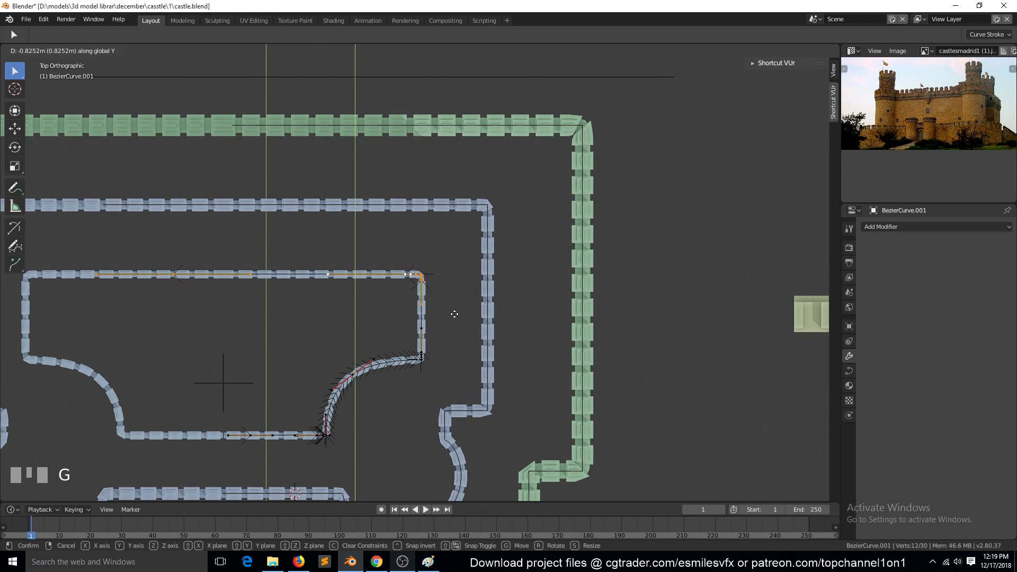
key("Tab")
Select the mirrored keep wall Plane.004 and start scaling it narrower along X
scroll("down", 3)
left_click(372, 281)
key("s")
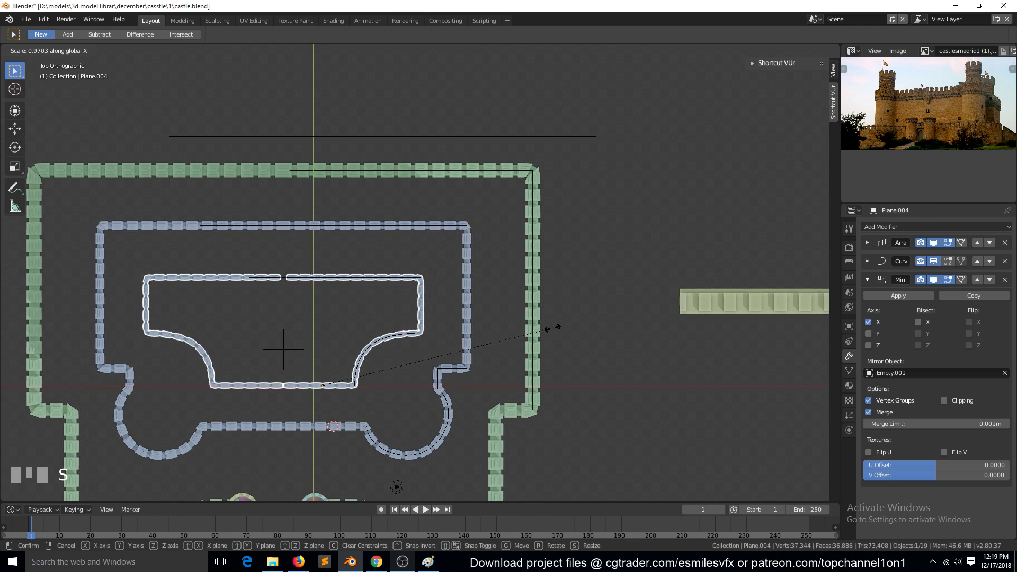
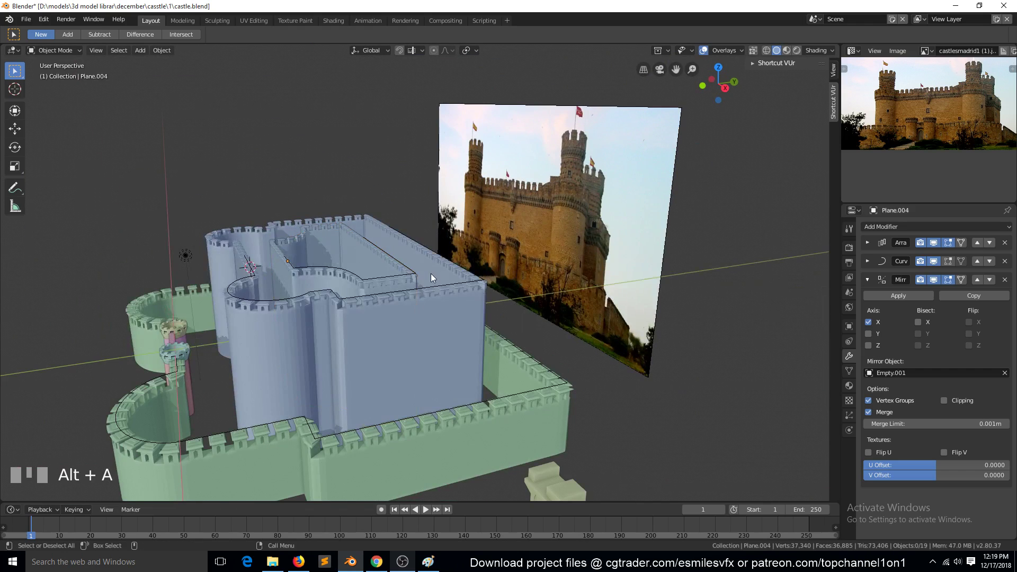
Save the file, return to top view and select the keep wall's guide curve
key("`")
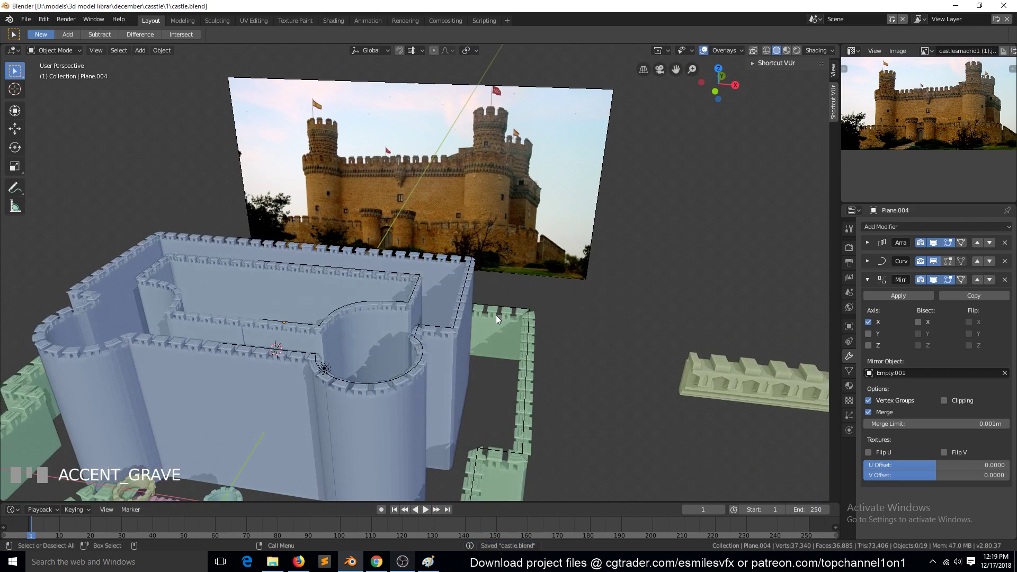
key("KP_7")
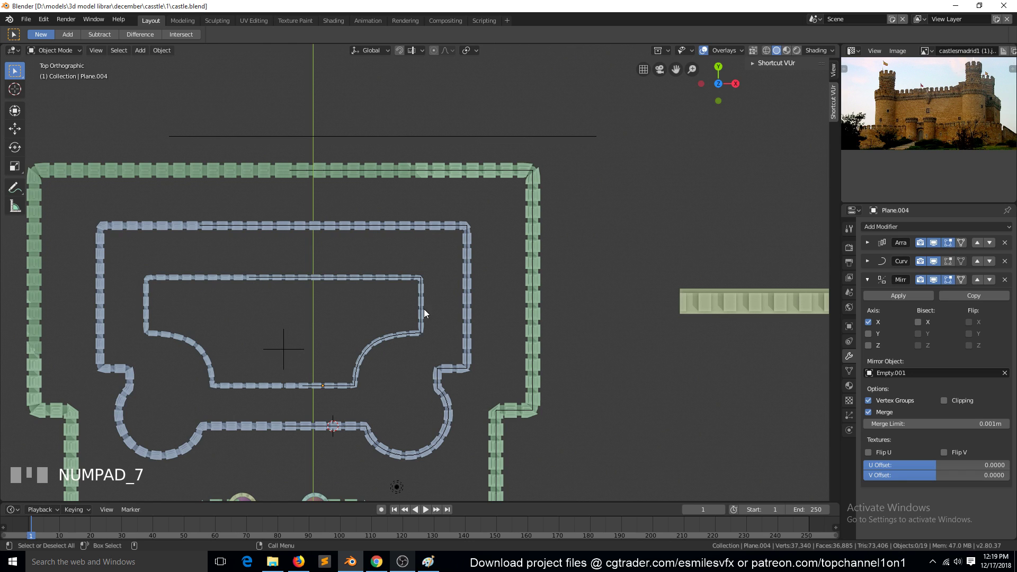
left_click(422, 291)
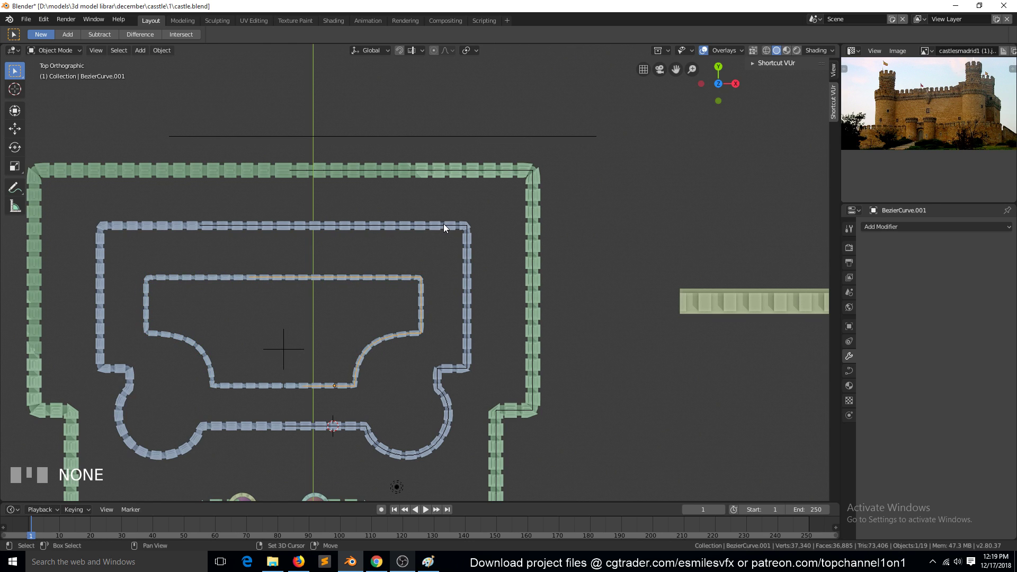
Duplicate the keep outline curve as a separate object and move the copy back over the walls
left_click(447, 226)
left_click(447, 229)
double_click(447, 235)
key("shift+d")
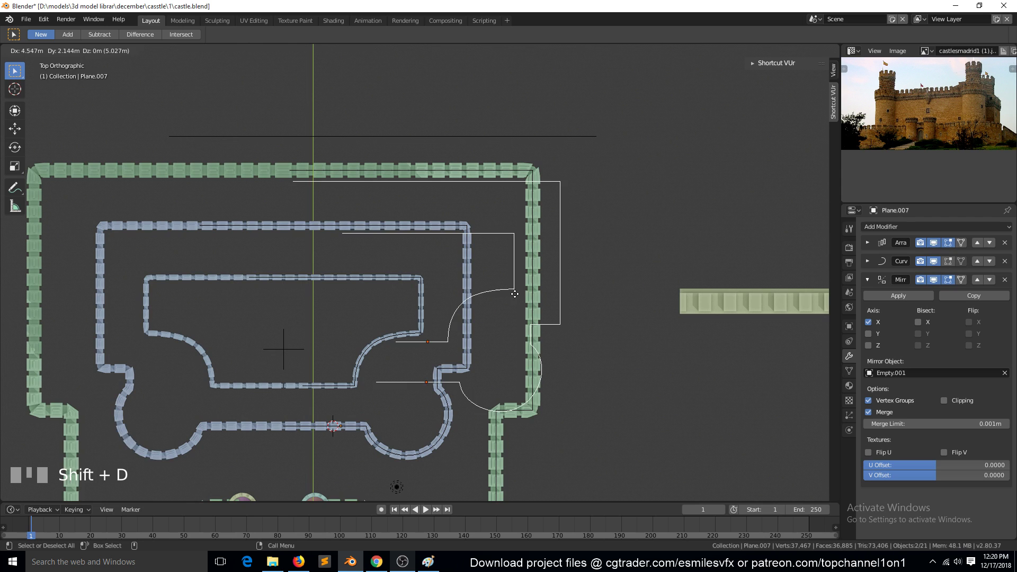
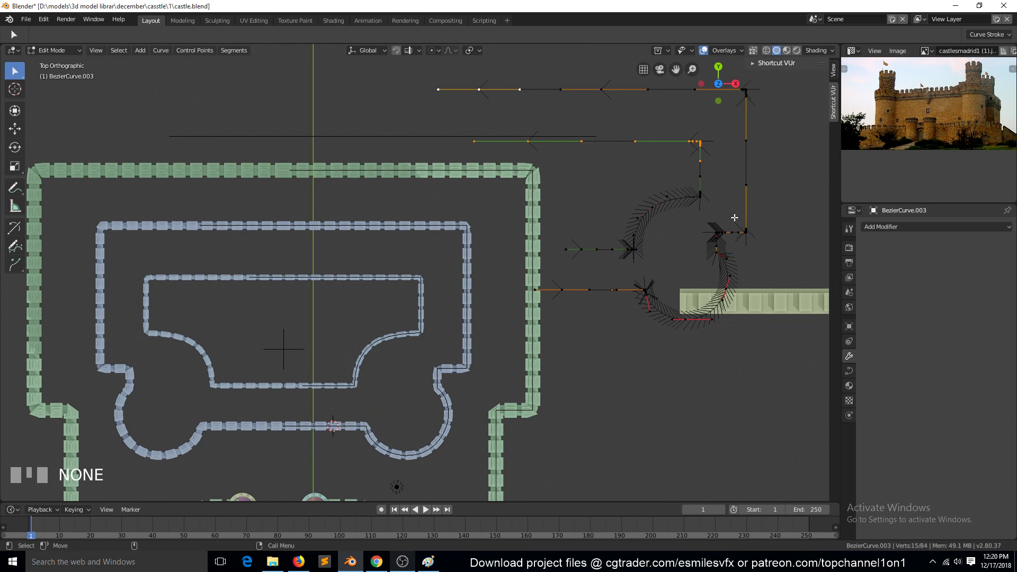
key("Tab")
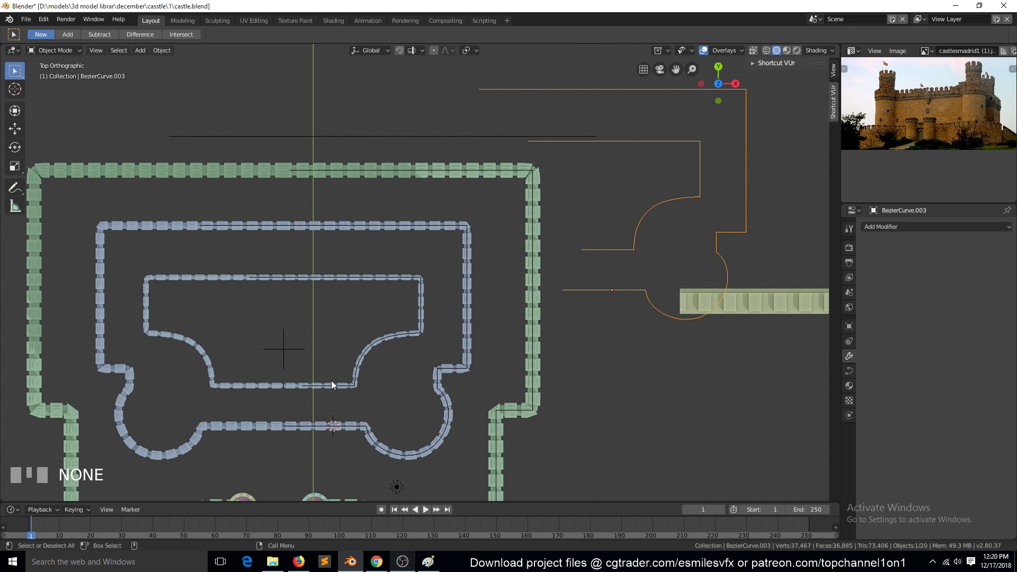
key("g")
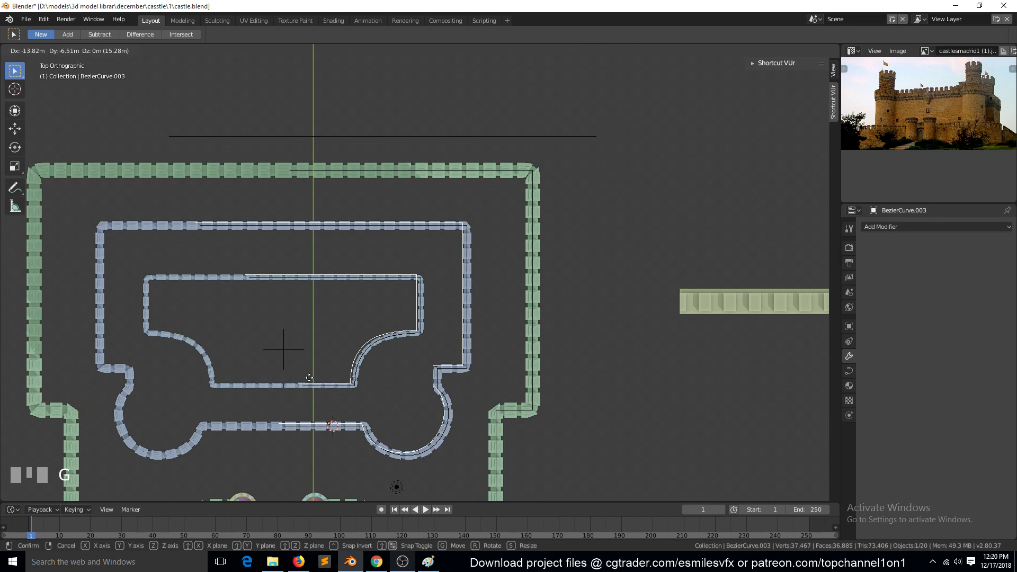
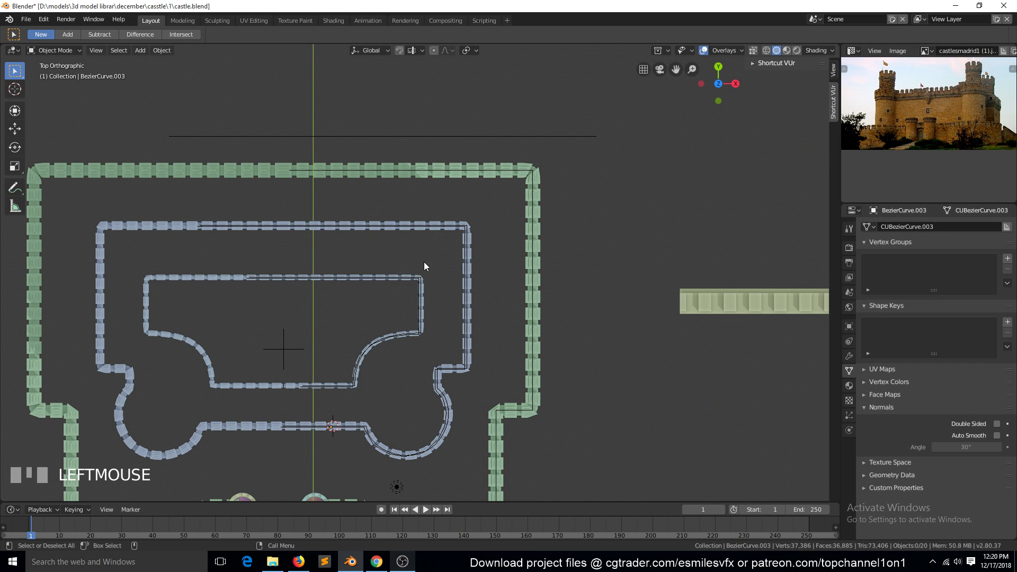
Convert the copied curve to a mesh object and save the castle file
key("Tab")
key("Tab")
left_click(421, 299)
left_click(464, 287)
left_click(468, 282)
key("Tab")
key("Tab")
key("a")
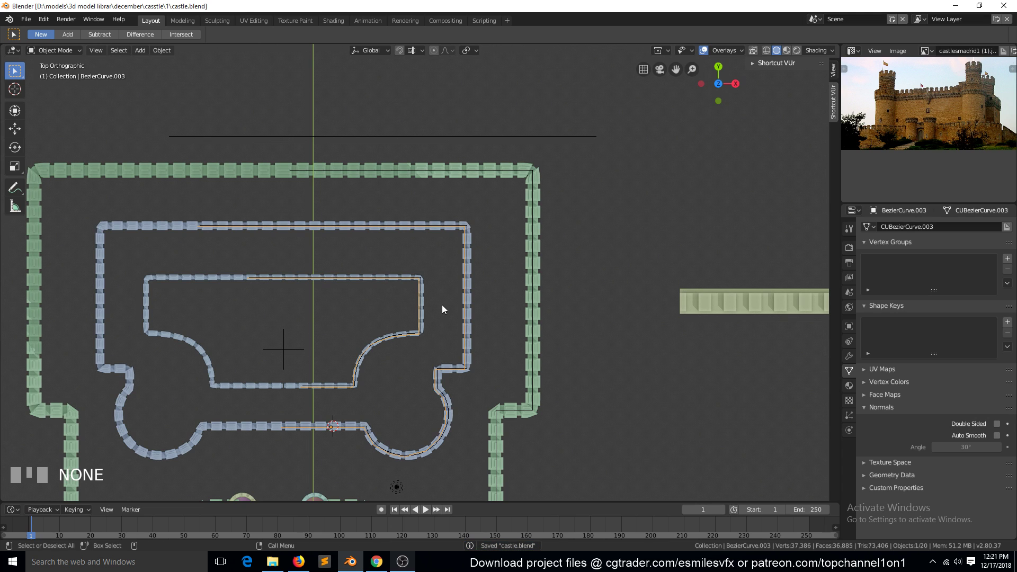
Set the outline's origin to its geometry, snap it into place and enter vertex editing
left_click(515, 317)
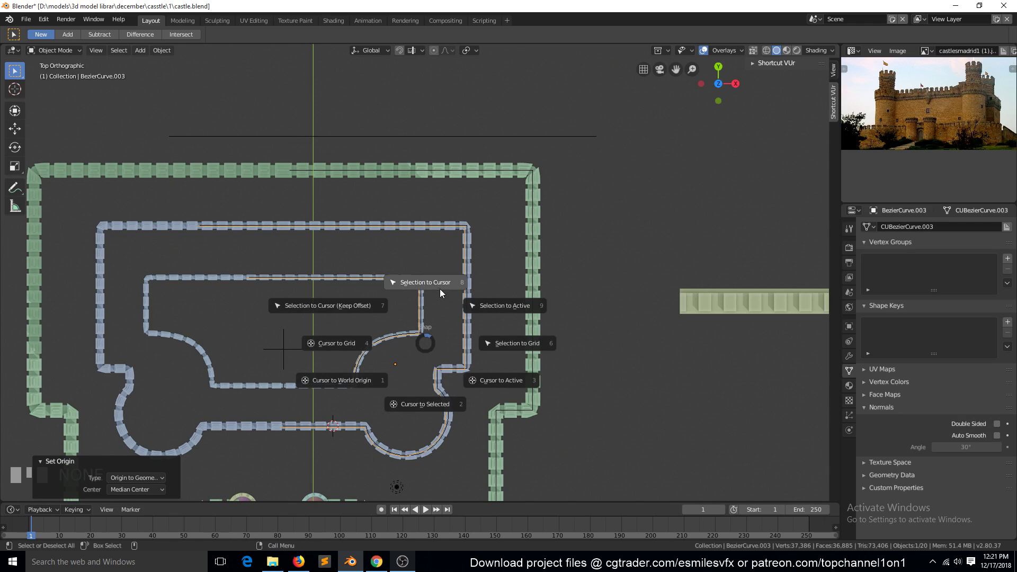
key("shift+s")
left_click_drag(435, 409, 716, 211)
key("g")
left_click_drag(716, 211, 567, 302)
key("Tab")
scroll("up", 3)
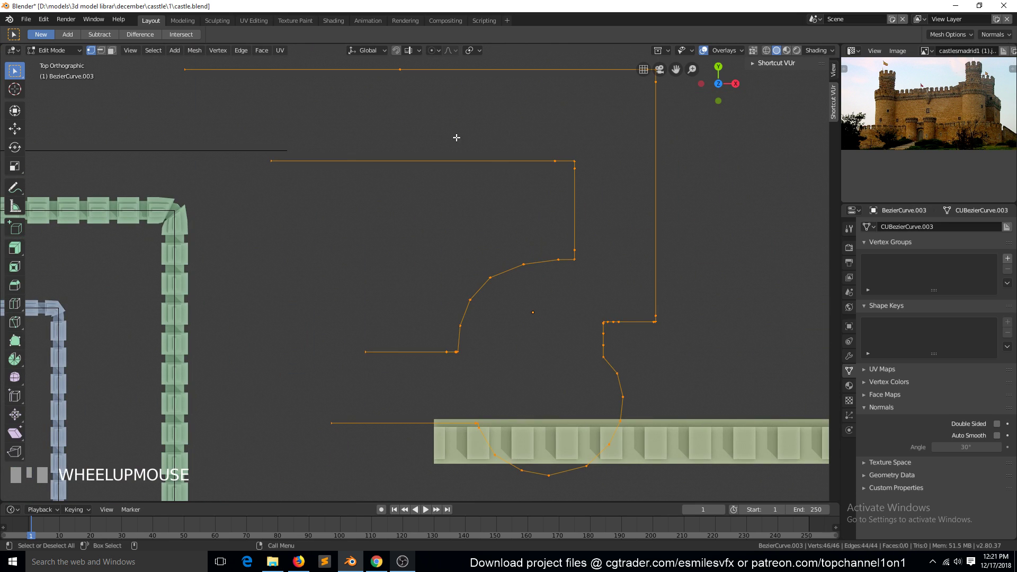
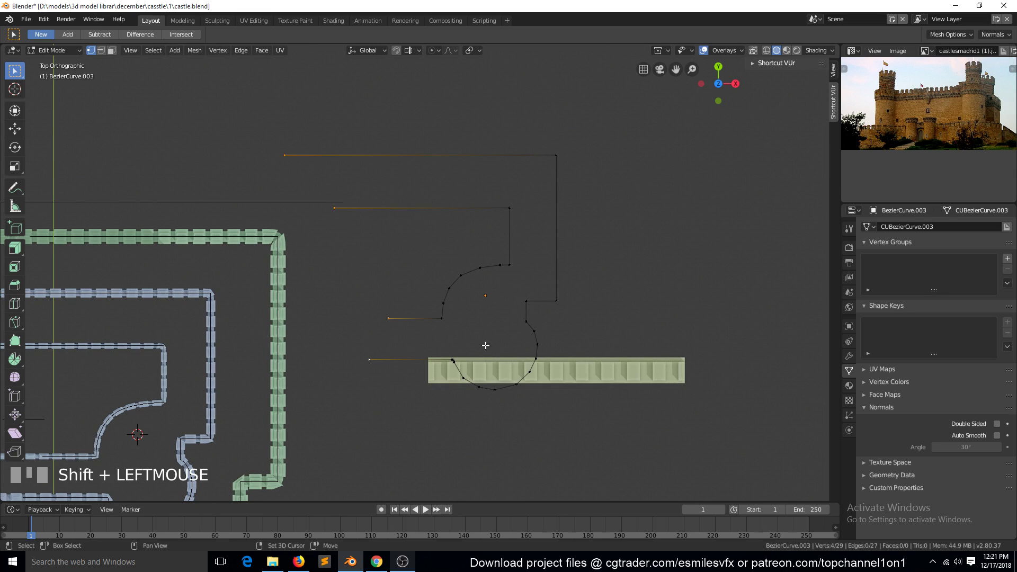
Scale the loose ends to X 0 to align them, fill the outline into a flat face and exit Edit Mode
key("s")
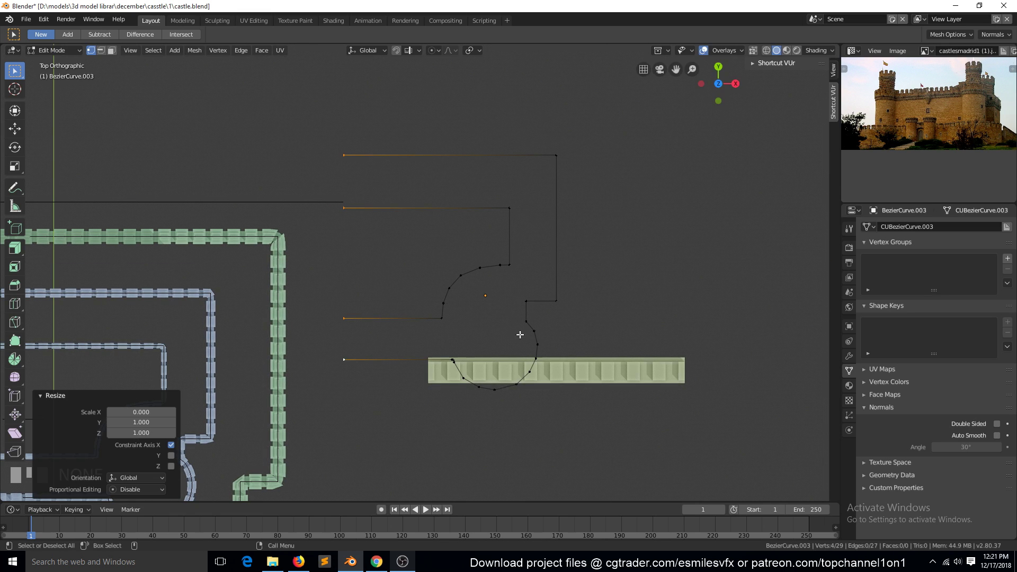
key("2")
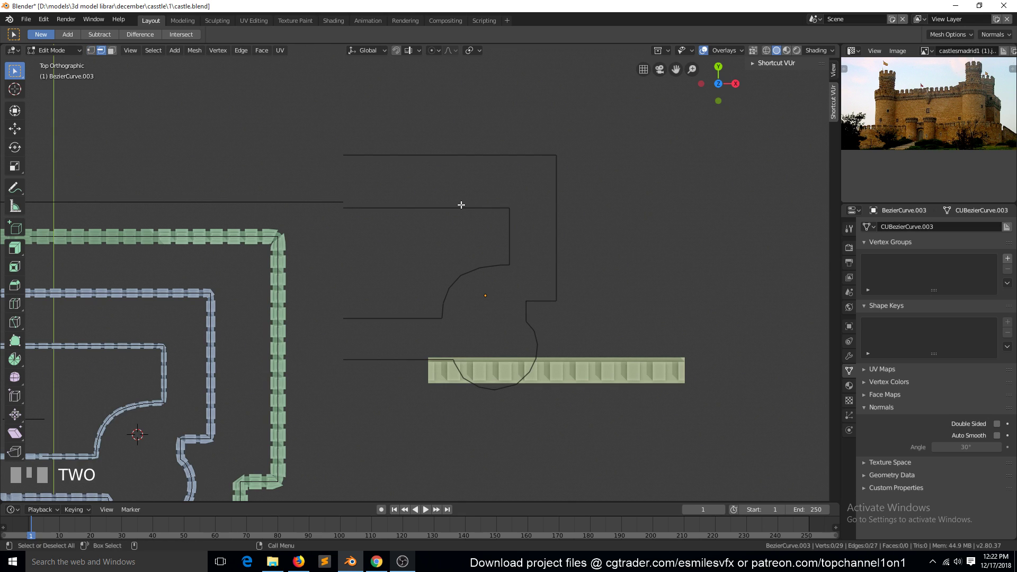
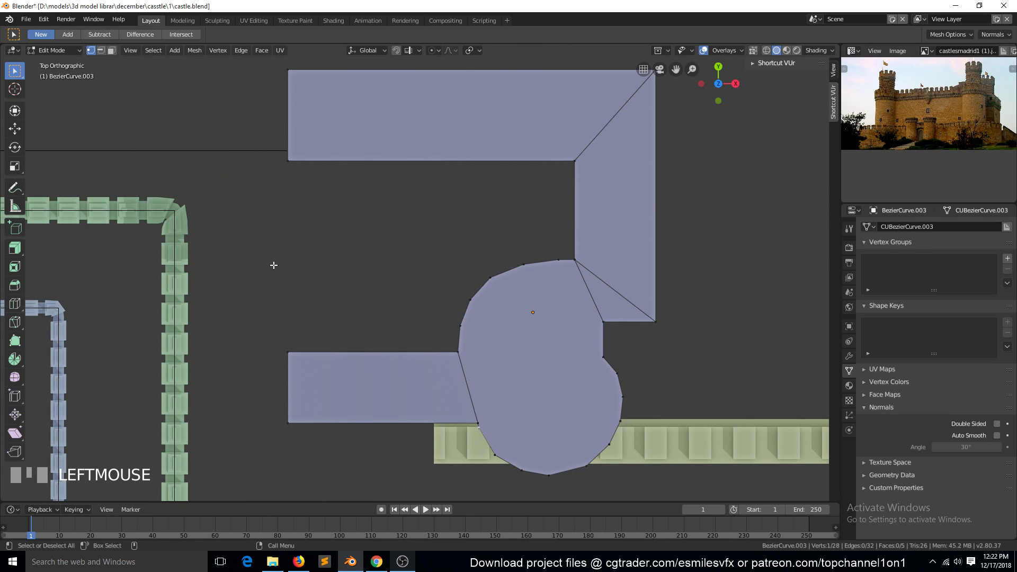
key("Tab")
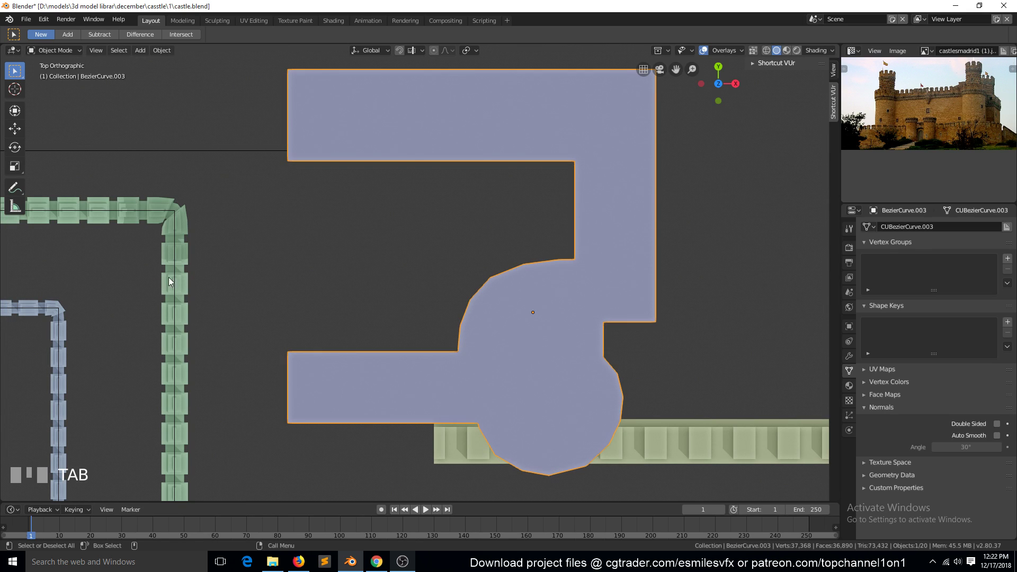
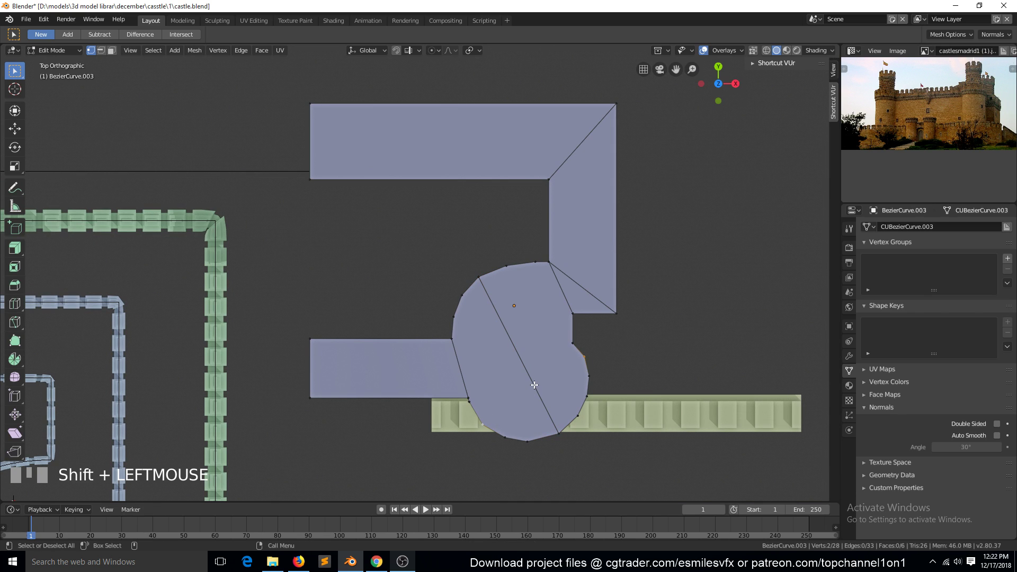
Snap the keep outline to the 3D cursor inside the castle walls and resume editing its vertices
key("j")
key("alt+a")
scroll("down", 3)
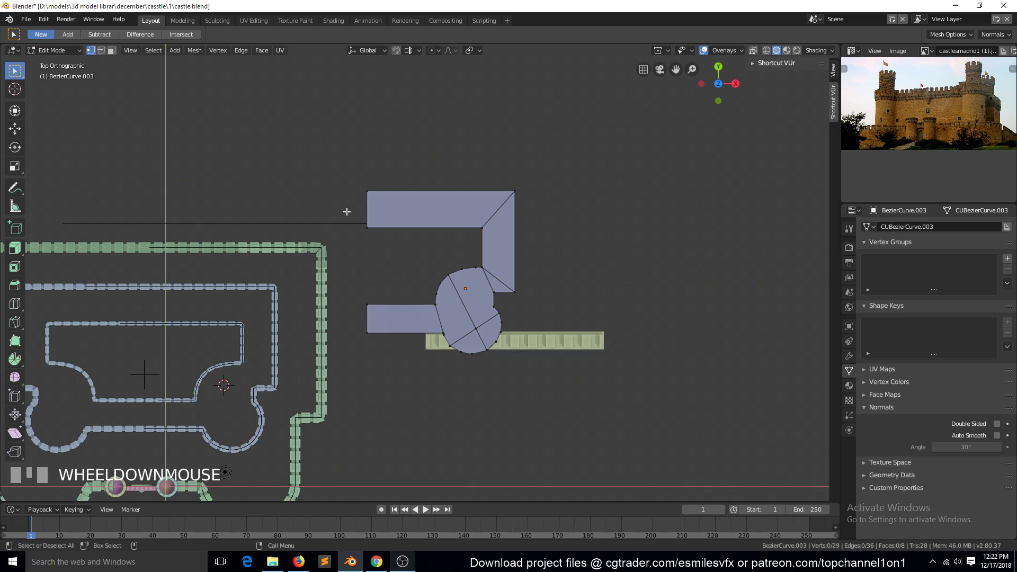
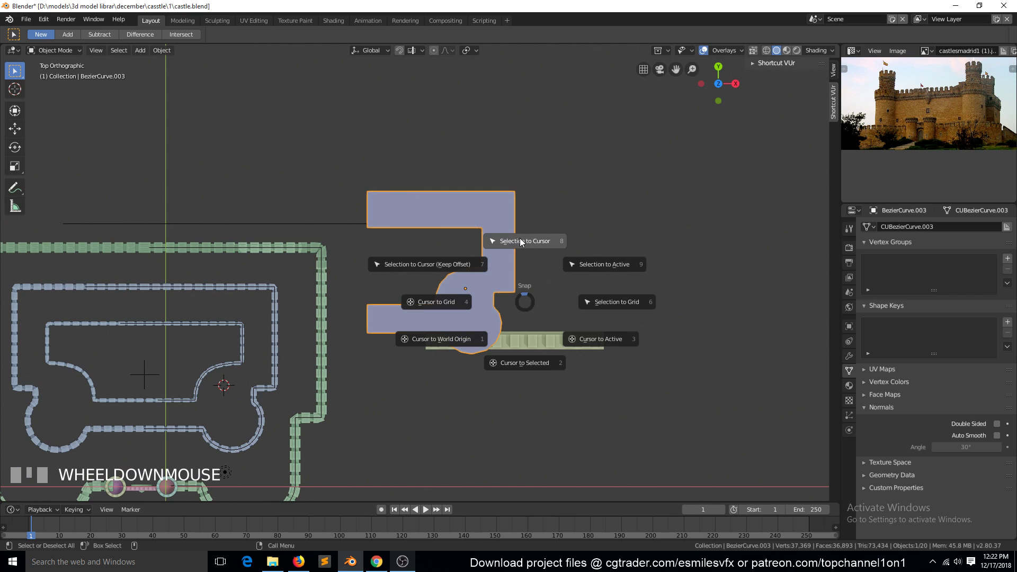
left_click_drag(522, 244, 492, 271)
key("KP_Decimal")
left_click(492, 271)
Mirror the half keep outline across Empty.001 and begin moving its centre vertices in wireframe view
scroll("down", 3)
key("1")
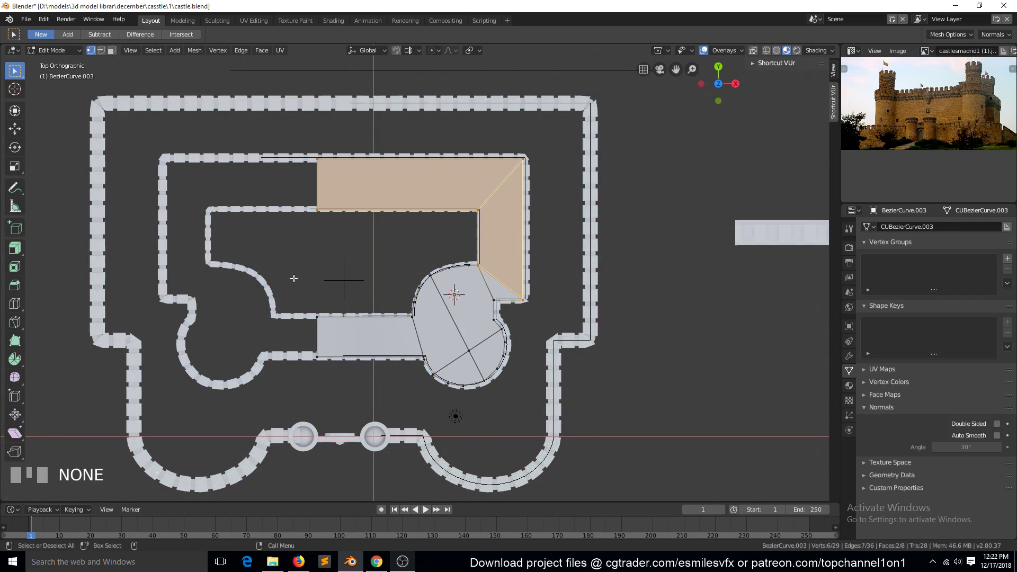
key("alt+a")
key("b")
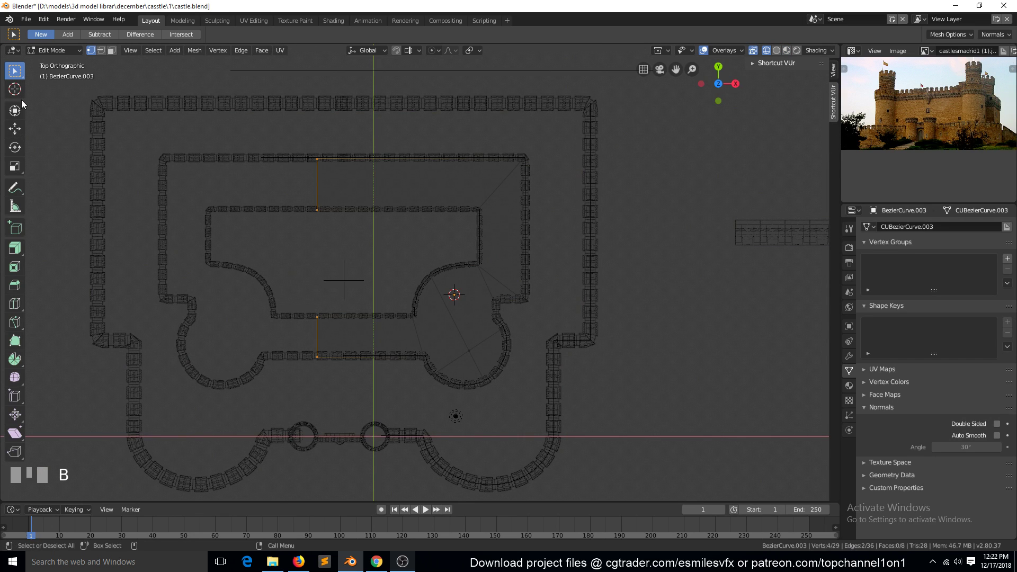
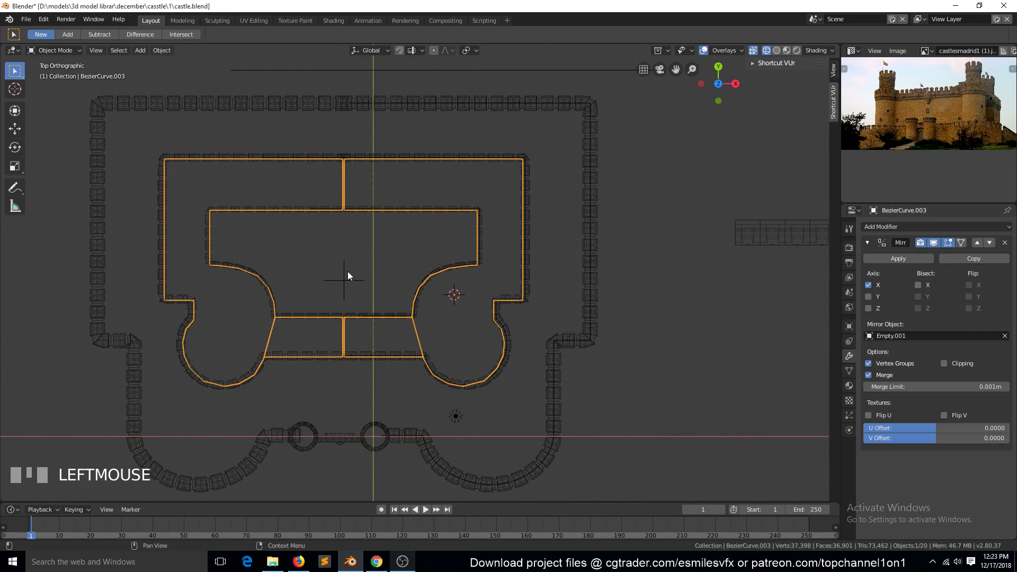
key("Tab")
key("Tab")
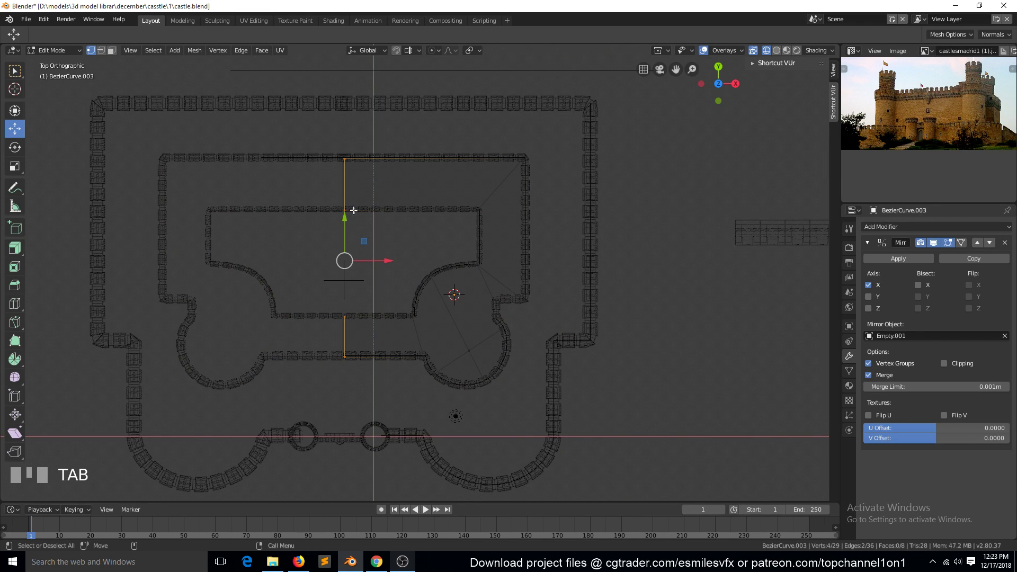
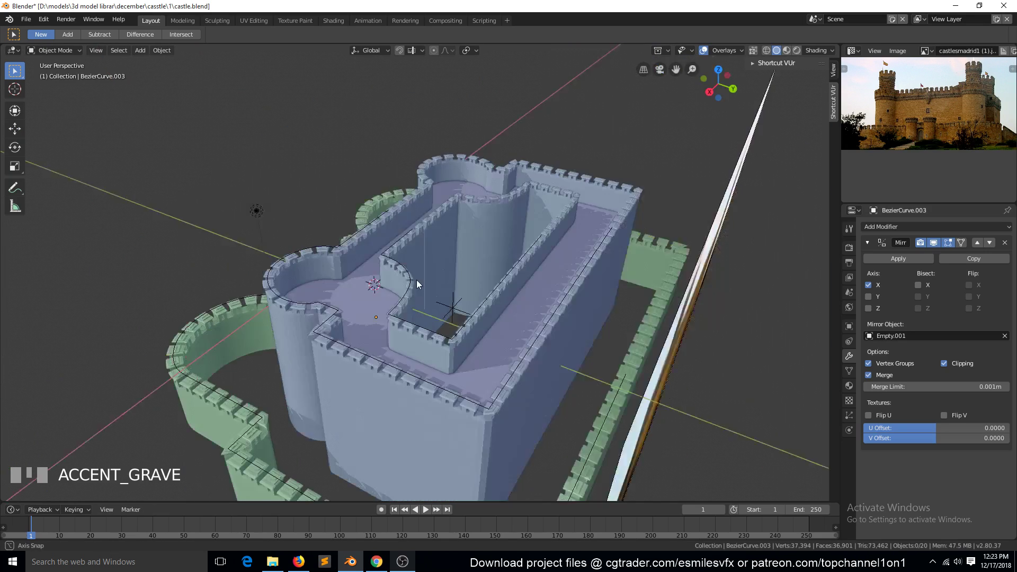
Enable Clipping on the keep's Mirror modifier and inset a ring of faces around its floor outline
left_click(405, 340)
key("Tab")
scroll("up", 3)
key("`")
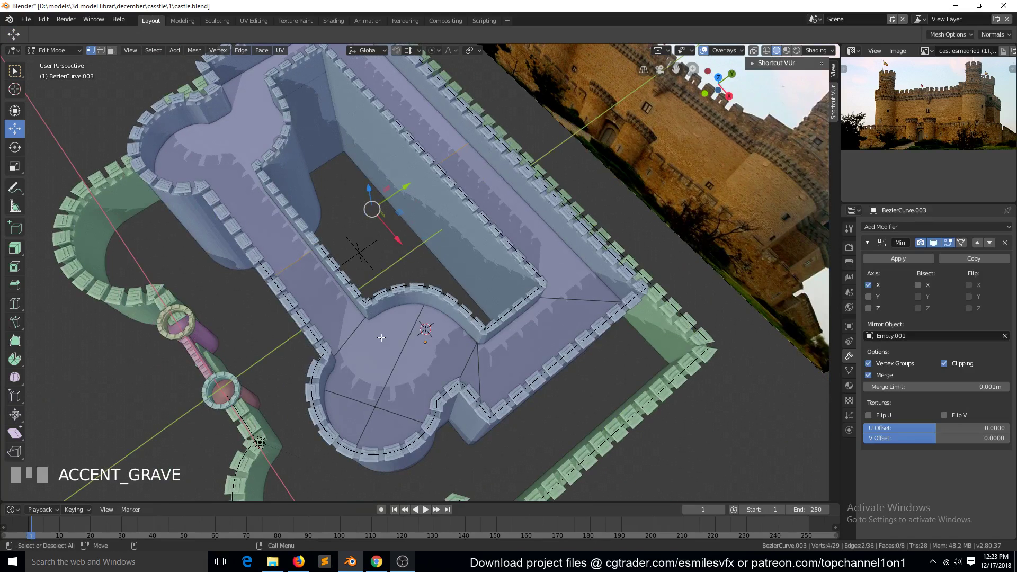
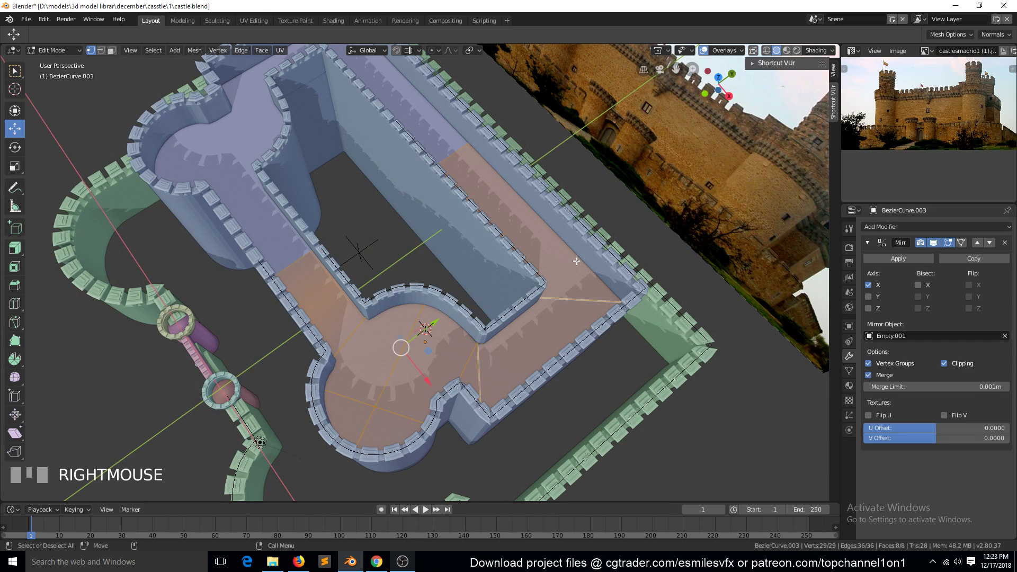
key("ctrl+z")
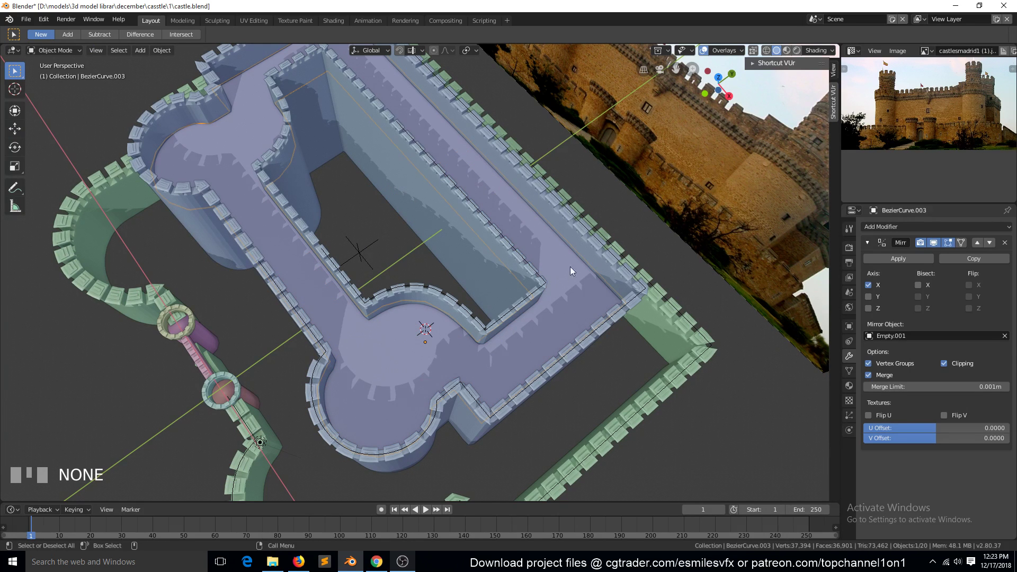
key("ctrl+a")
key("Tab")
key("Tab")
key("a")
key("shift+n")
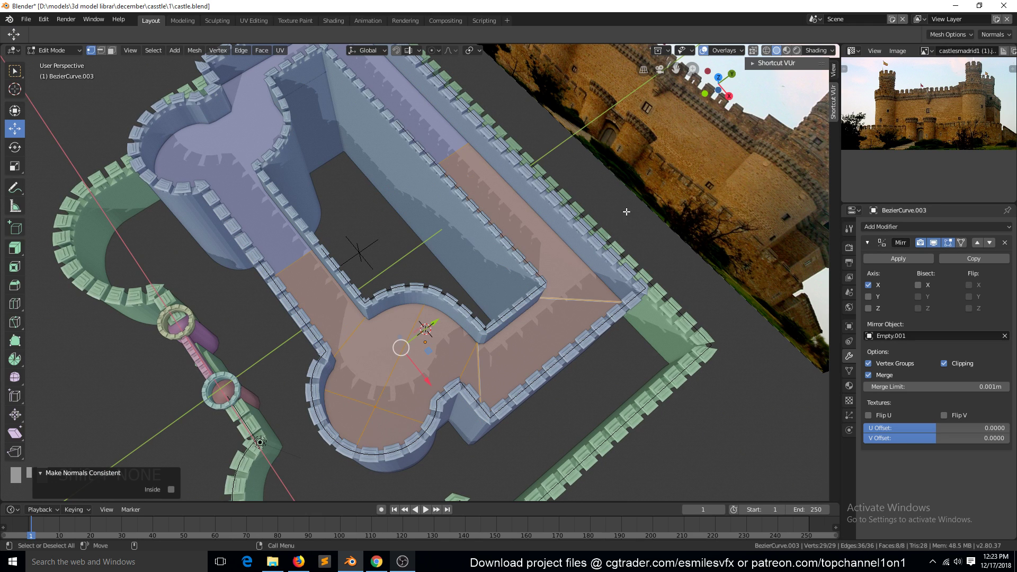
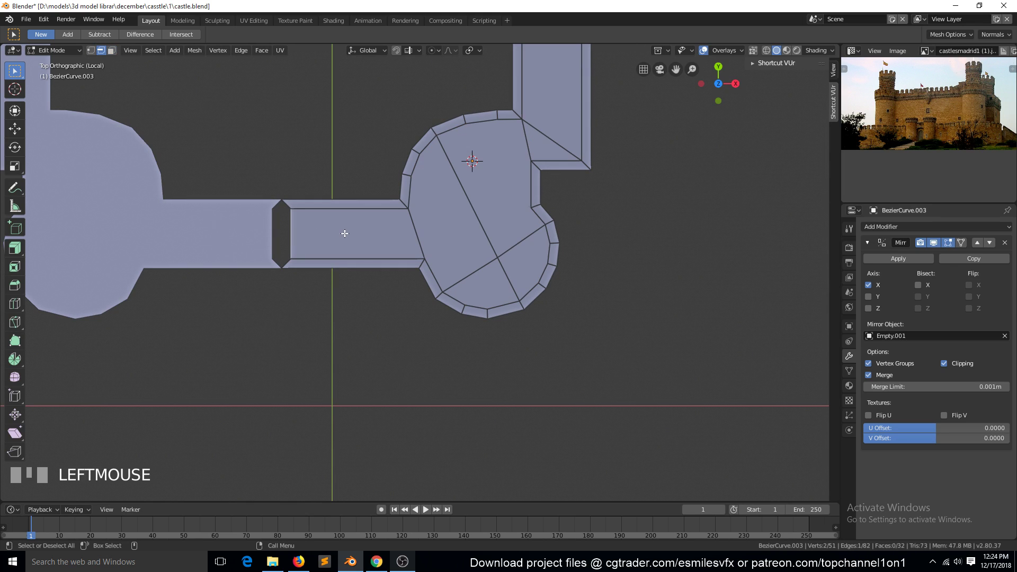
Delete the keep's inner seam faces, leaving only the inset border ring
key("g")
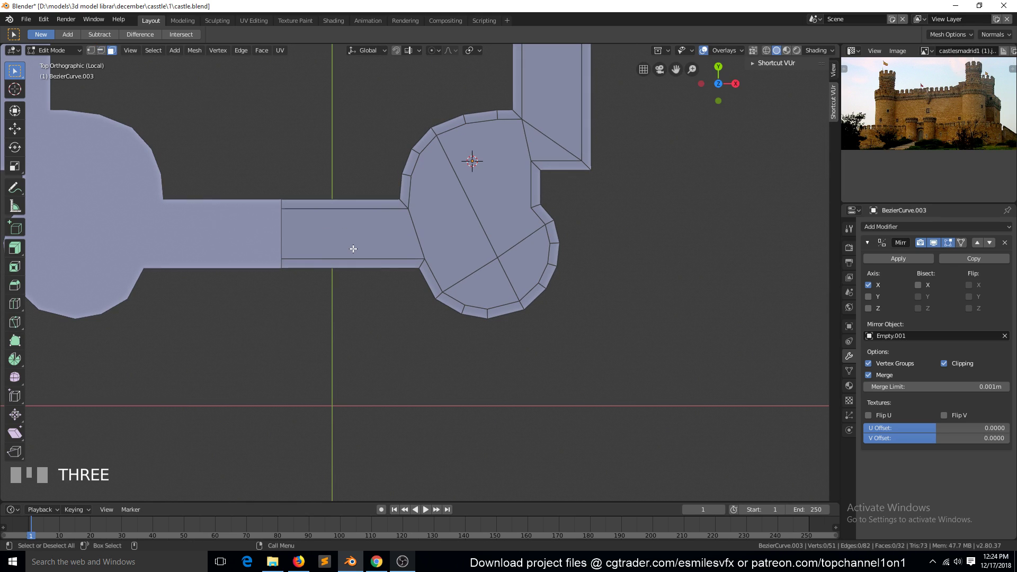
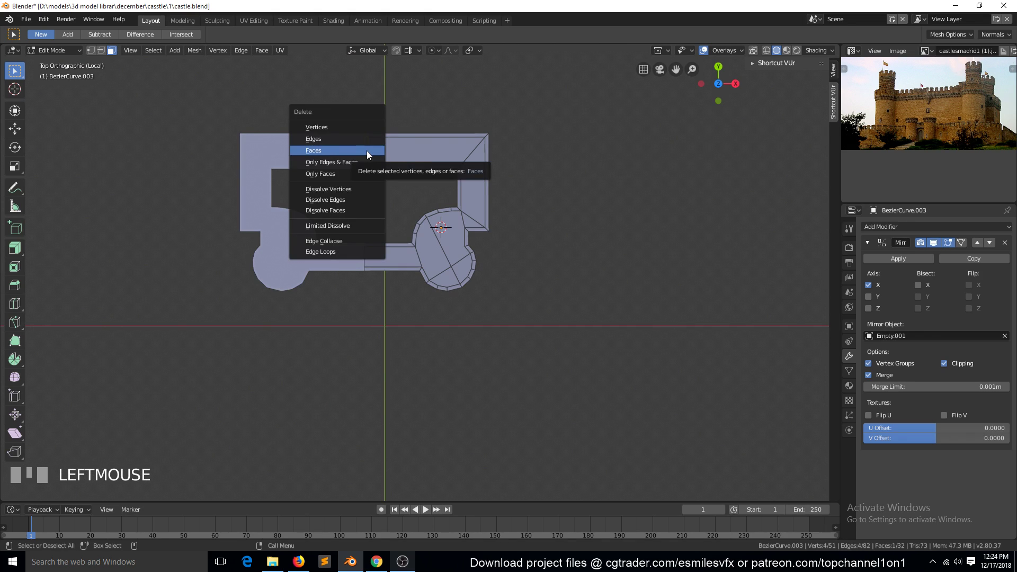
key("x")
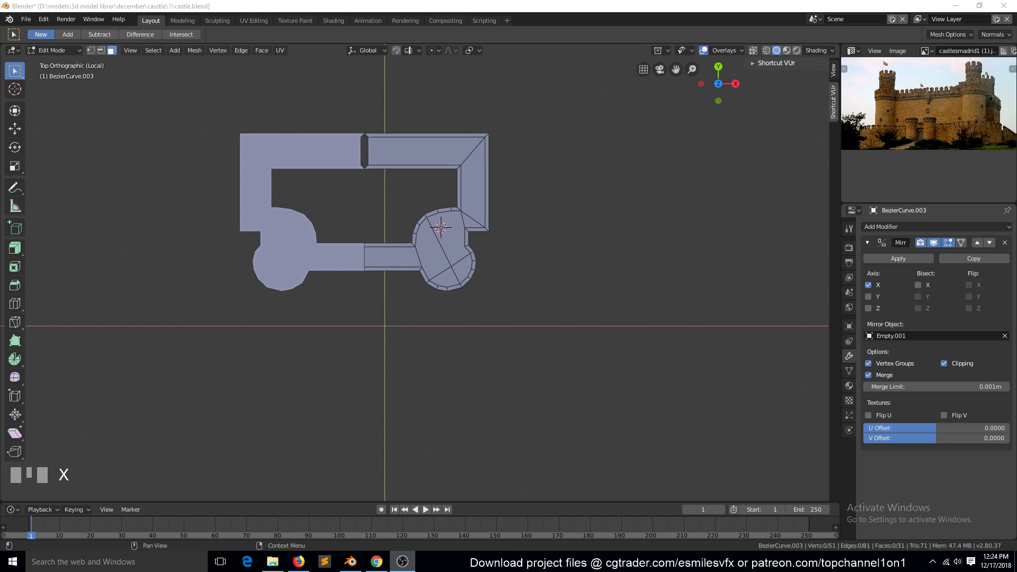
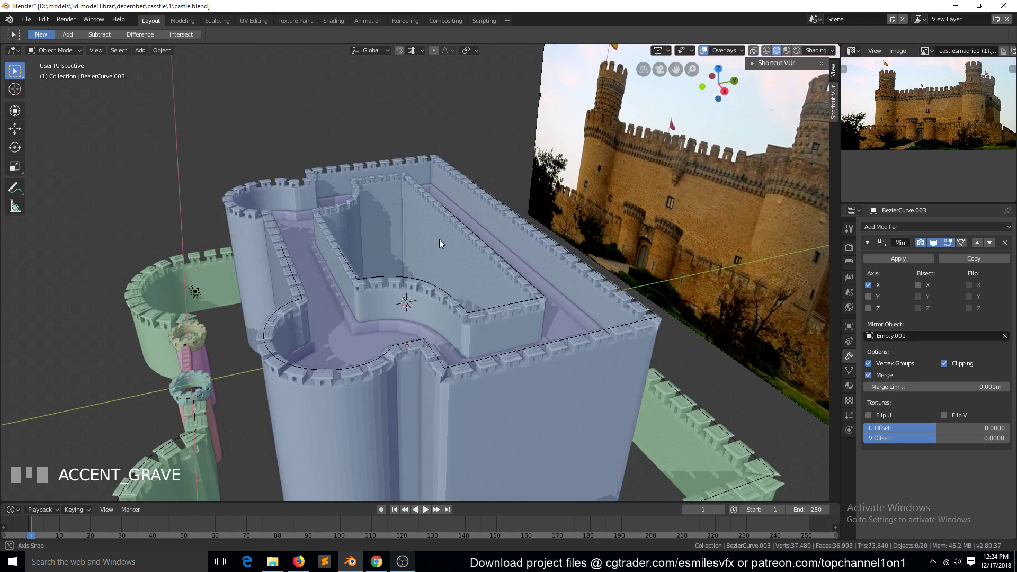
Lift the keep ring slightly along Z so it sits between the inner and outer walls
scroll("up", 3)
left_click(380, 364)
key("g")
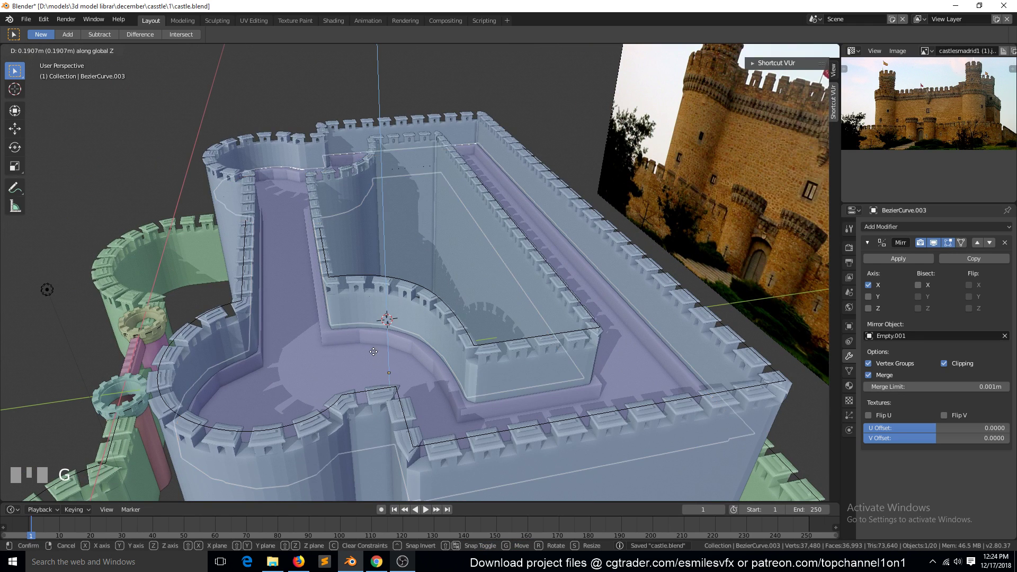
key("alt+a")
key("`")
scroll("up", 3)
key("`")
Tweak the keep's outline faces from top view into a walkway floor and save the file
key("Tab")
scroll("down", 3)
key("alt+a")
key("KP_7")
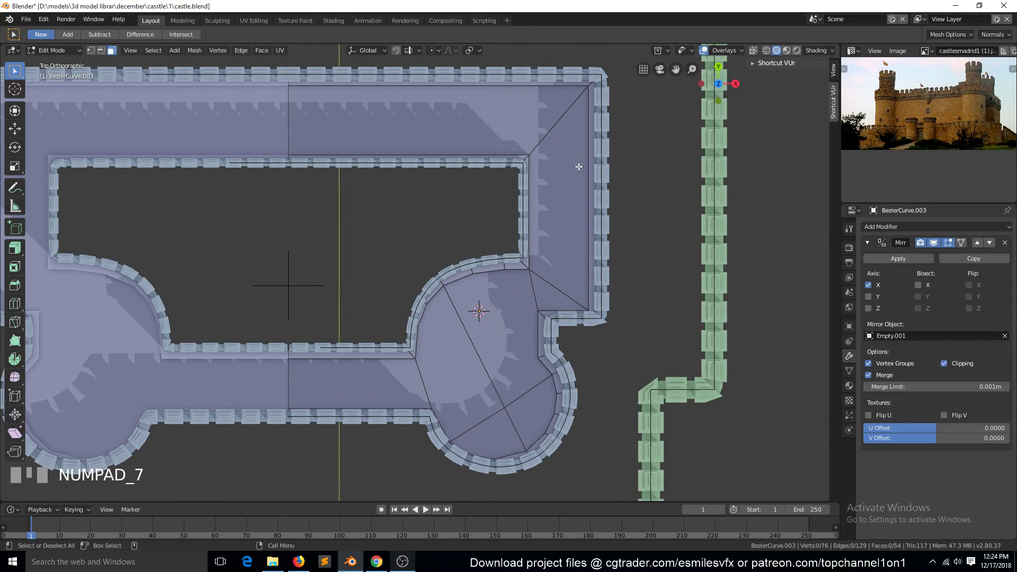
key("`")
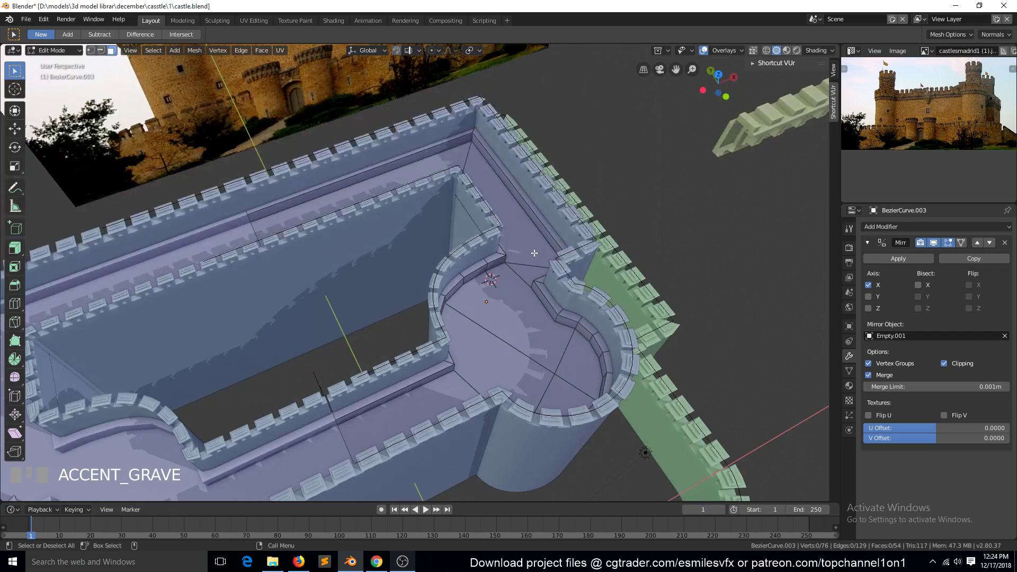
key("KP_7")
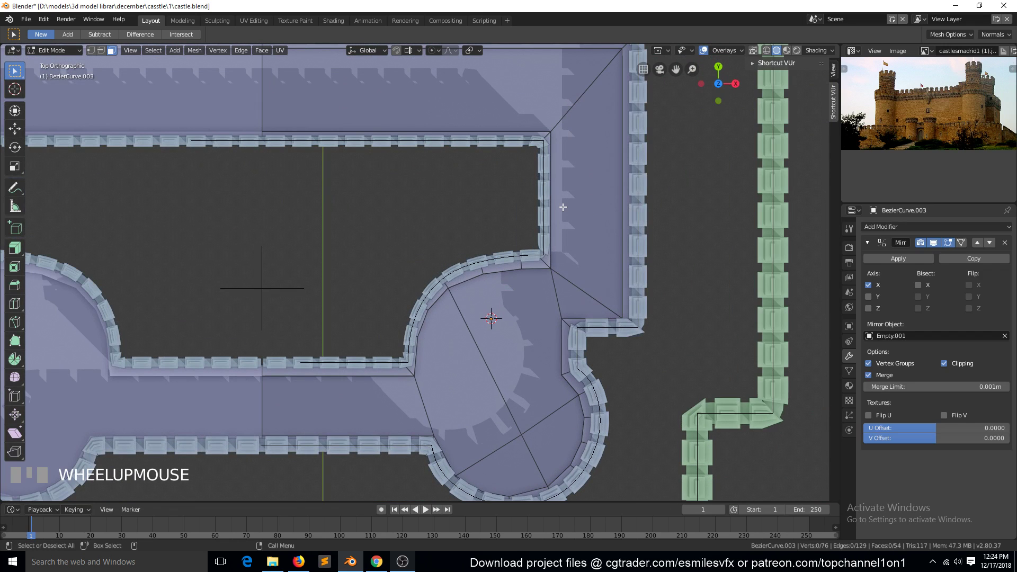
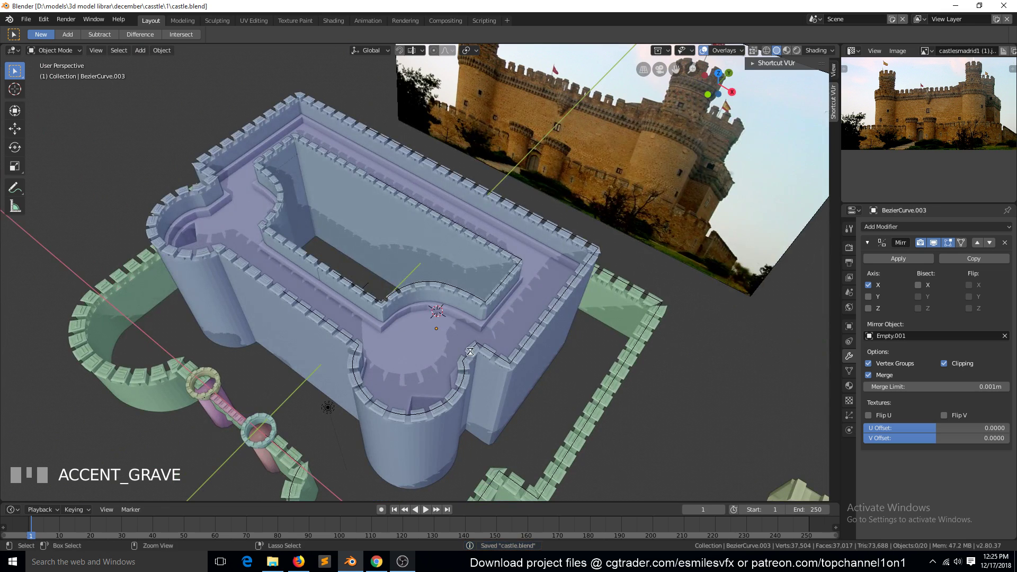
key("KP_7")
scroll("down", 3)
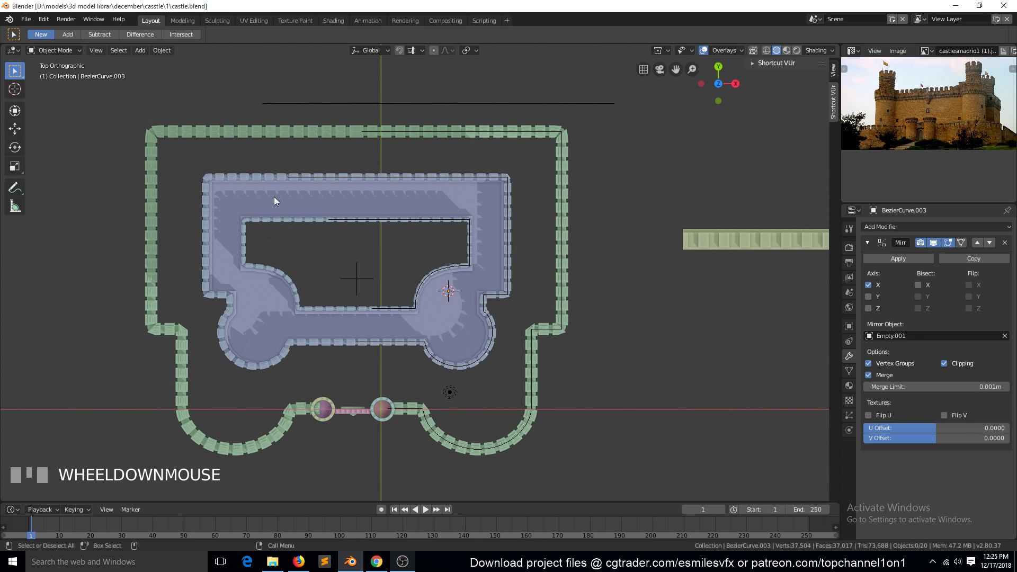
Check the keep wall from the front against the castle reference photo
key("`")
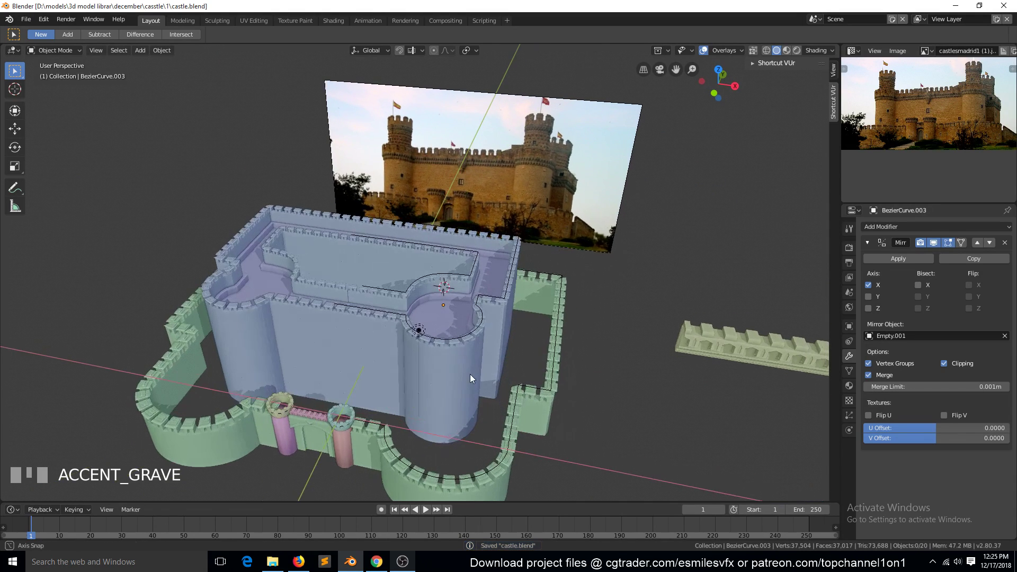
key("KP_1")
key("alt+a")
key("`")
left_click(443, 383)
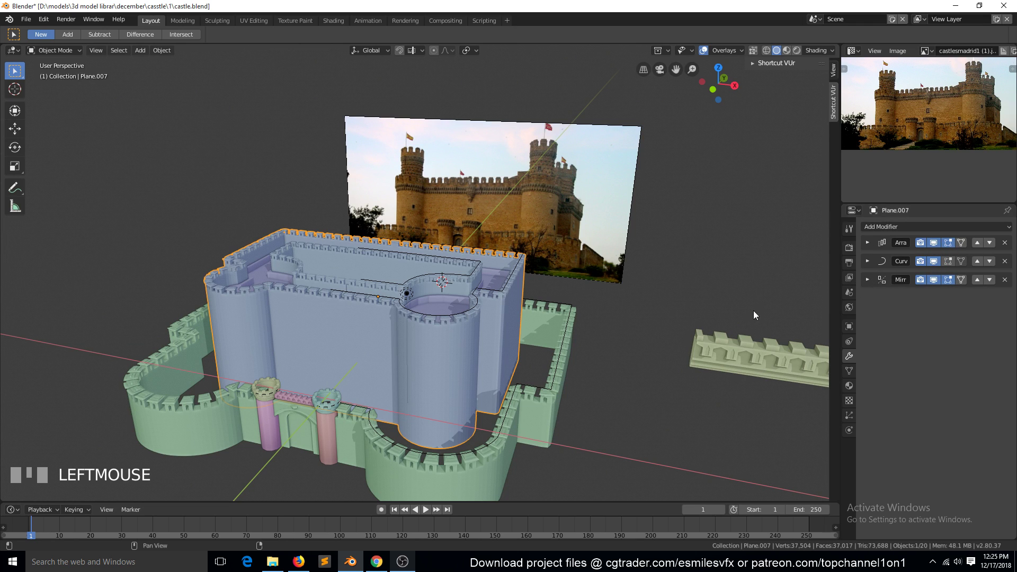
key("KP_1")
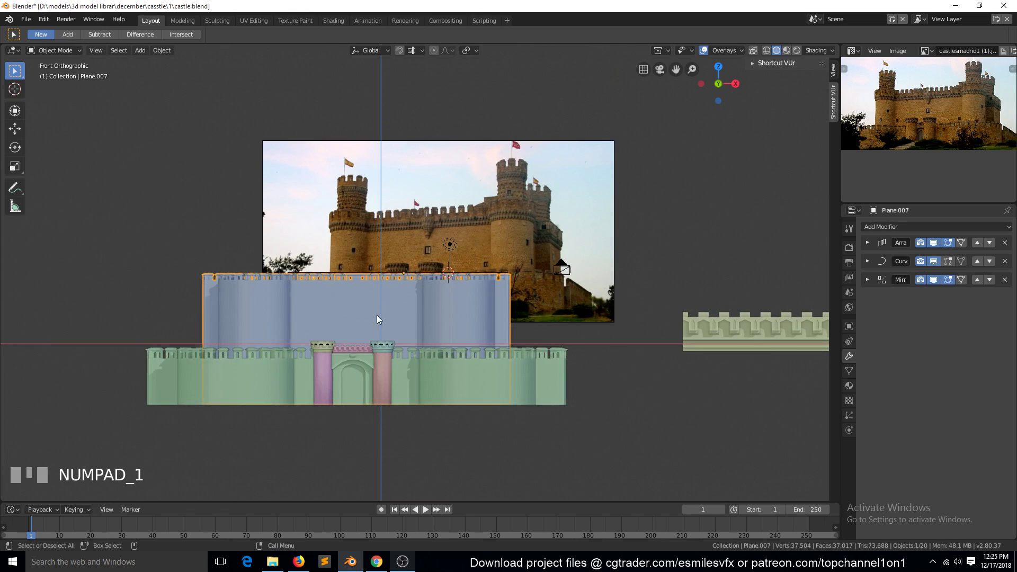
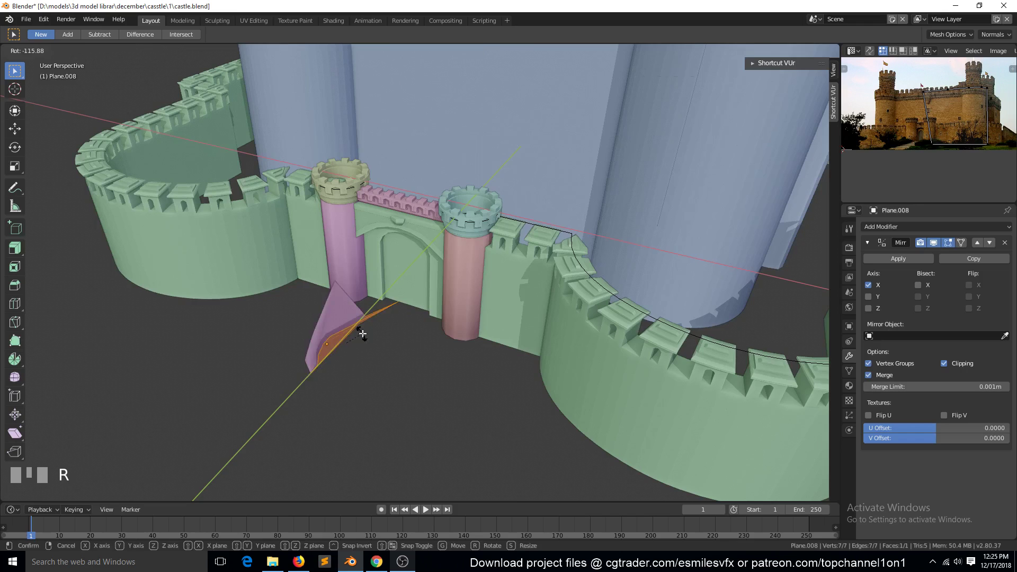
Rotate the arched door shape upright and extrude it into a solid block
key("e")
key("Tab")
key("Tab")
left_click(368, 344)
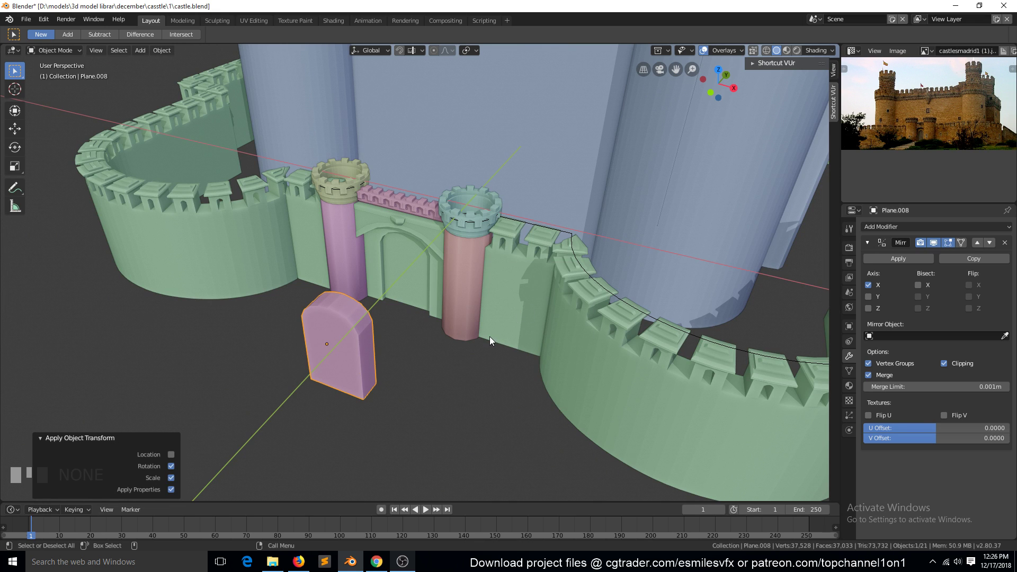
Apply the door block's Mirror modifier and set its origin to its geometry
left_click(914, 262)
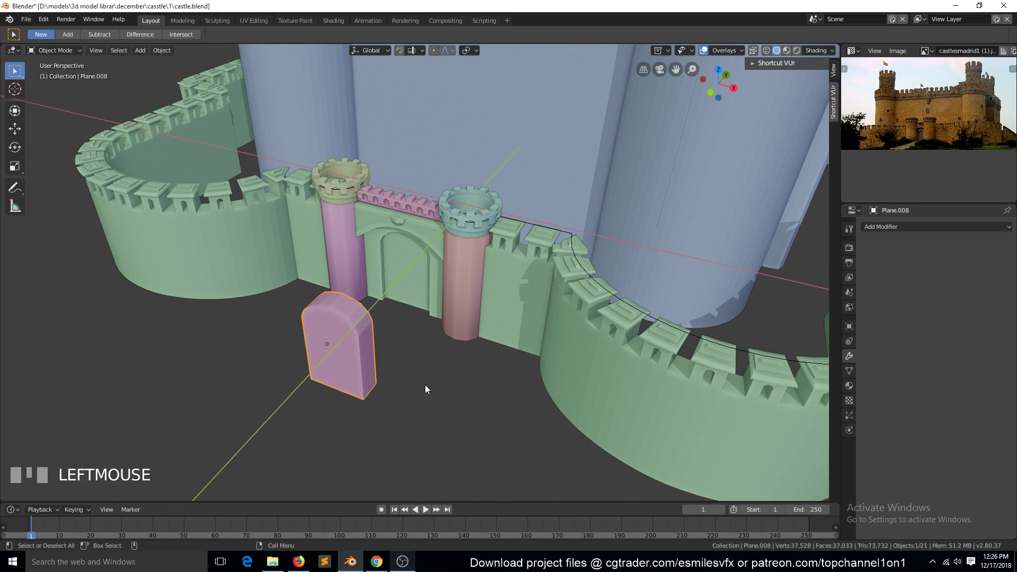
key("Tab")
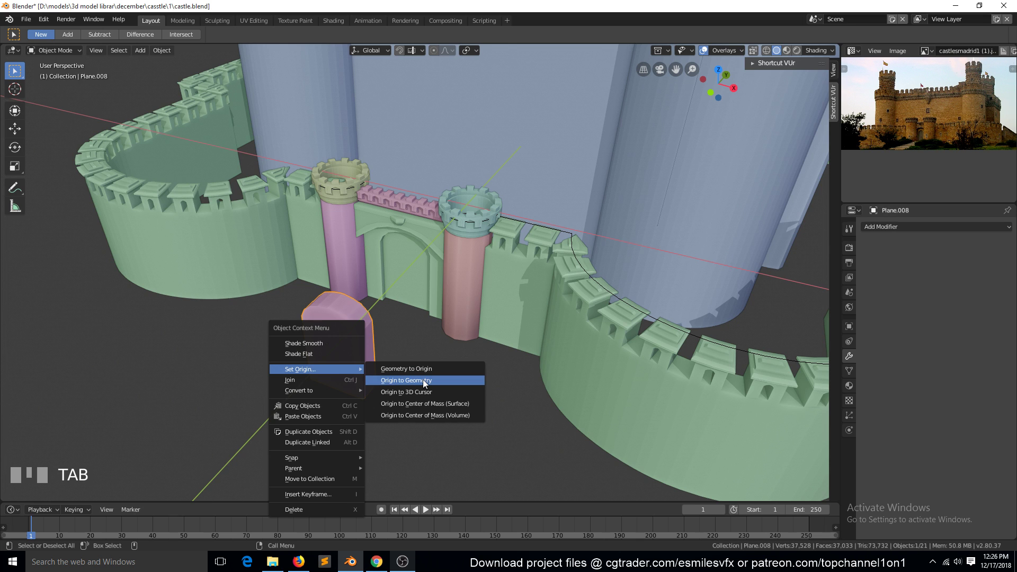
scroll("down", 3)
left_click(536, 222)
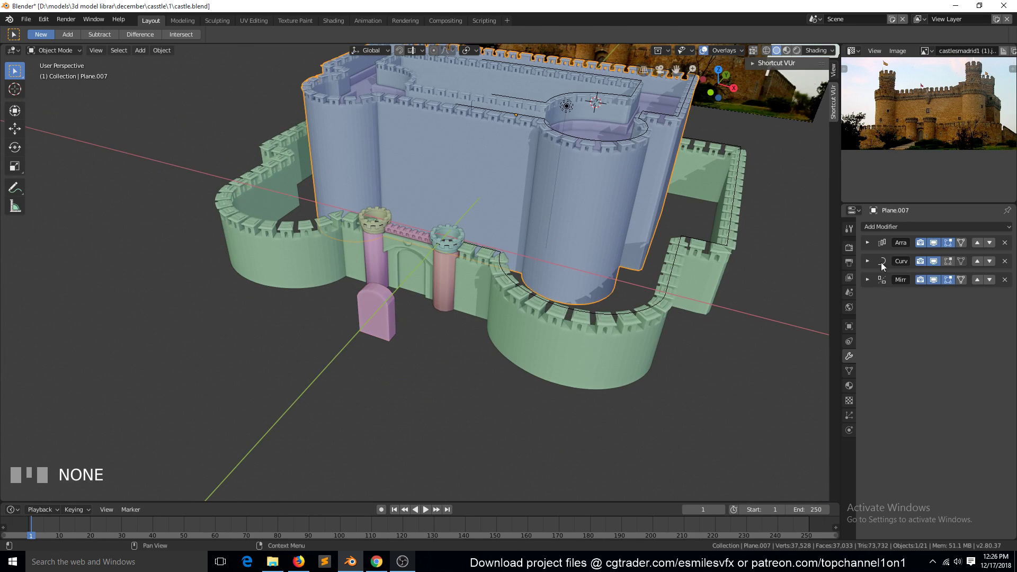
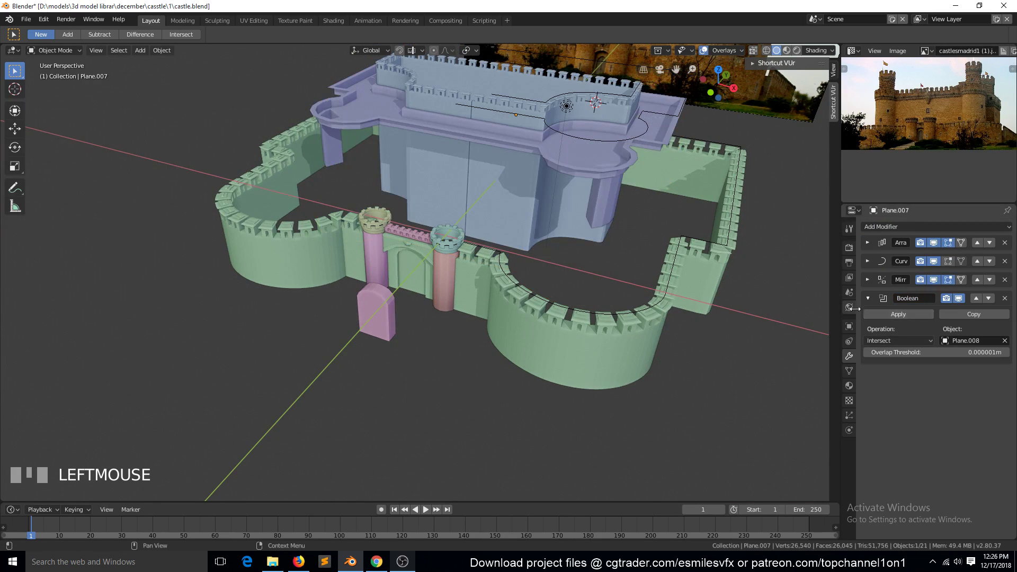
Move the door block along Y into the keep's front wall above the gate
left_click_drag(858, 315, 395, 329)
key("`")
key("g")
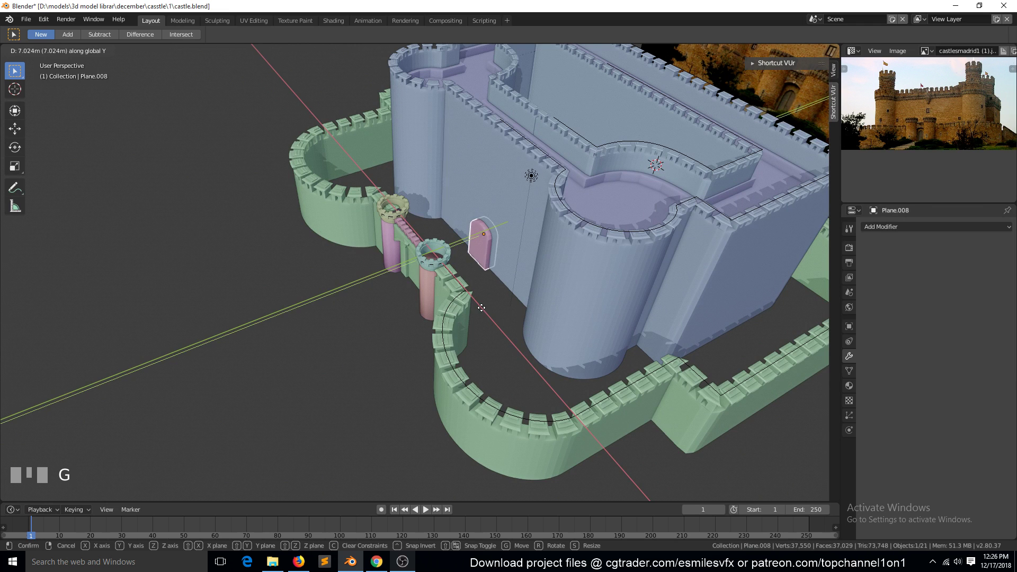
key("`")
key("KP_Decimal")
key("`")
left_click_drag(528, 296, 521, 311)
middle_click(521, 311)
key("`")
Set the keep's Boolean modifier to Difference with the door block and hide the cutter to check the hole
left_click(458, 334)
left_click(515, 213)
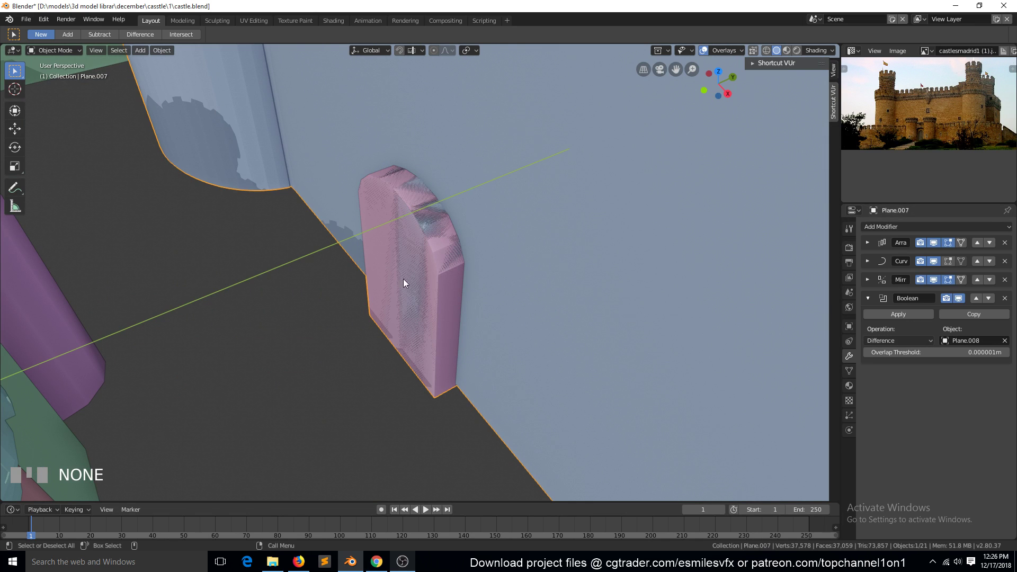
left_click(434, 318)
key("h")
scroll("down", 3)
key("`")
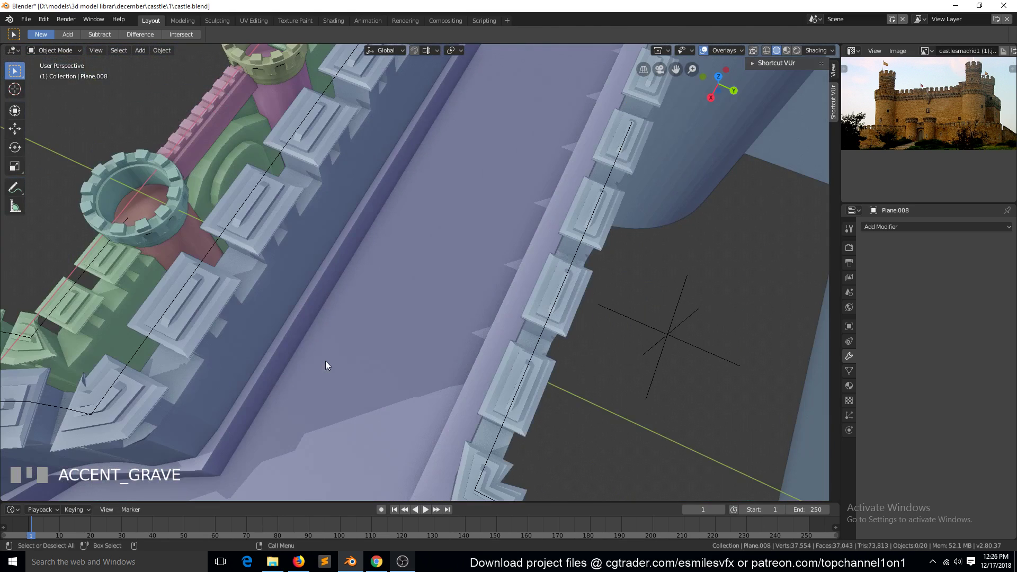
left_click(384, 337)
scroll("down", 3)
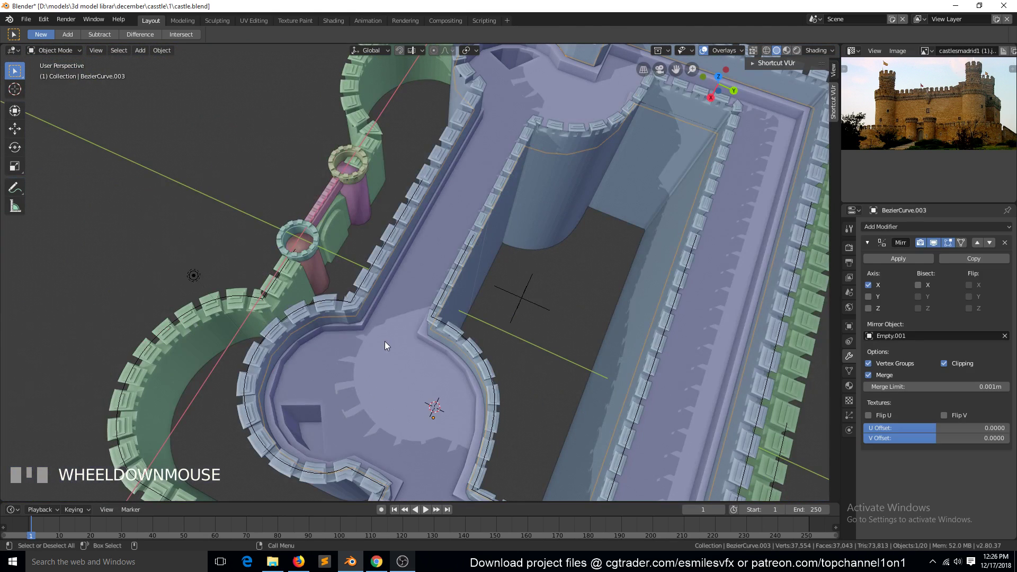
Toggle visibility of the castle parts to inspect the doorway cut, then reselect the cutter
key("h")
key("`")
scroll("up", 3)
key("alt+h")
left_click(708, 251)
key("h")
left_click(440, 303)
left_click(437, 302)
Shift and stretch the door cutter along Y so it passes fully through the keep wall
key("g")
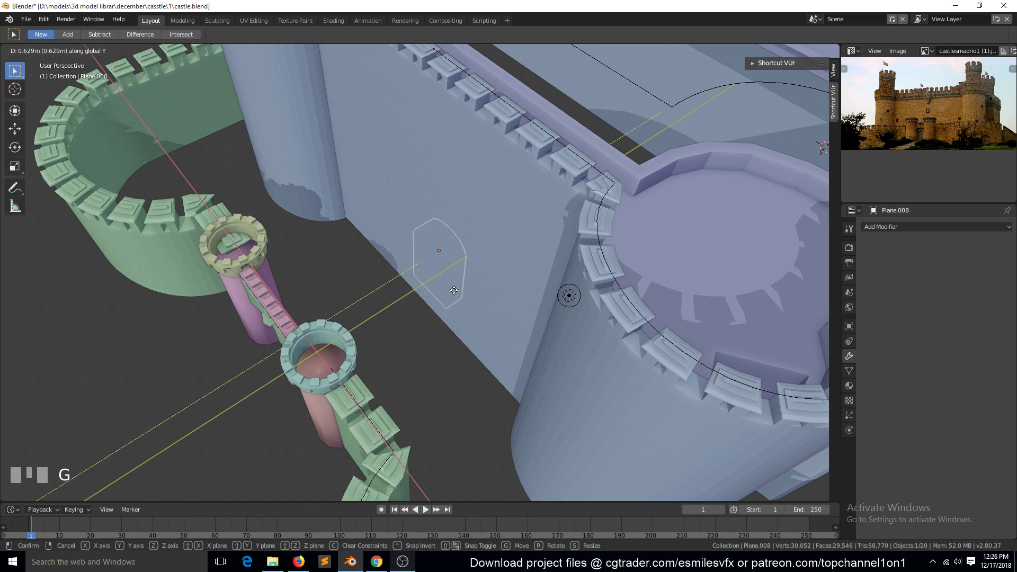
right_click(458, 292)
key("s")
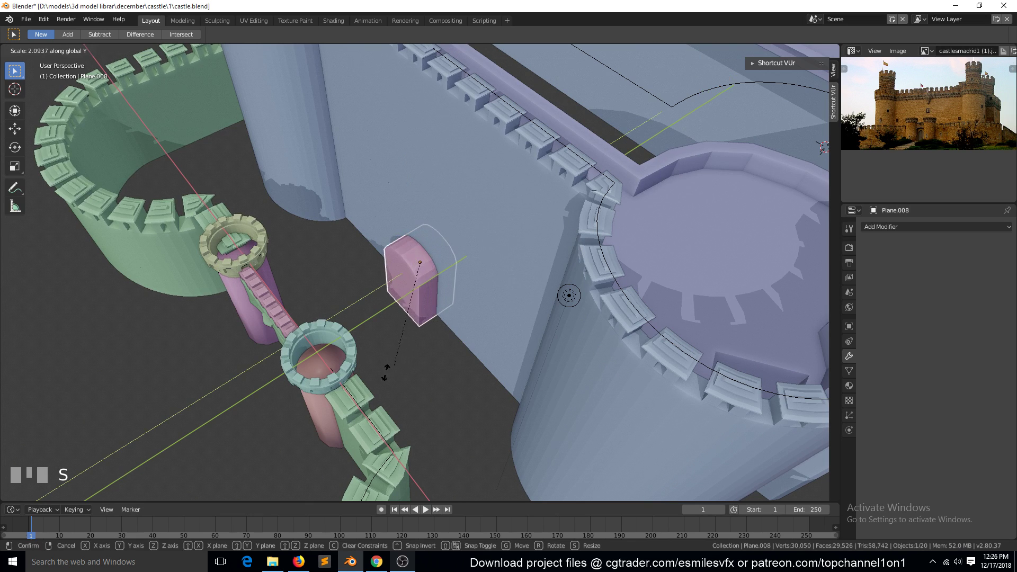
left_click_drag(385, 376, 431, 317)
key("g")
key("`")
left_click(420, 312)
left_click_drag(585, 312, 458, 290)
key("h")
scroll("down", 3)
Unhide everything, then enlarge and reposition the door cutter behind the gate in front view
key("`")
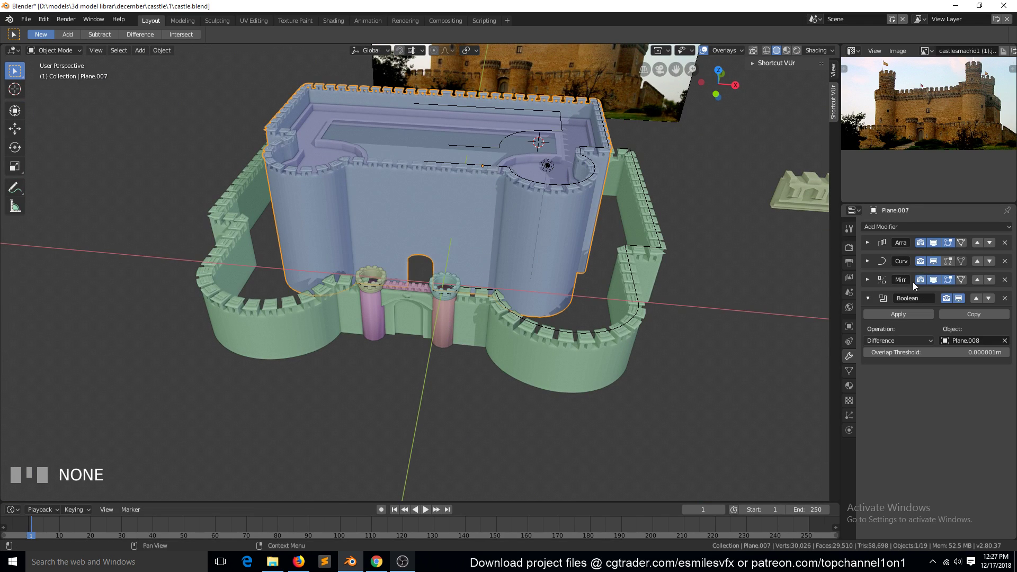
scroll("up", 3)
key("alt+h")
left_click(414, 253)
left_click(420, 262)
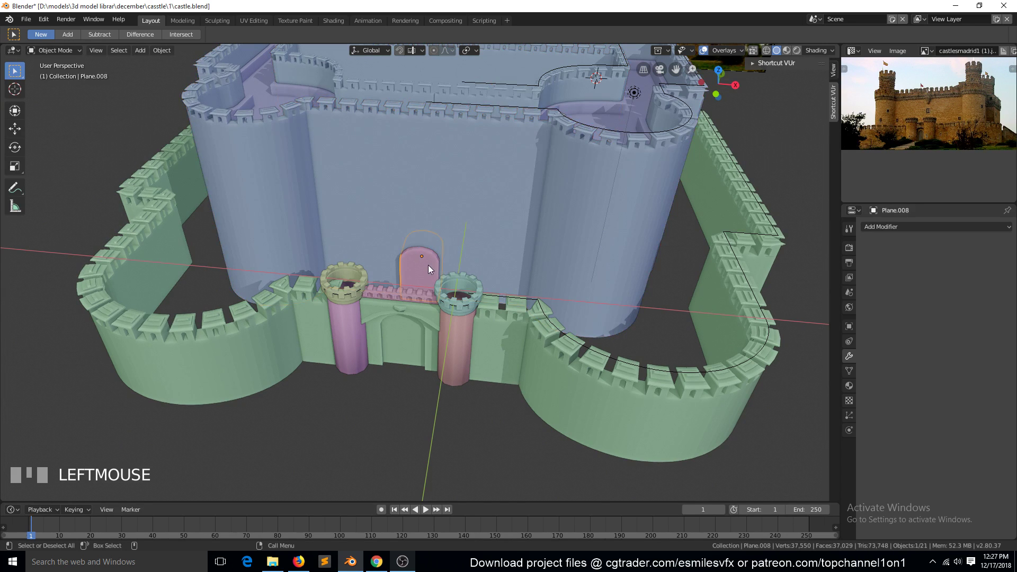
key("KP_1")
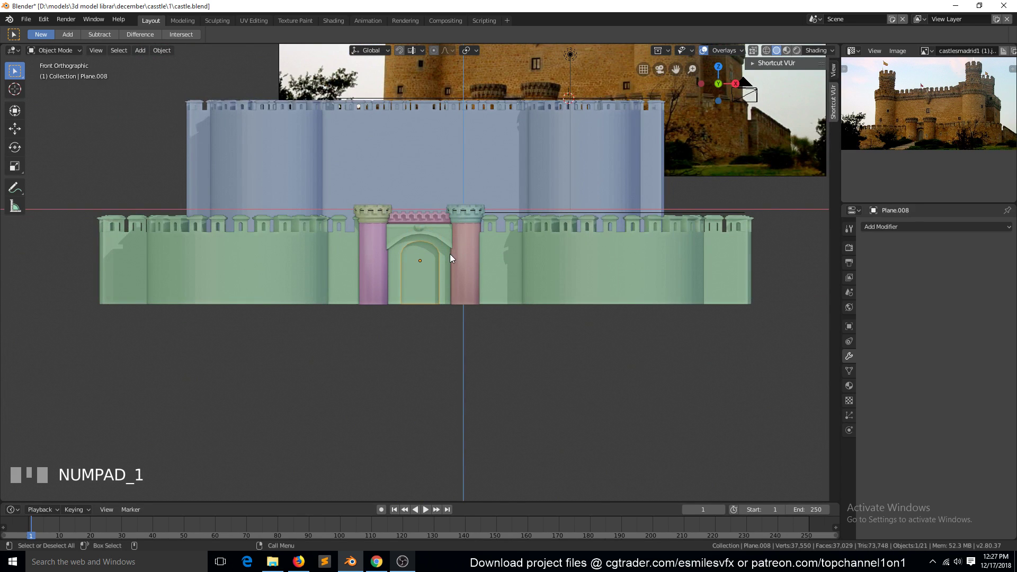
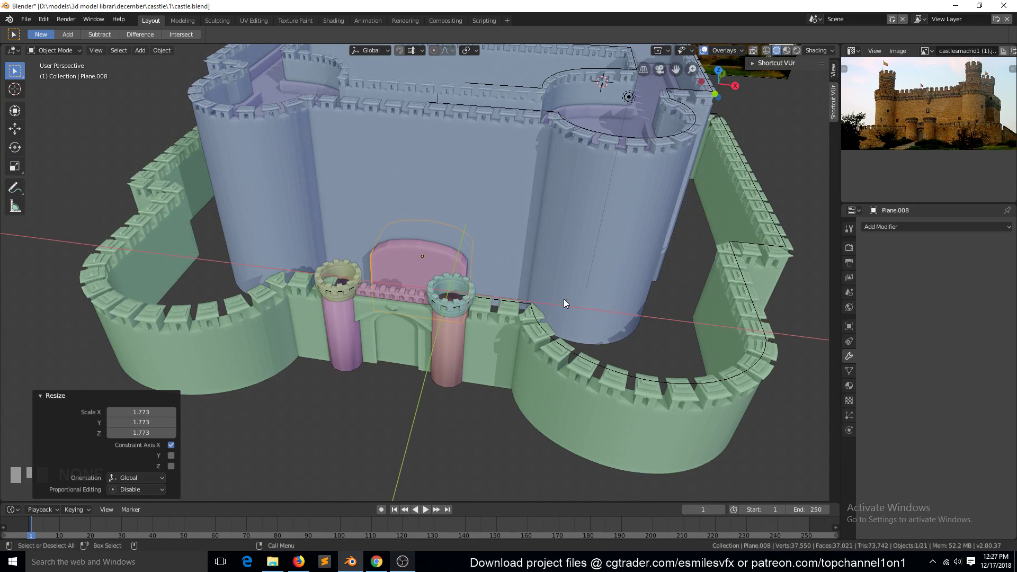
key("`")
key("Tab")
key("Tab")
Save the castle file, check the doorway from above, and make a linked duplicate of the cutter
key("alt+a")
left_click(403, 295)
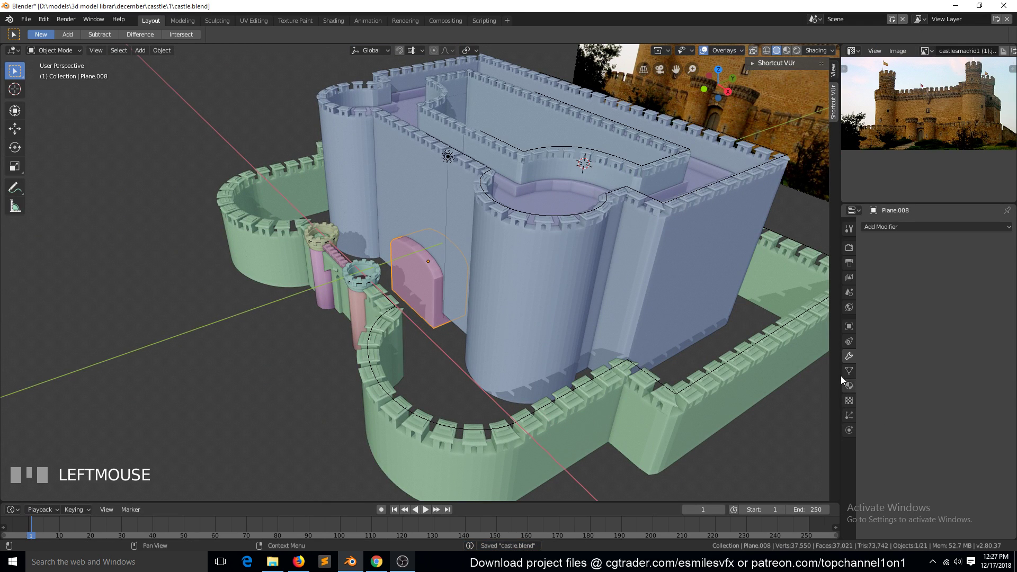
scroll("down", 3)
key("KP_7")
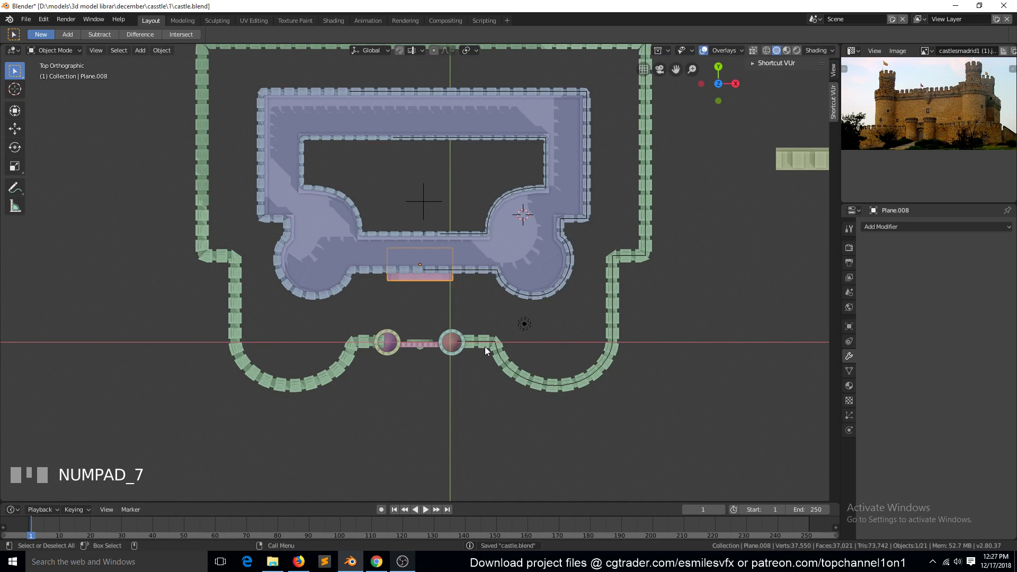
key("ctrl+a")
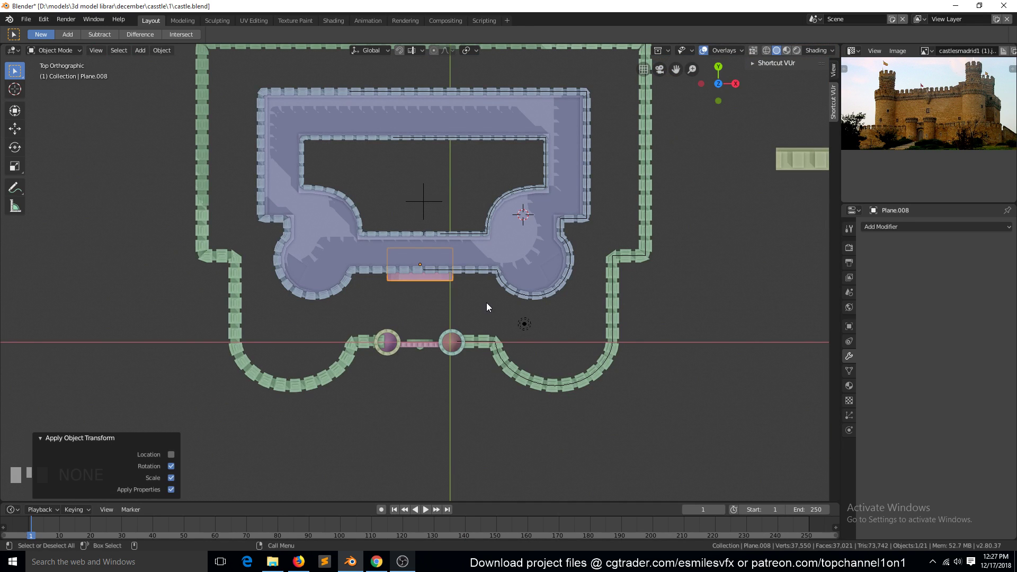
scroll("down", 3)
key("alt+d")
Place the linked copy of the arched door block out beside the castle
left_click(329, 383)
key("`")
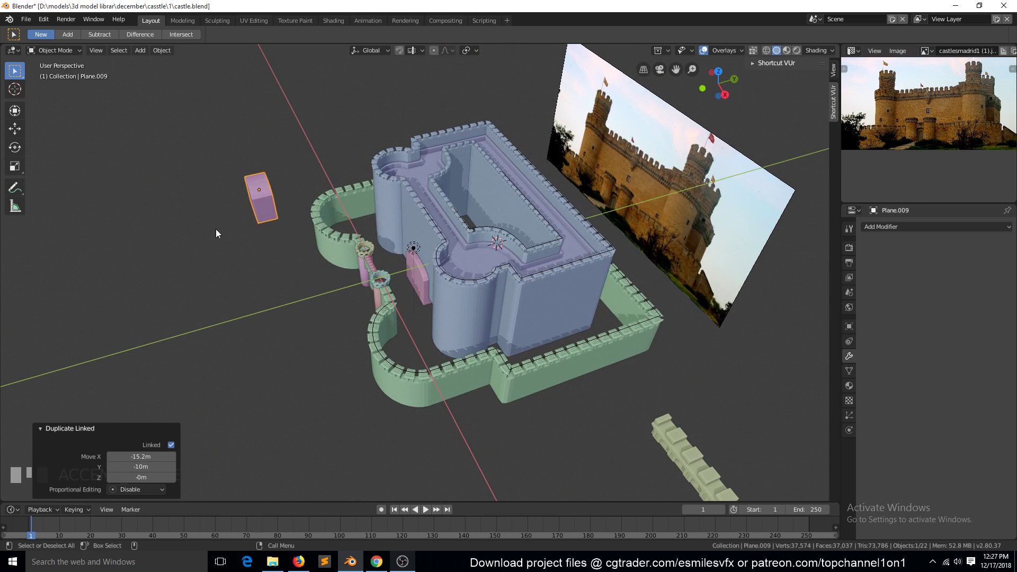
key("Tab")
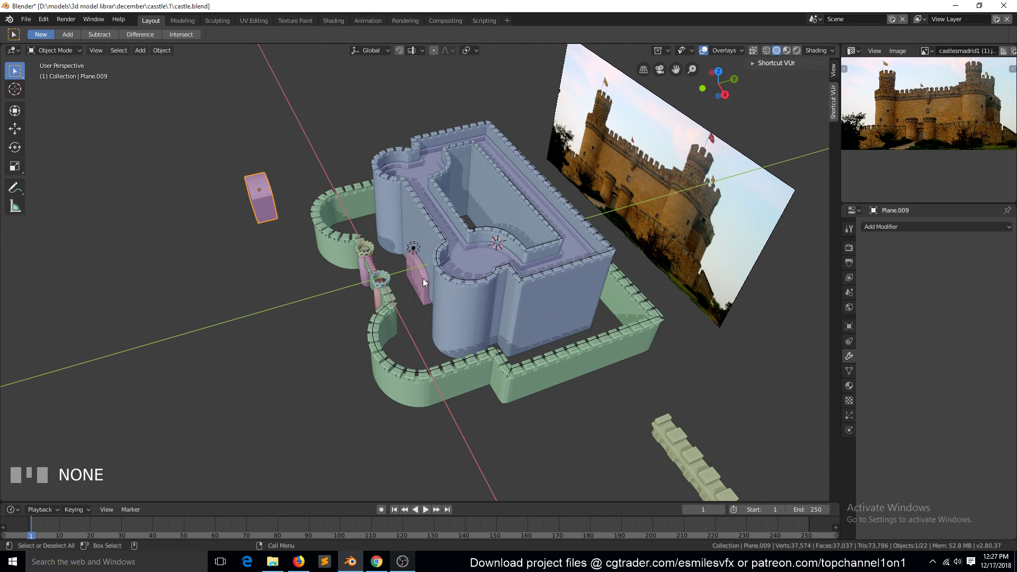
left_click(423, 283)
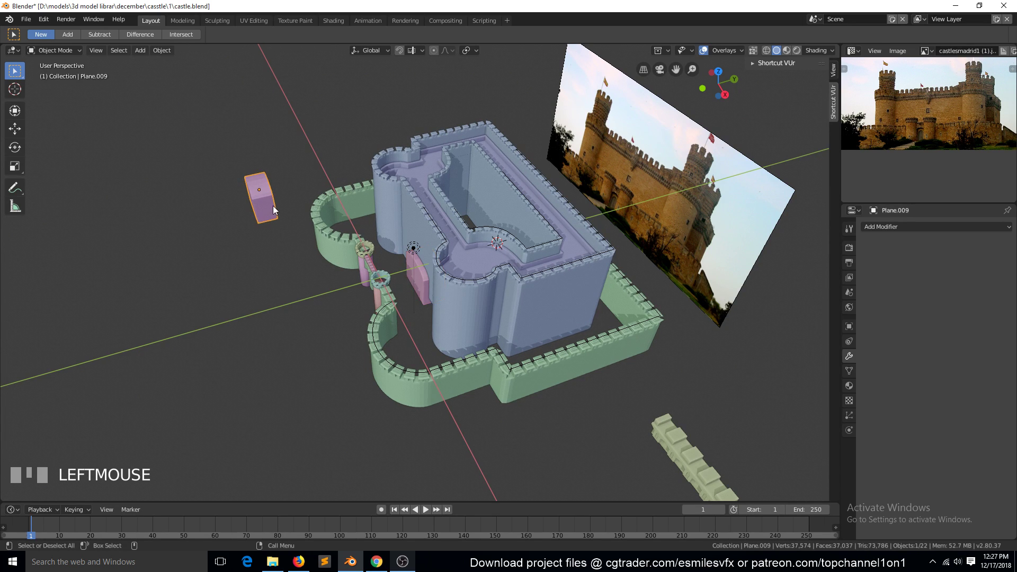
Select the Plane.008 door cutter and bring up its Object properties
key("KP_Decimal")
key("`")
scroll("down", 3)
key("`")
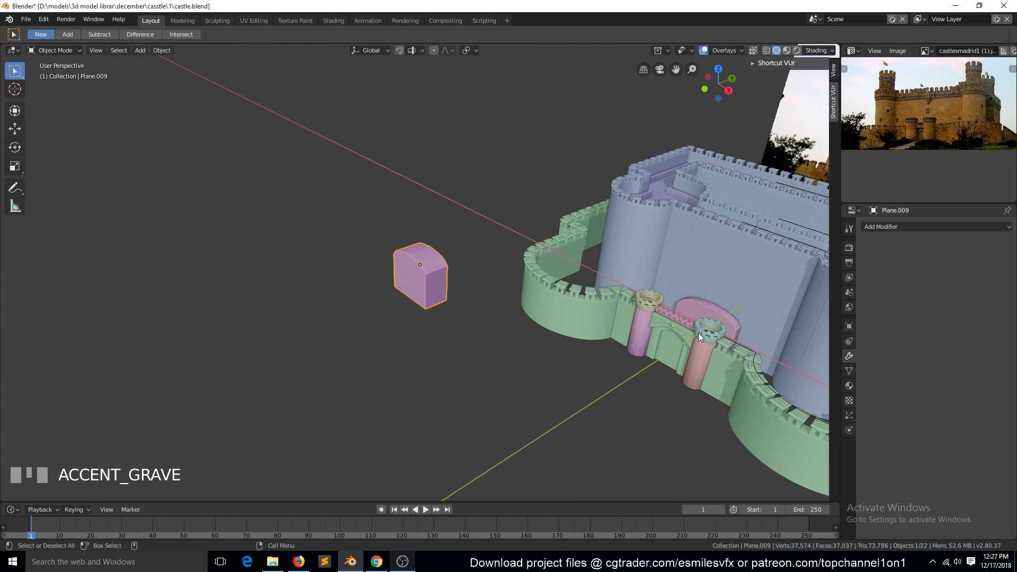
left_click(722, 315)
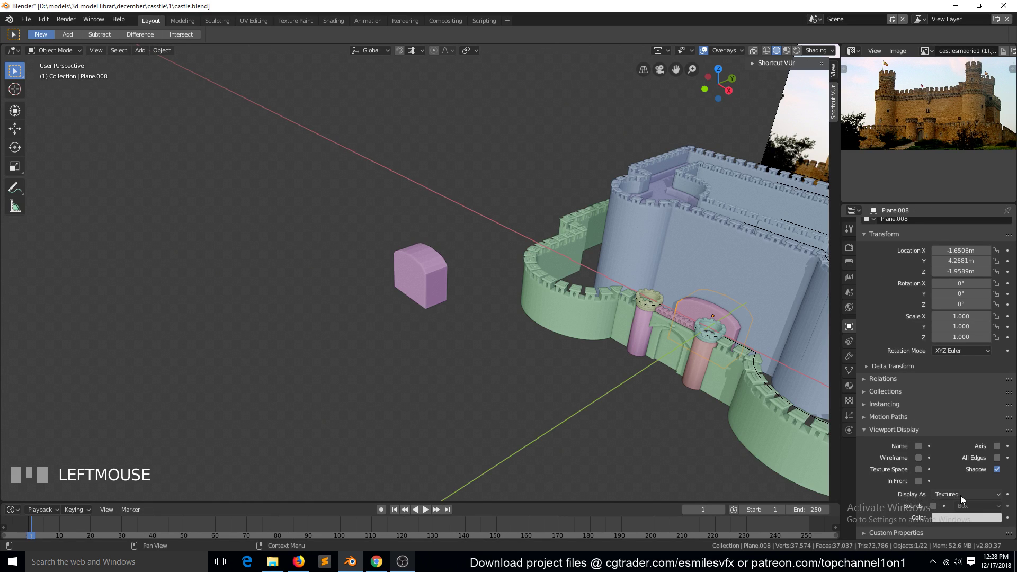
Give the keep walkway a Boolean Intersect modifier targeting the wireframe-displayed cutter copy
left_click_drag(949, 463, 627, 352)
key("alt+a")
key("`")
scroll("down", 3)
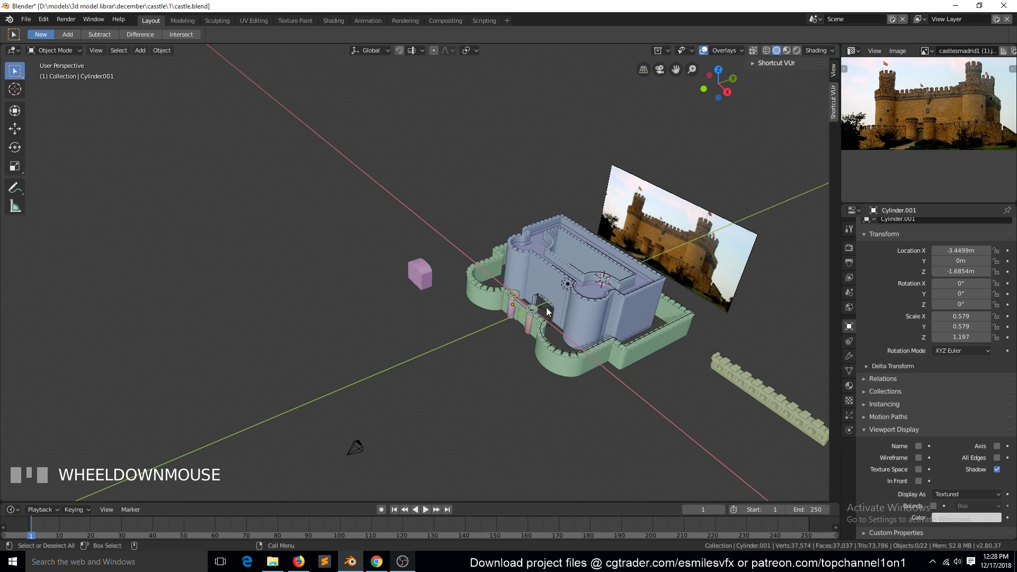
left_click(549, 309)
key("KP_Decimal")
scroll("down", 3)
key("`")
scroll("up", 3)
Stretch the door cutter copy along Y and isolate the gate frame in local view for editing
key("s")
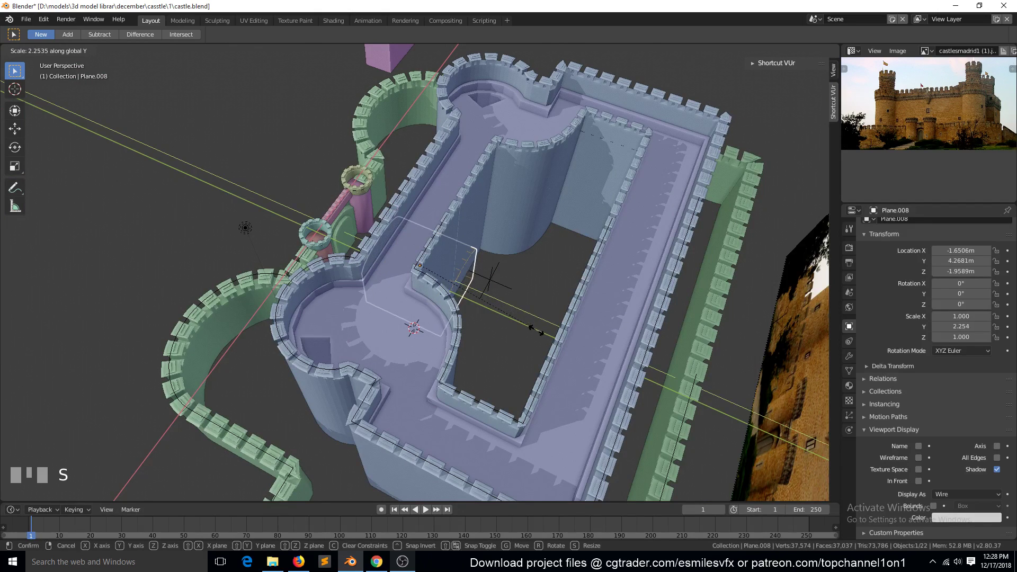
left_click_drag(547, 347, 477, 213)
key("g")
key("`")
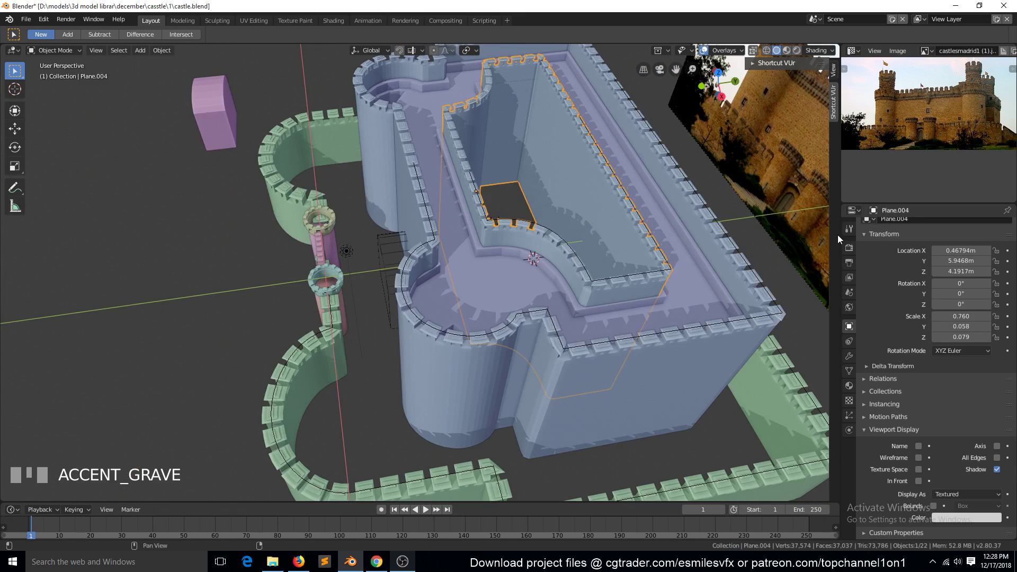
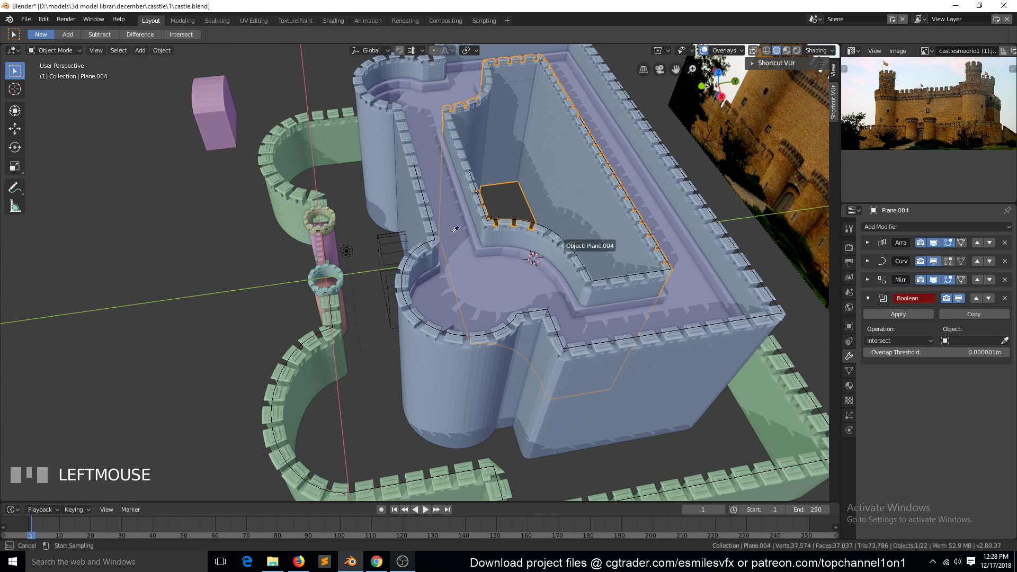
key("`")
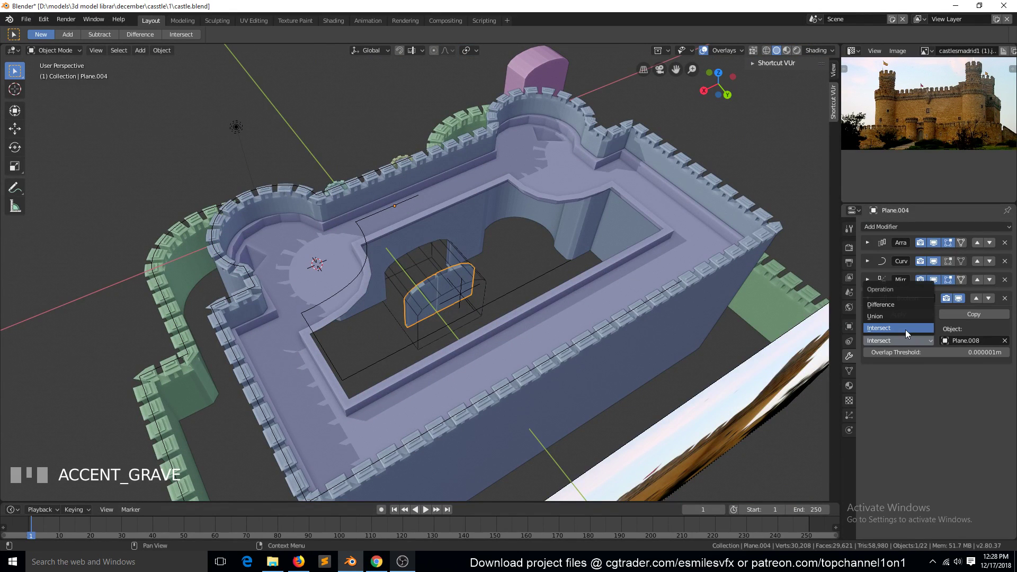
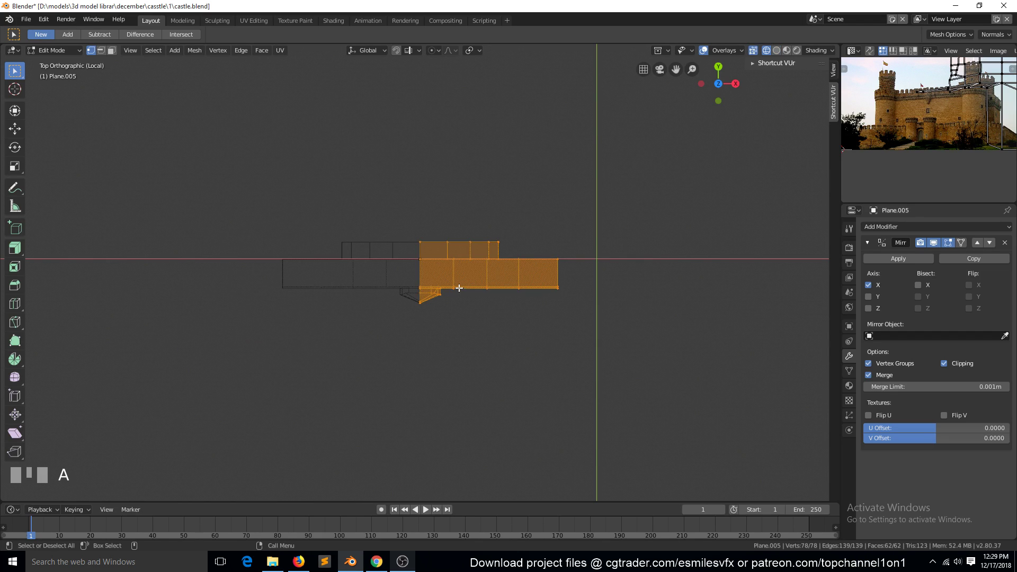
Slide the frame vertices and enable Y in the Mirror modifier so the gate frame mirrors front-to-back
key("g")
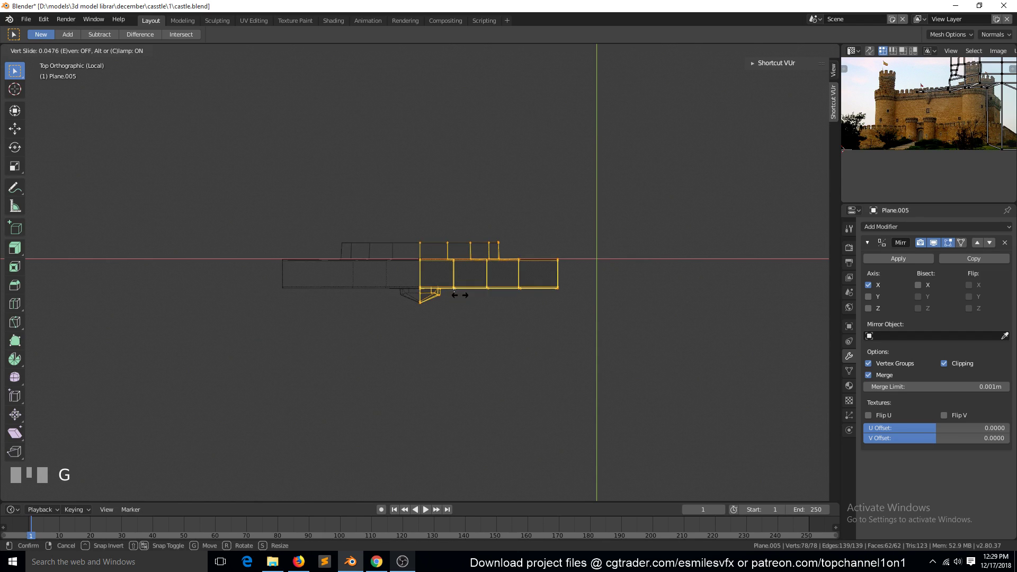
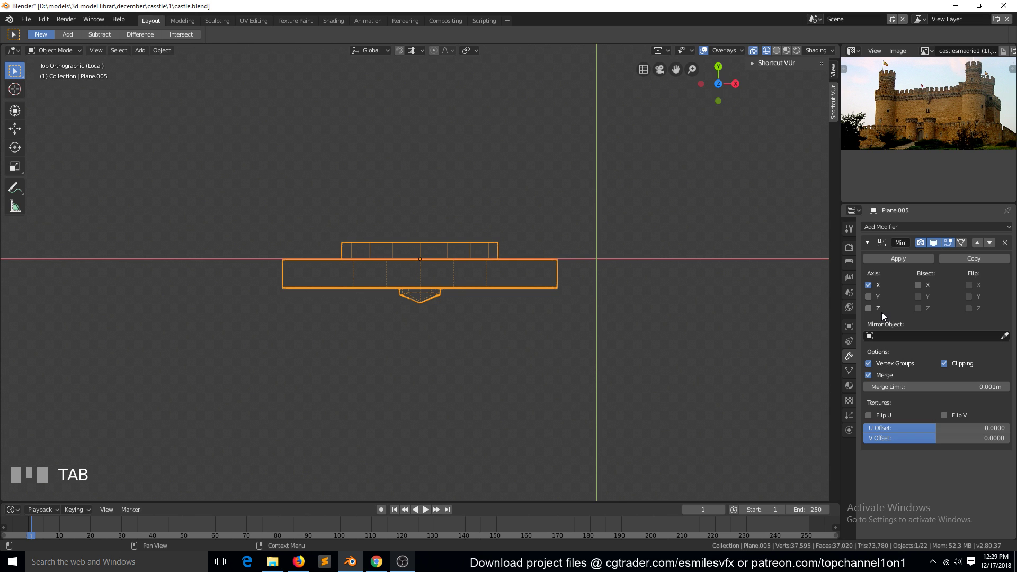
left_click(878, 305)
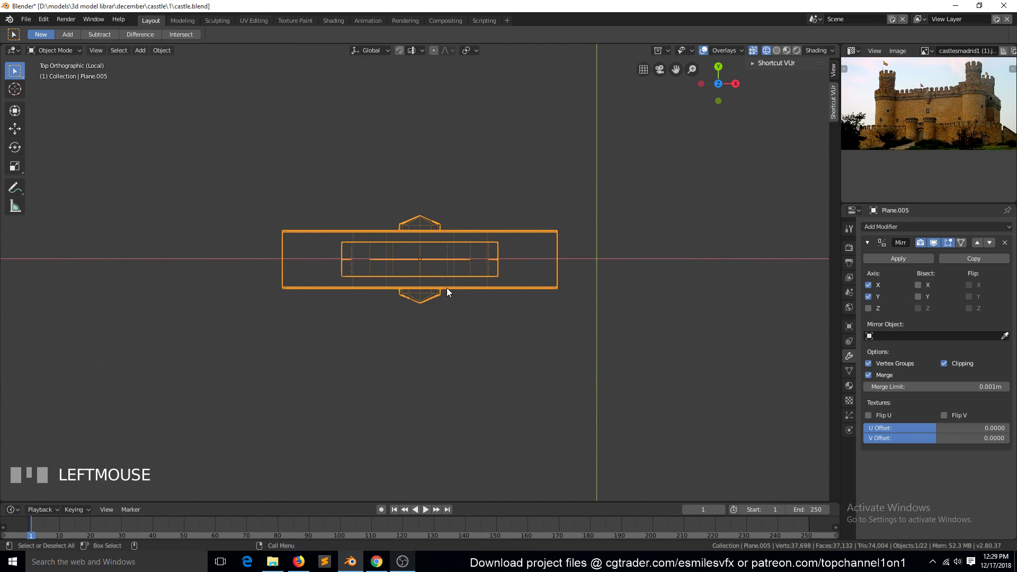
key("`")
key("Tab")
key("a")
key("y")
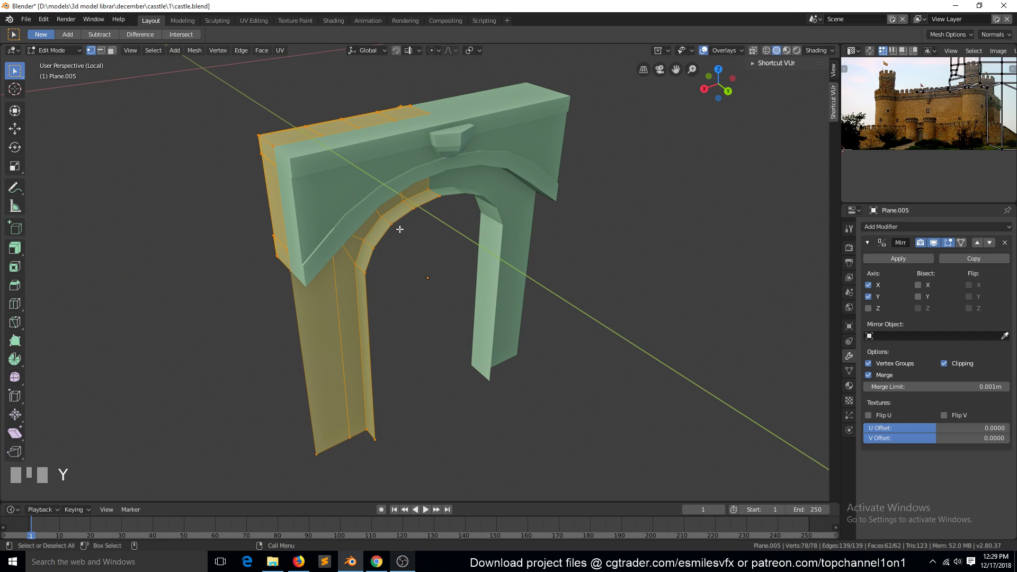
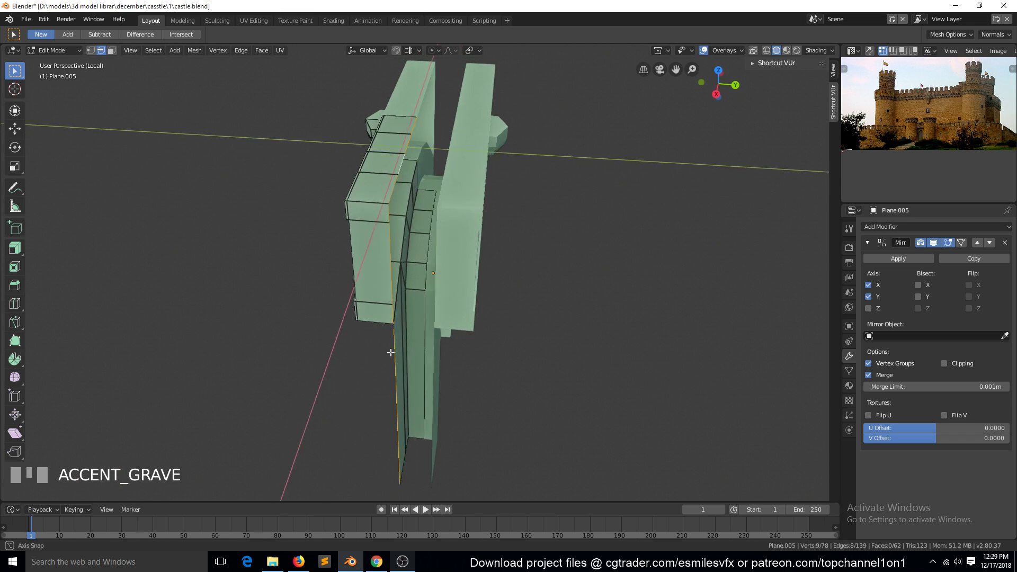
Extrude and move the frame's side edges along X to adjust its thickness, then save the castle file
key("e")
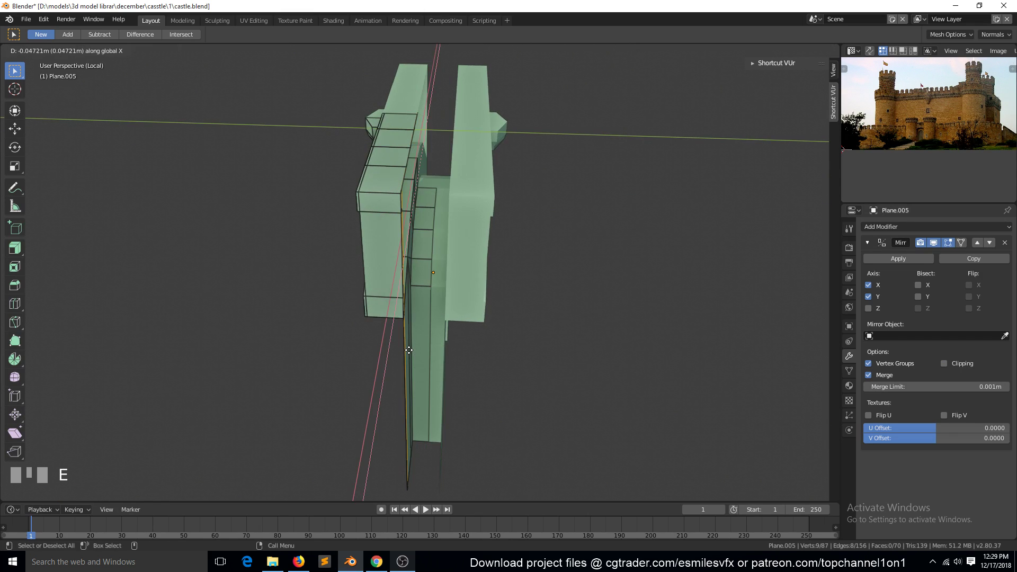
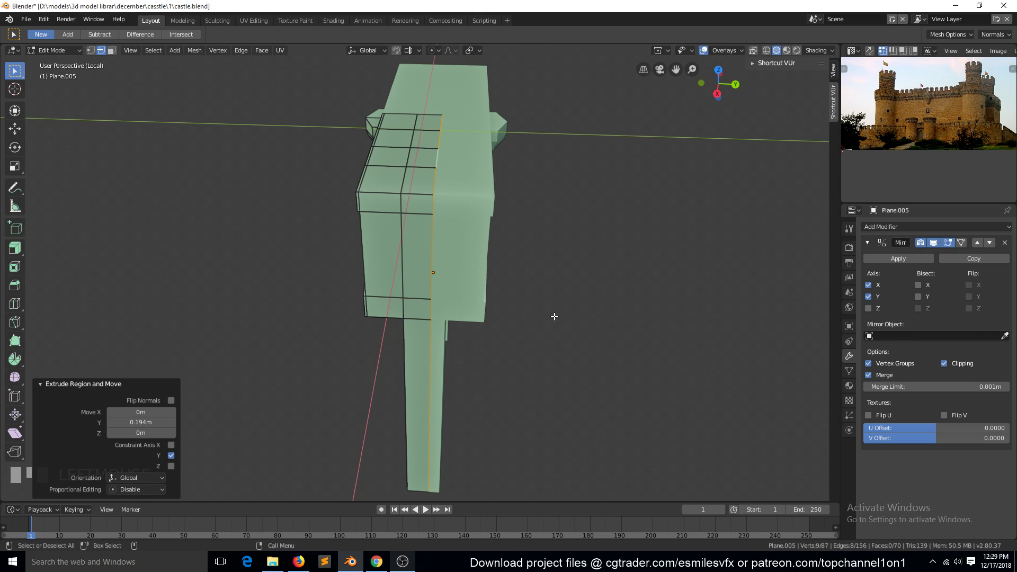
key("g")
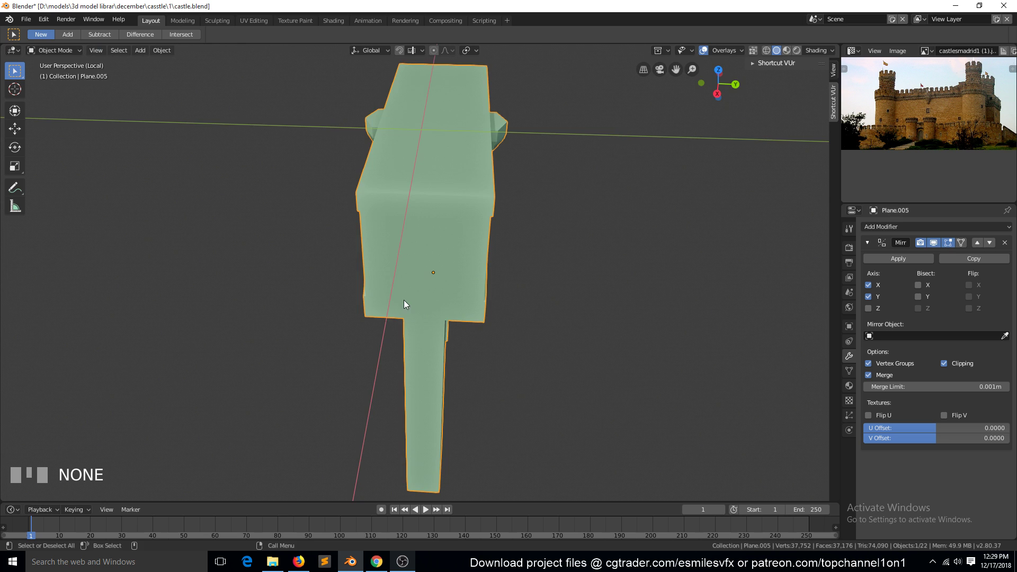
key("`")
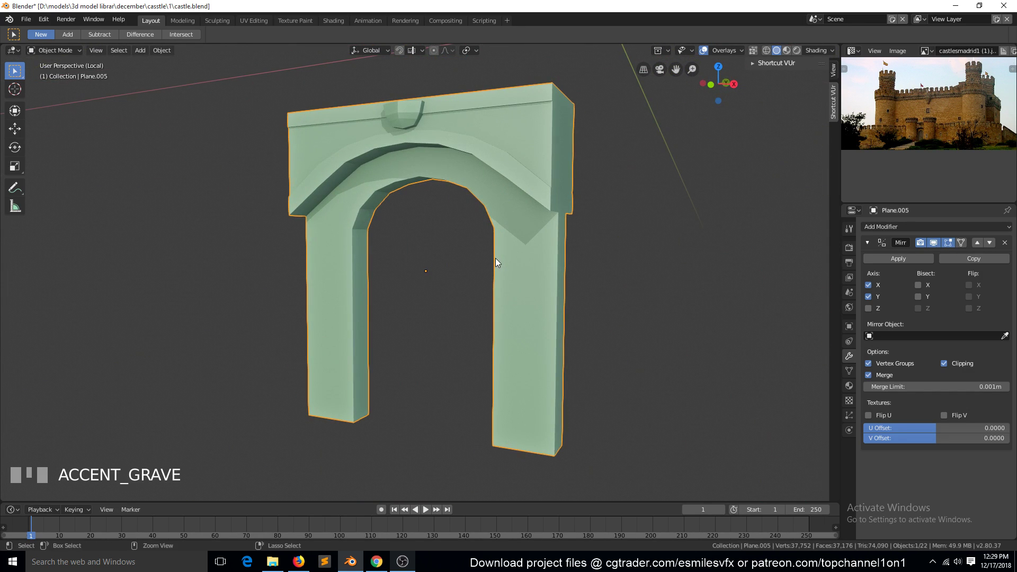
key("alt+a")
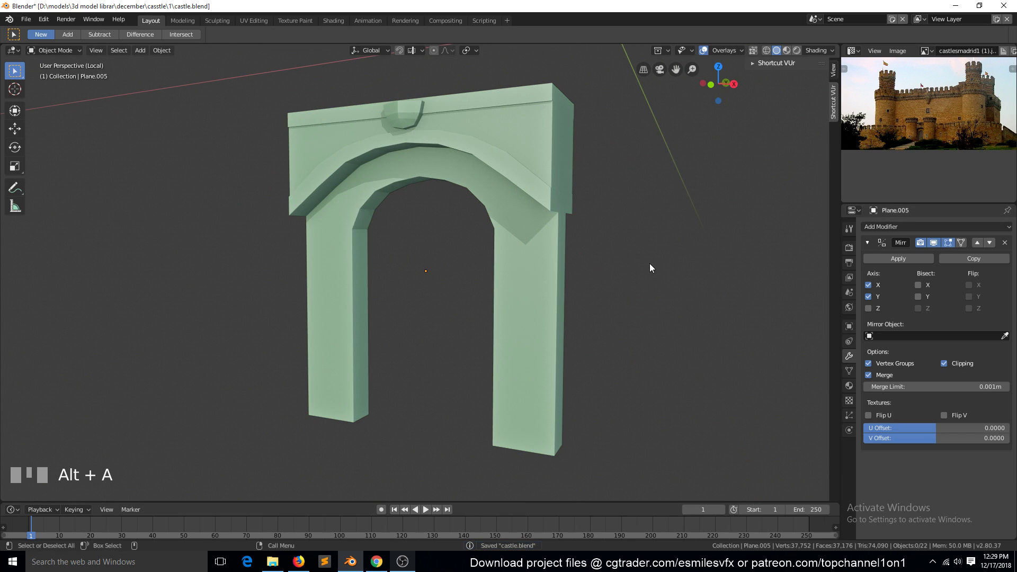
Leave local view and start editing the front wall mesh beside the gate towers
key("KP_Divide")
scroll("down", 3)
key("alt+a")
key("`")
scroll("up", 3)
key("`")
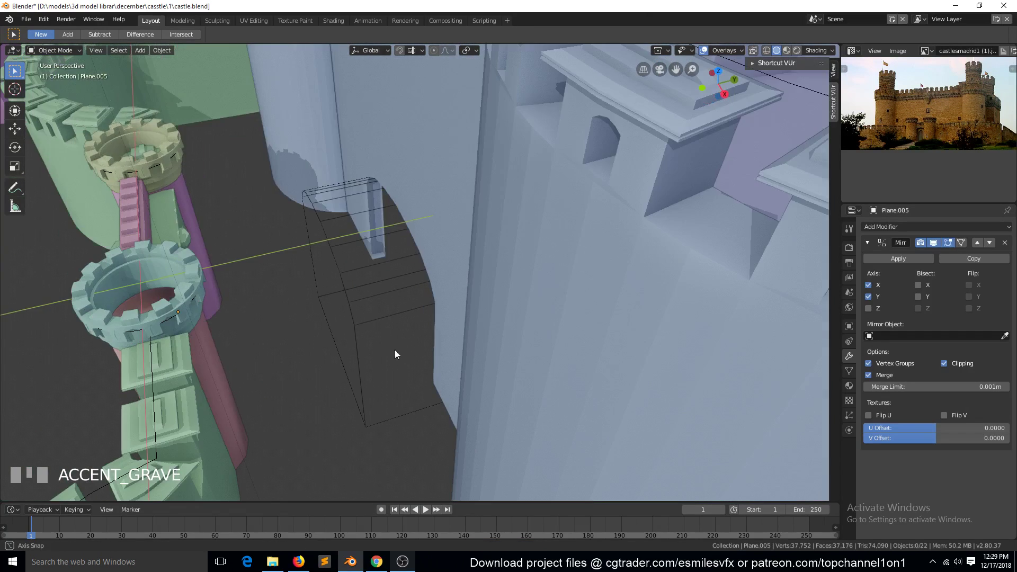
scroll("up", 3)
key("`")
scroll("up", 3)
left_click(447, 368)
key("Tab")
key("`")
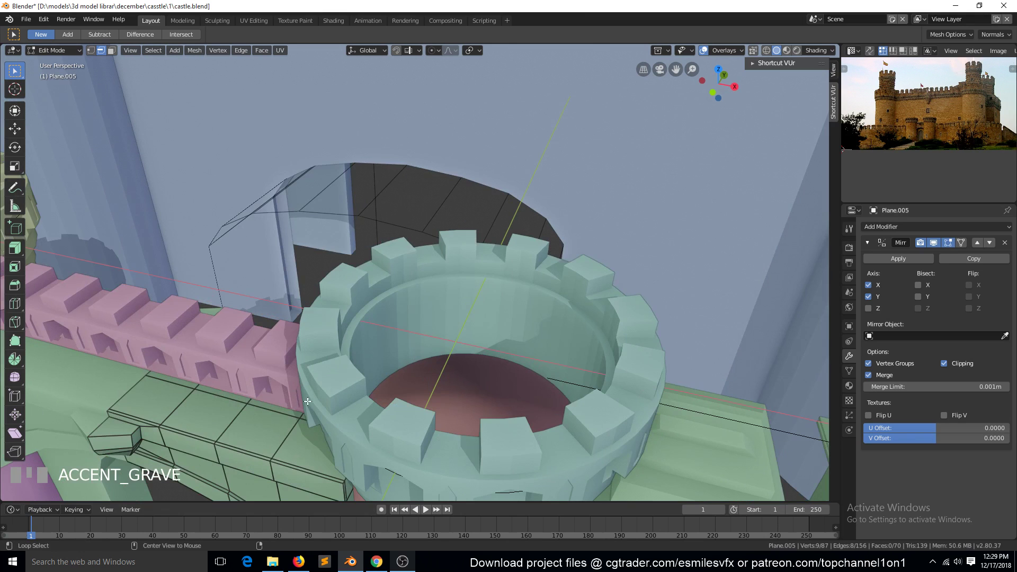
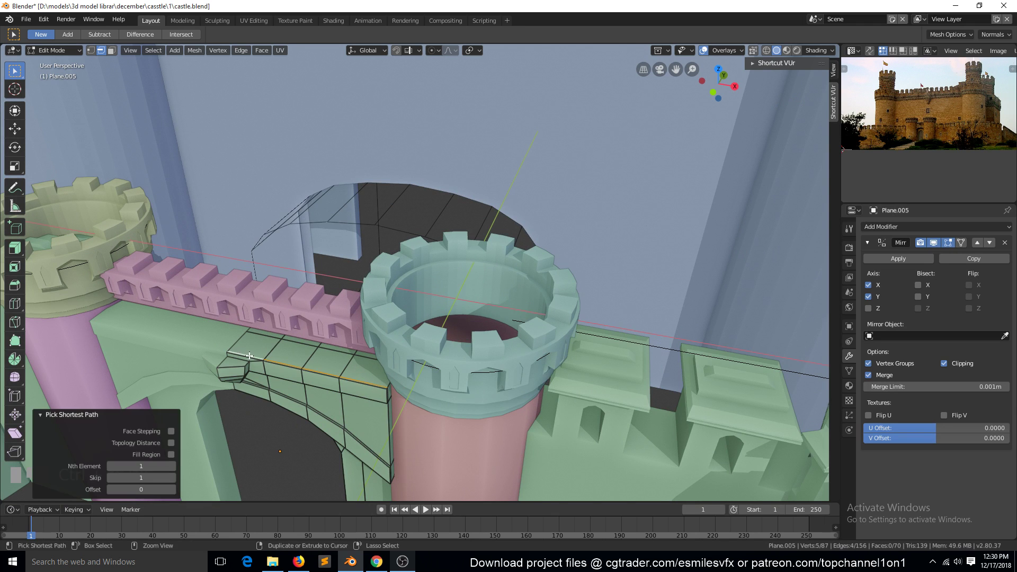
Slide the wall edges so the arched frame fits between the two pink towers, check from the front and save
key("g")
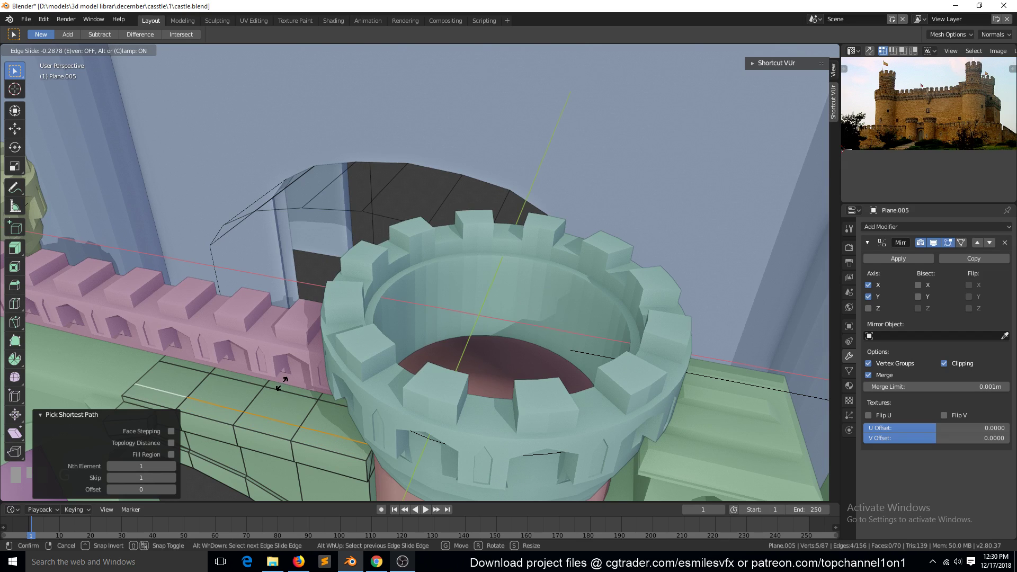
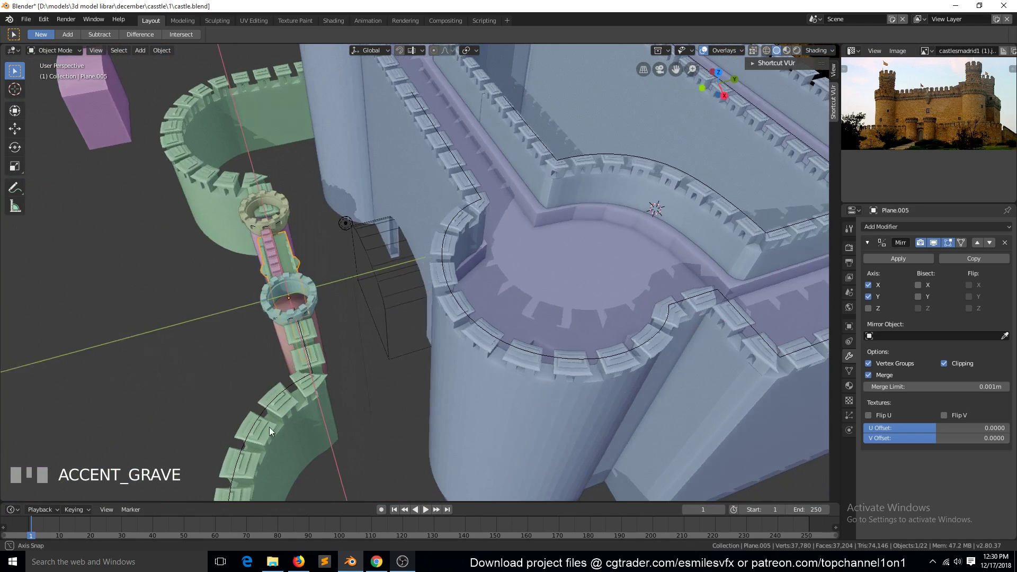
key("a")
scroll("down", 3)
key("`")
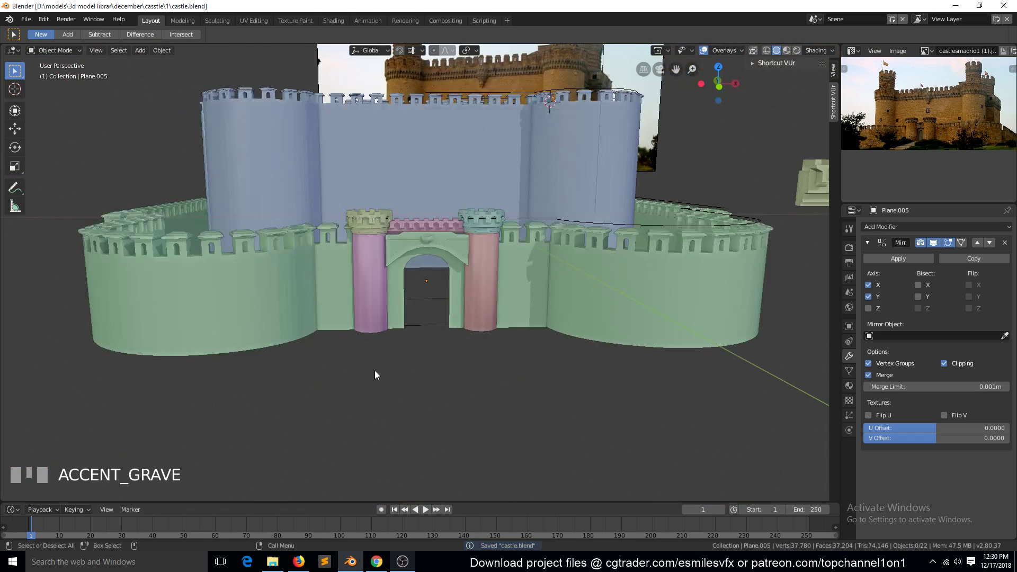
scroll("up", 3)
key("`")
scroll("down", 3)
key("`")
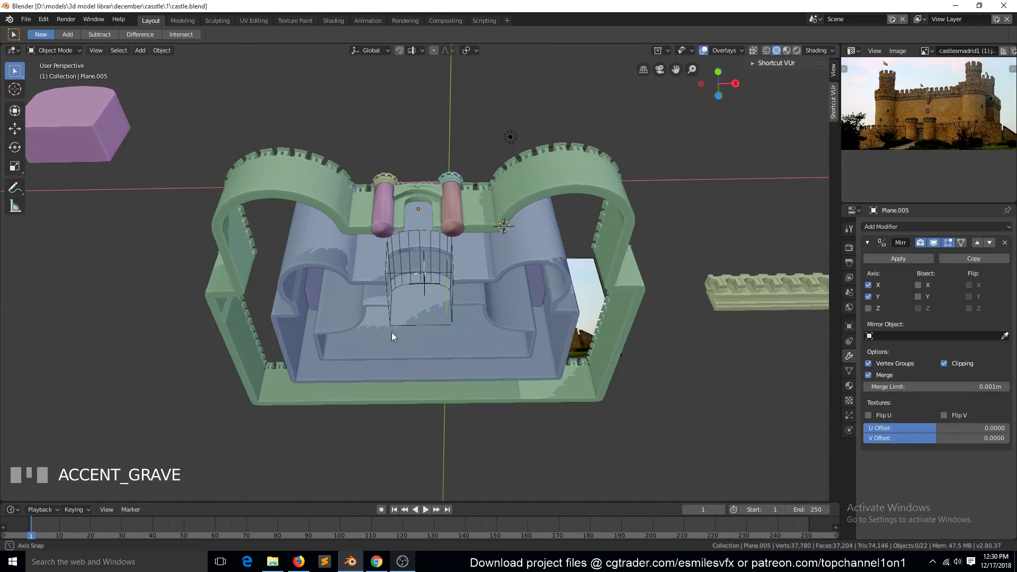
scroll("down", 3)
Add a mesh plane, lower it along Z under the castle and scale it up as a ground plane
key("KP_7")
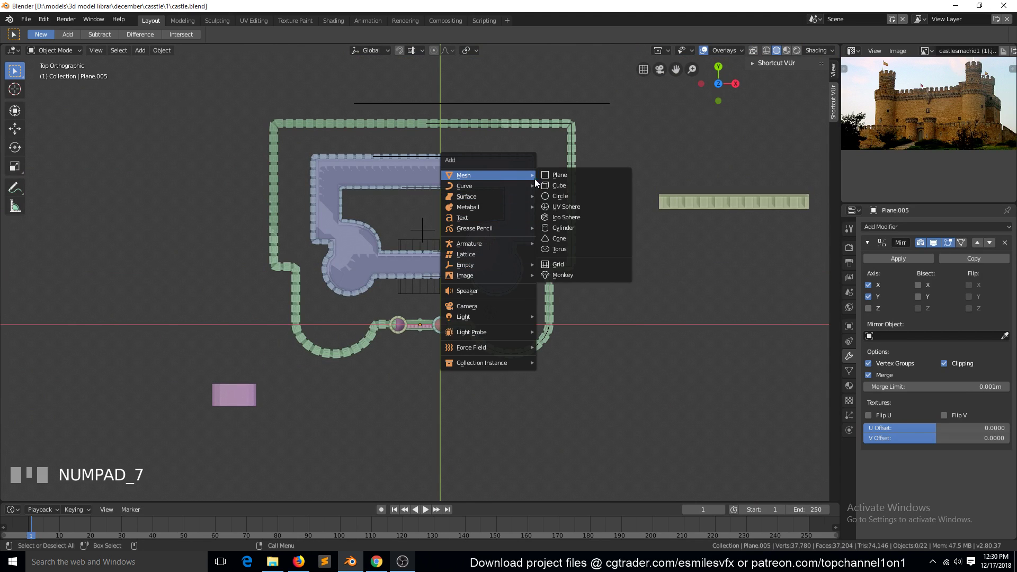
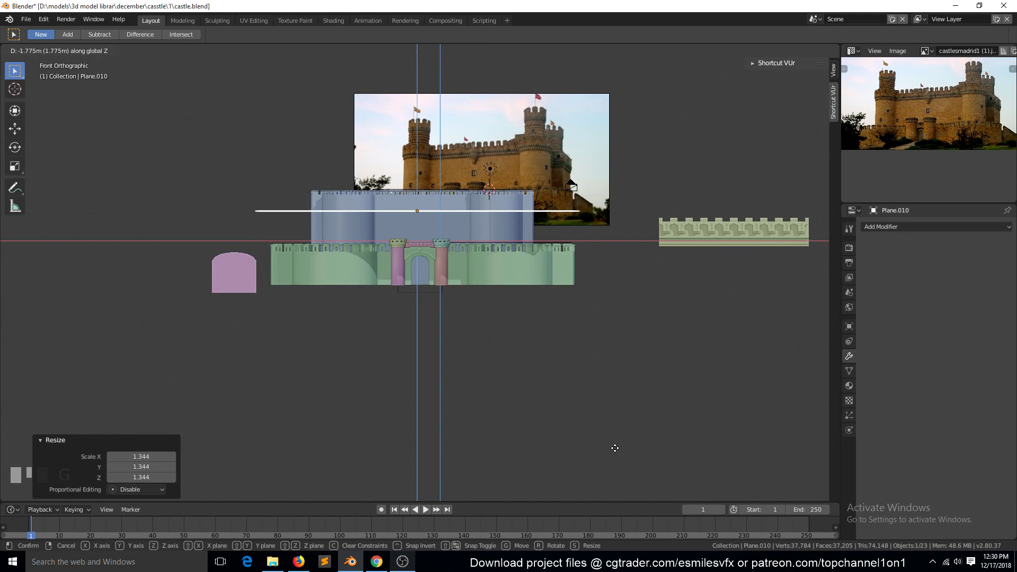
left_click(623, 468)
key("`")
left_click(567, 440)
Save the castle file with the new ground plane
key("alt+a")
key("`")
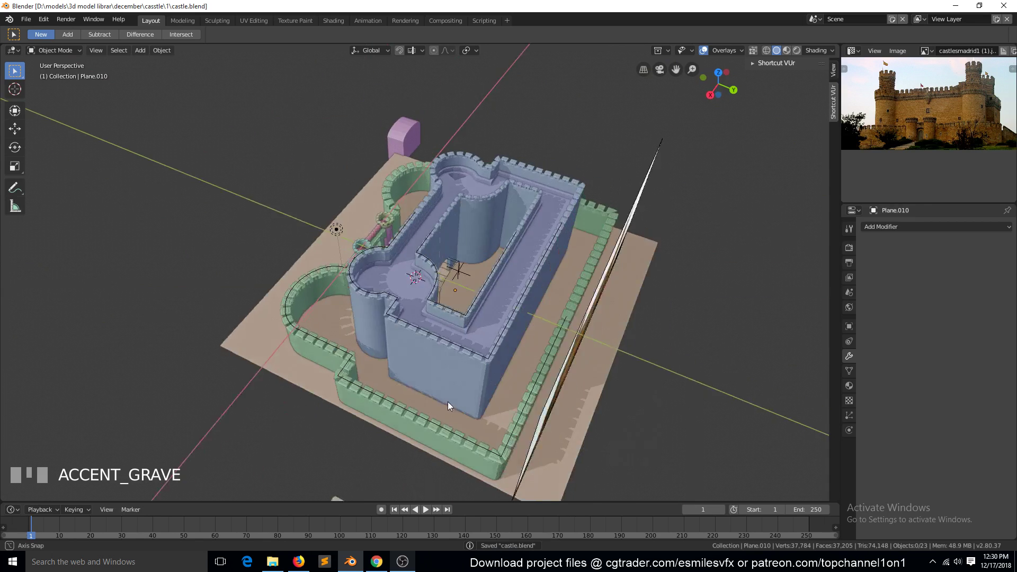
scroll("up", 3)
key("`")
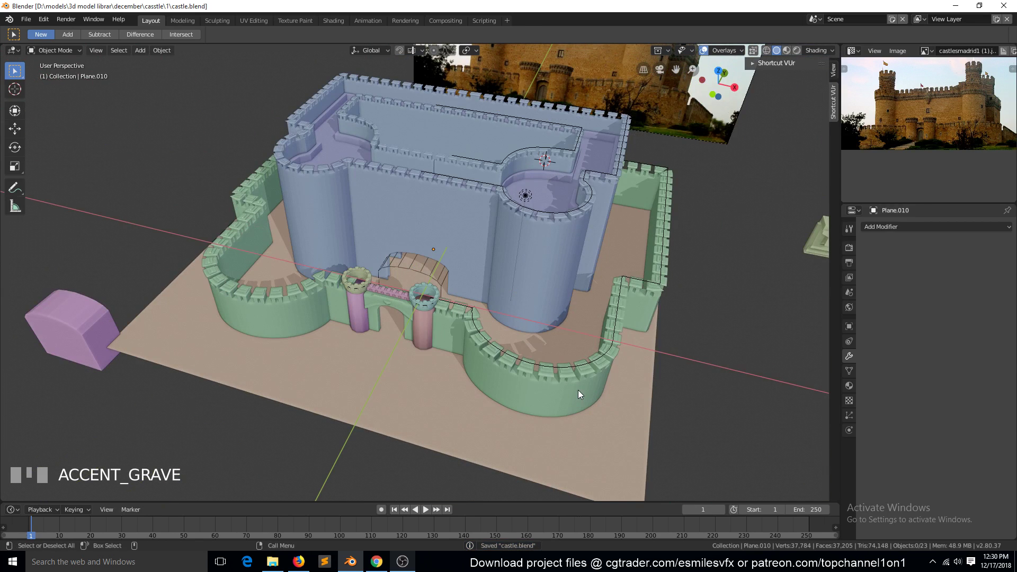